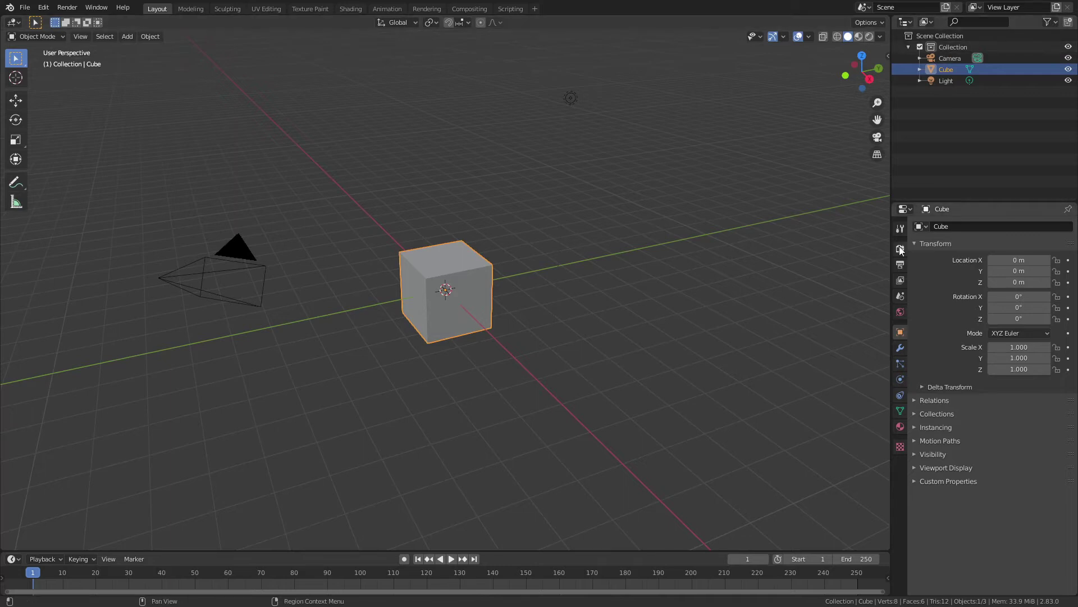
Step: Enable Eevee Screen Space Reflections in Render Properties with Max Roughness set to 0
click(904, 248)
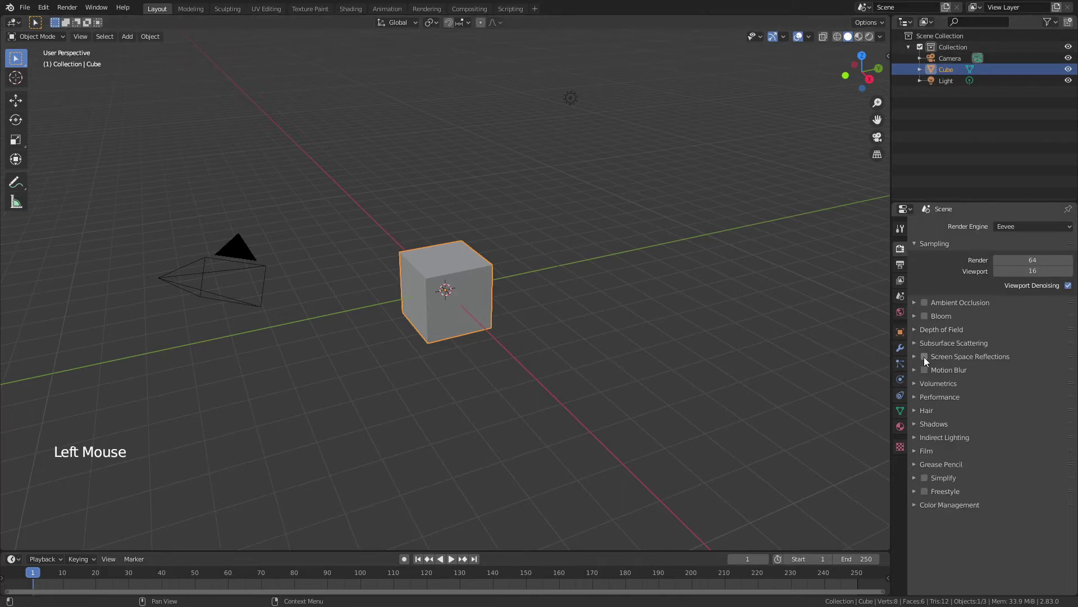
click(928, 358)
click(918, 359)
click(1063, 375)
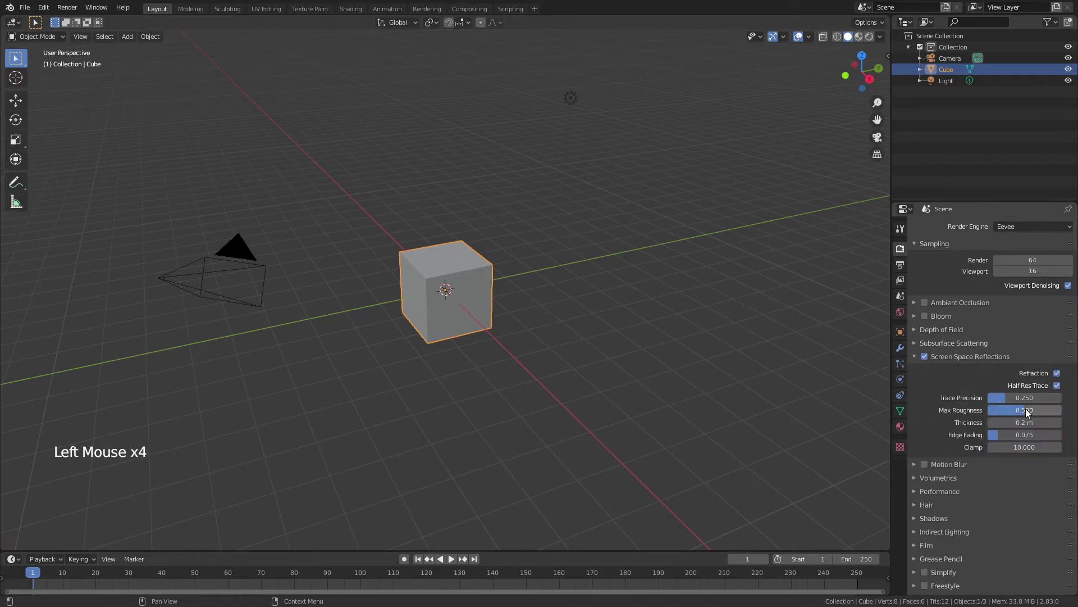
click(1034, 411)
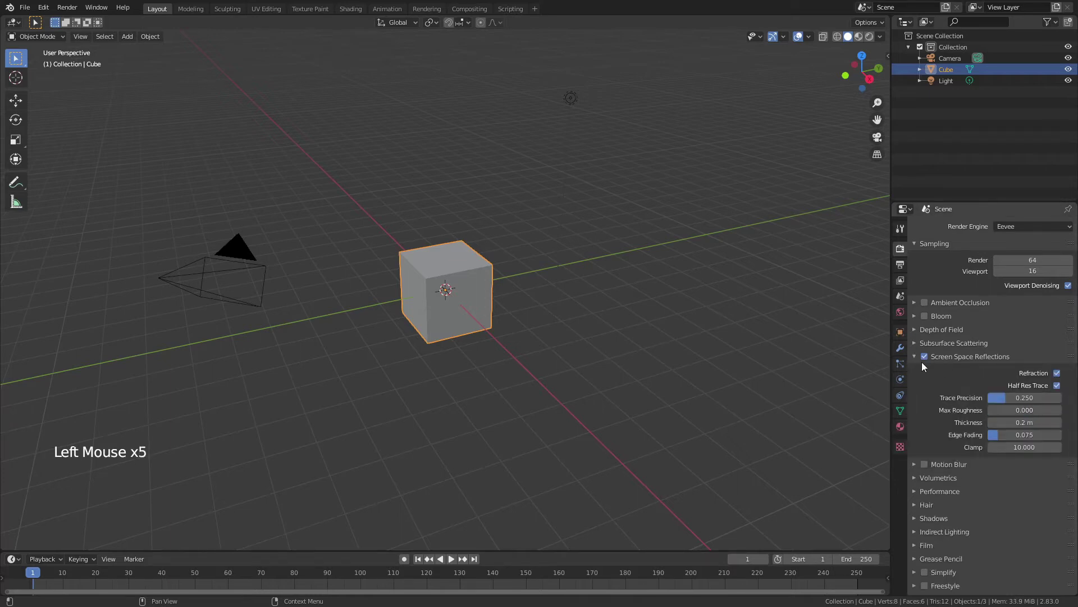
click(915, 358)
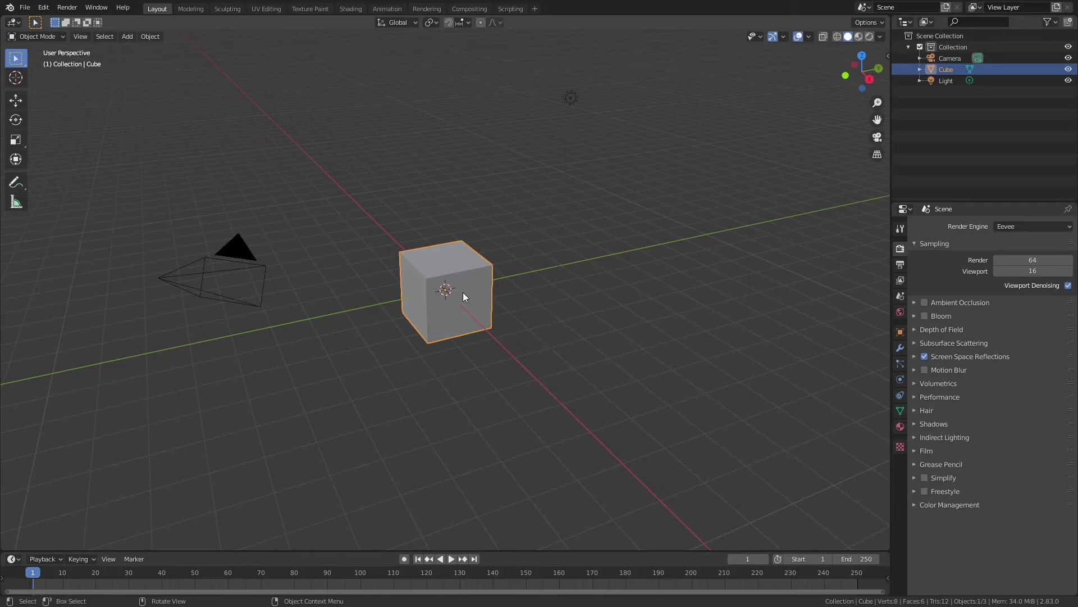
Step: Subdivide the cube at level 5 and apply the Subdivision modifier to the mesh
key(ctrl+5)
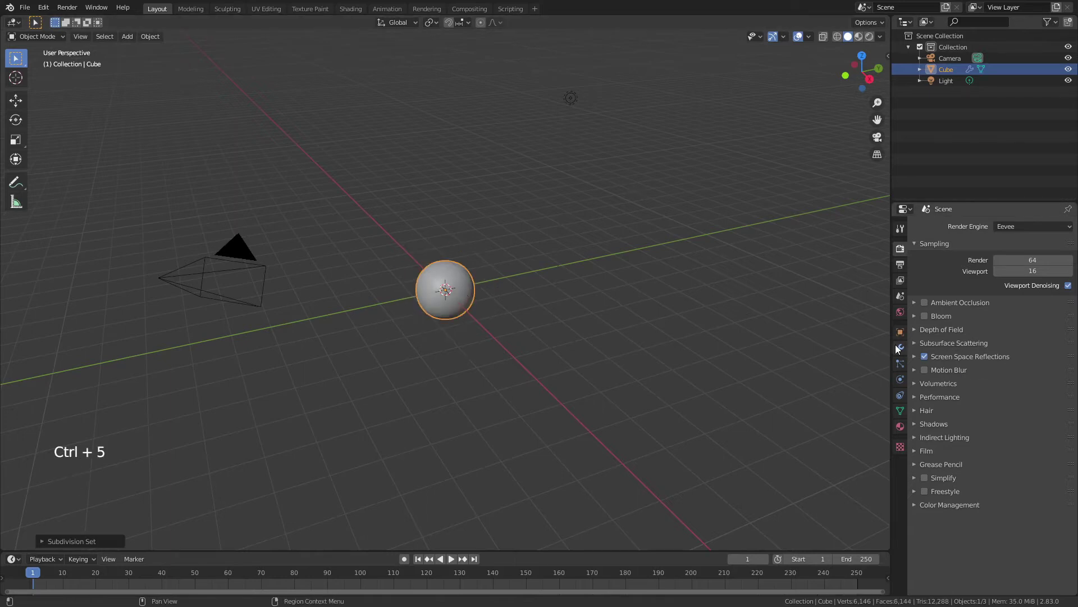
click(901, 347)
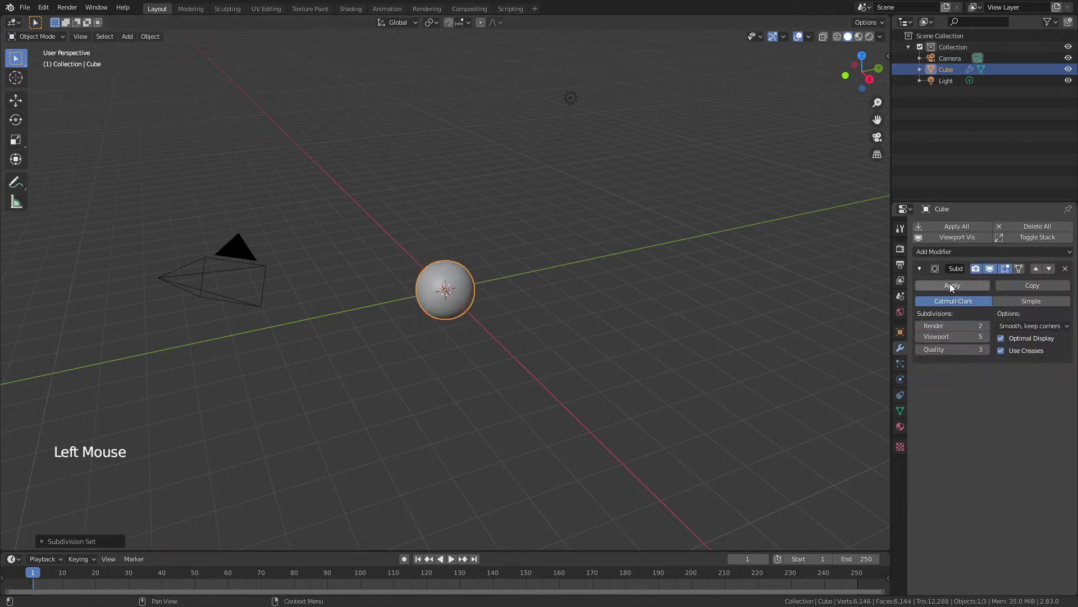
click(955, 286)
scroll(up, 3)
Step: Push all vertices into a perfect sphere with To Sphere, then duplicate the sphere beside it
key(Tab)
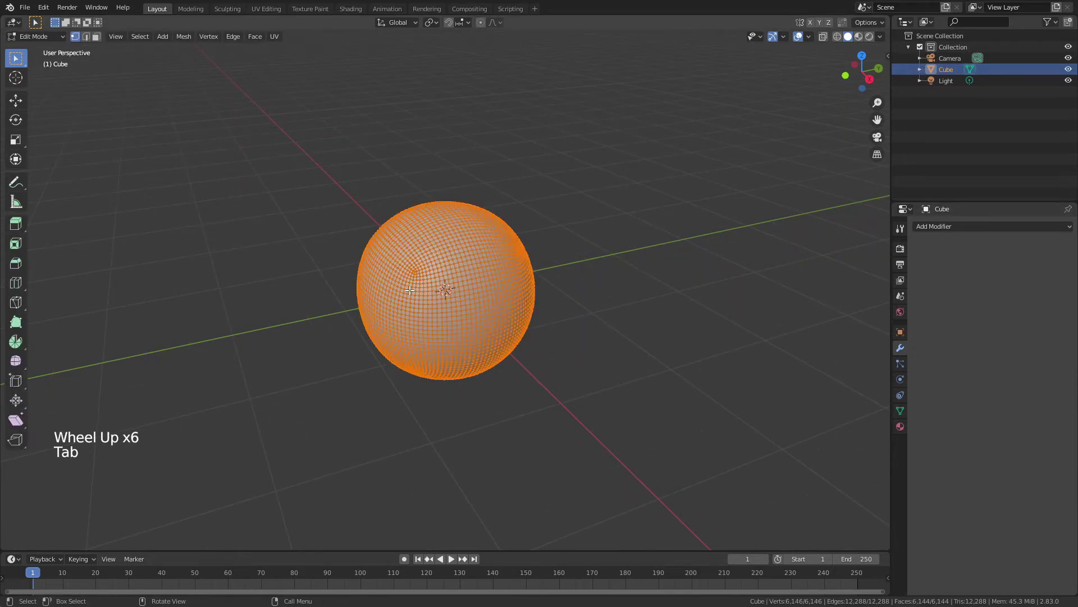
key(shift+alt+s)
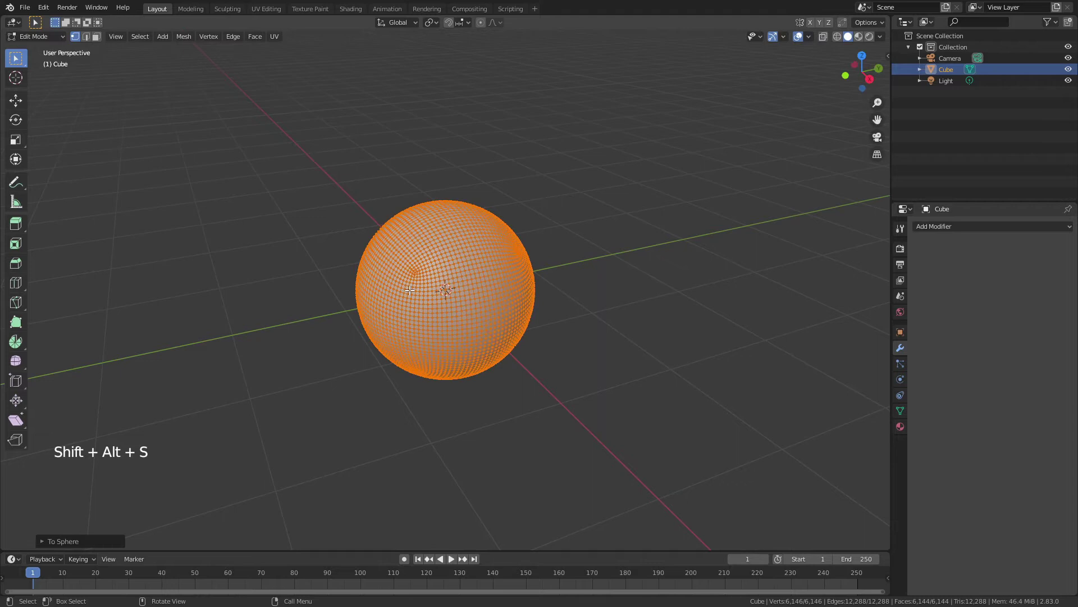
key(Tab)
middle_click(511, 309)
key(shift+d)
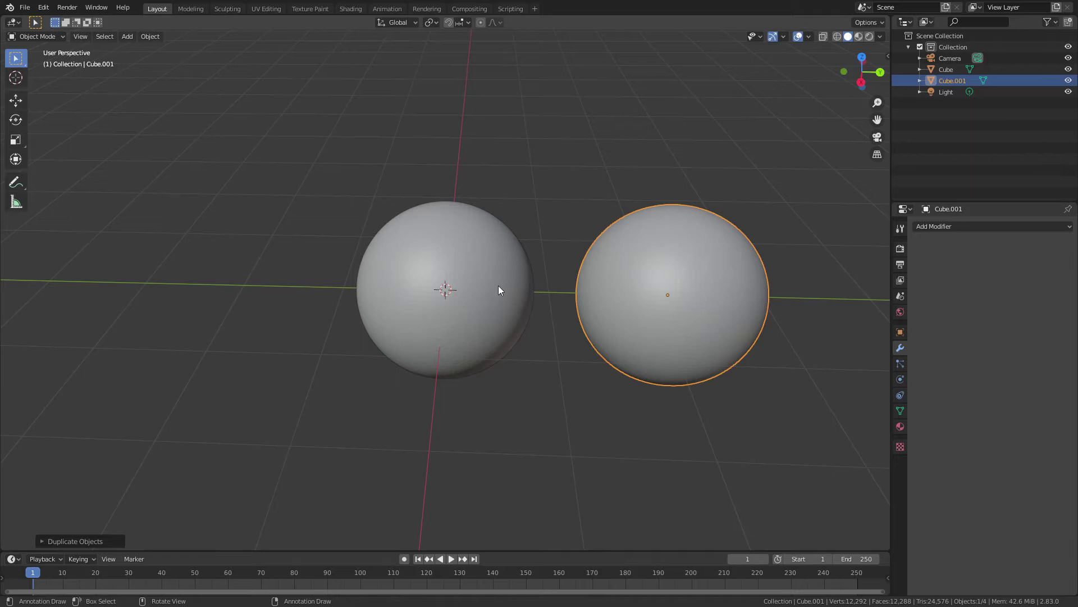
Step: Add a Displace modifier to the left sphere driven by a new Clouds texture
click(483, 278)
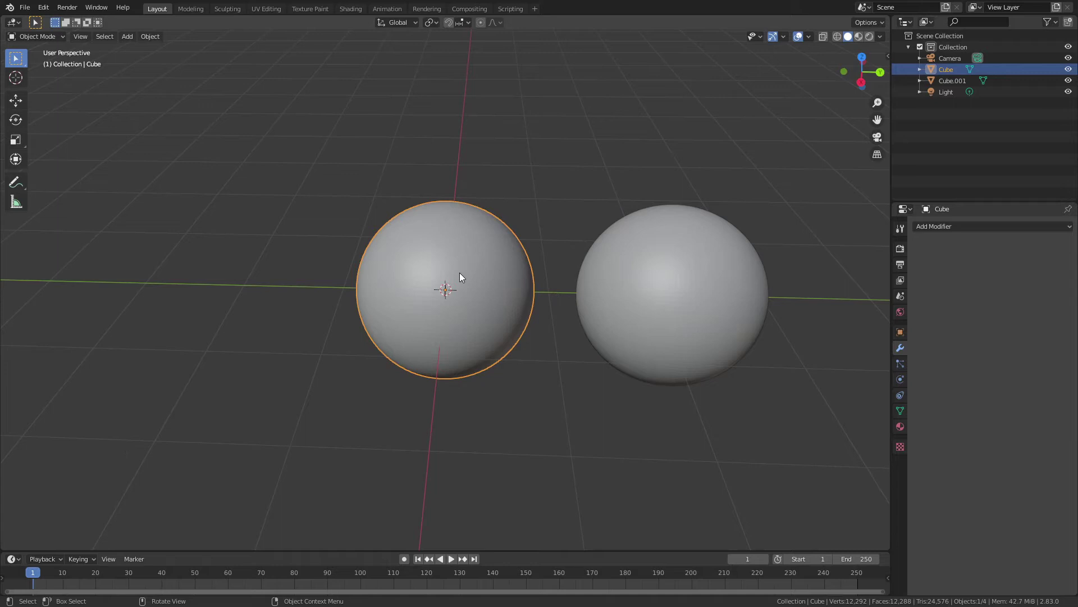
right_click(448, 254)
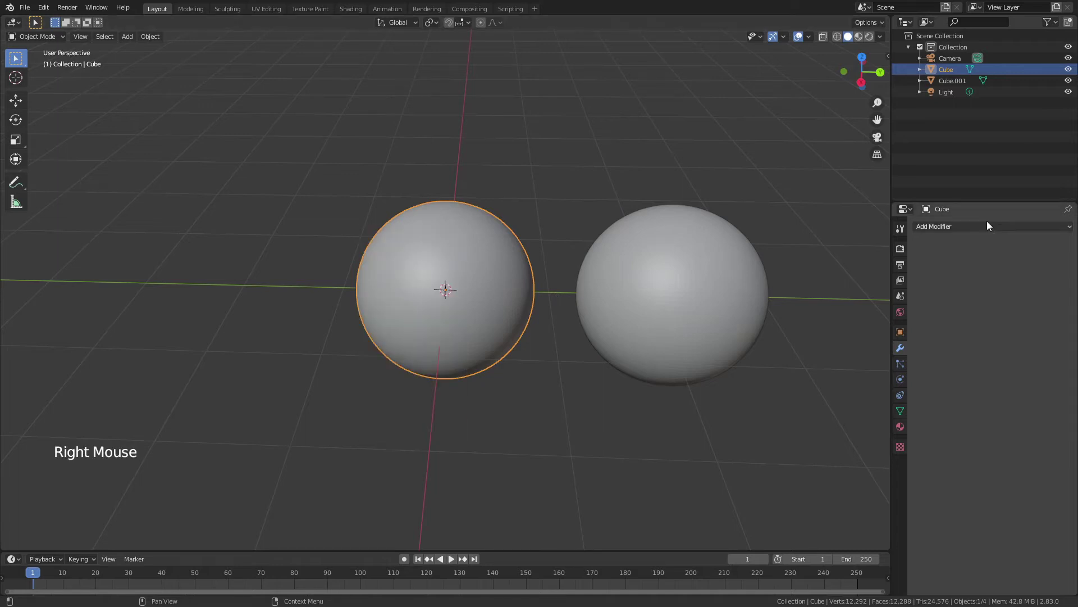
click(992, 232)
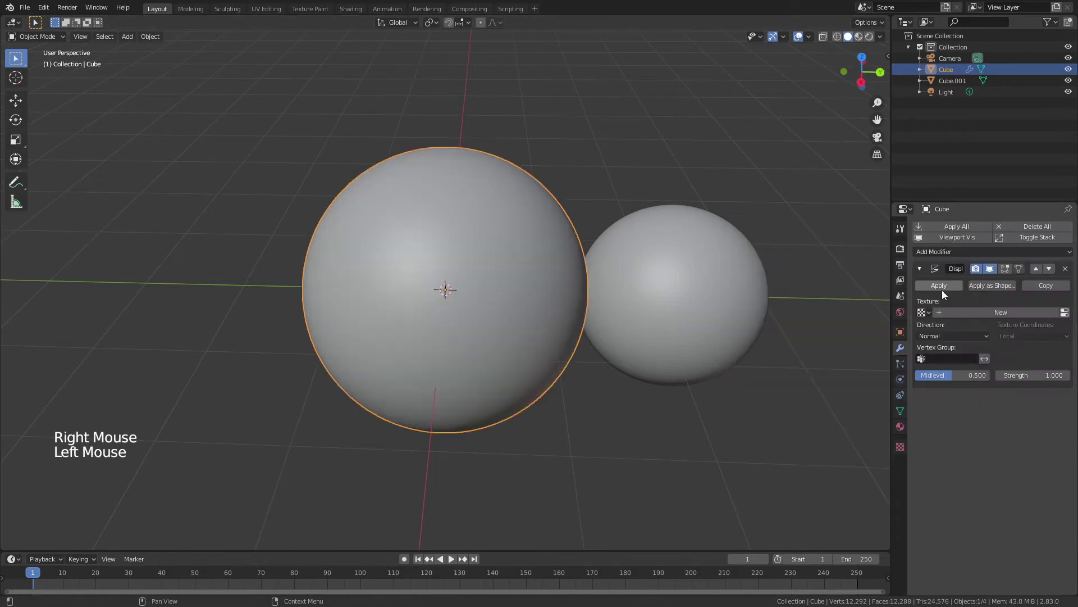
click(993, 311)
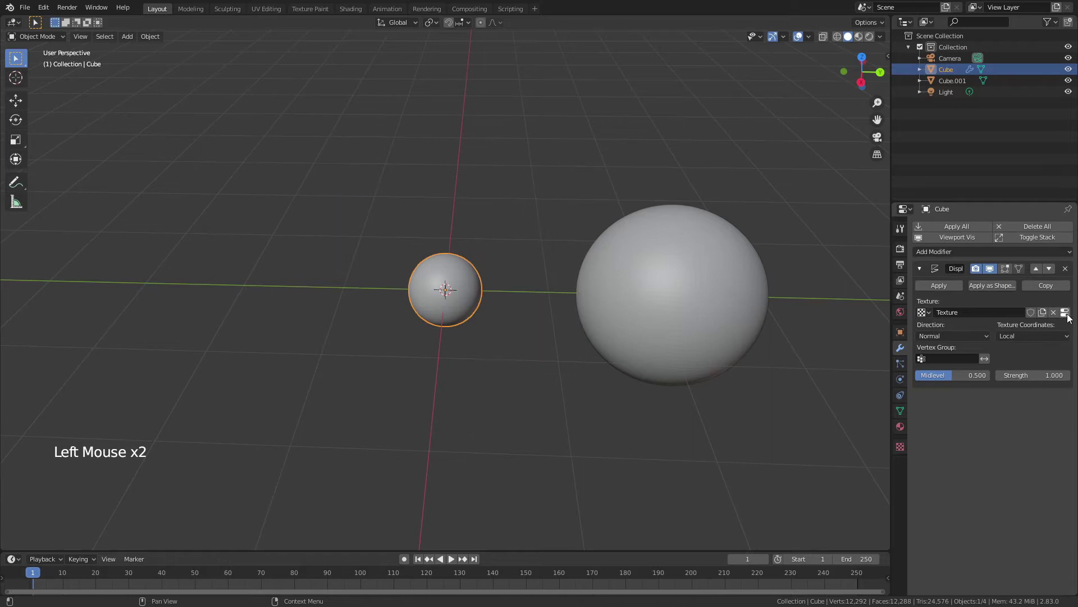
click(1069, 316)
click(1033, 265)
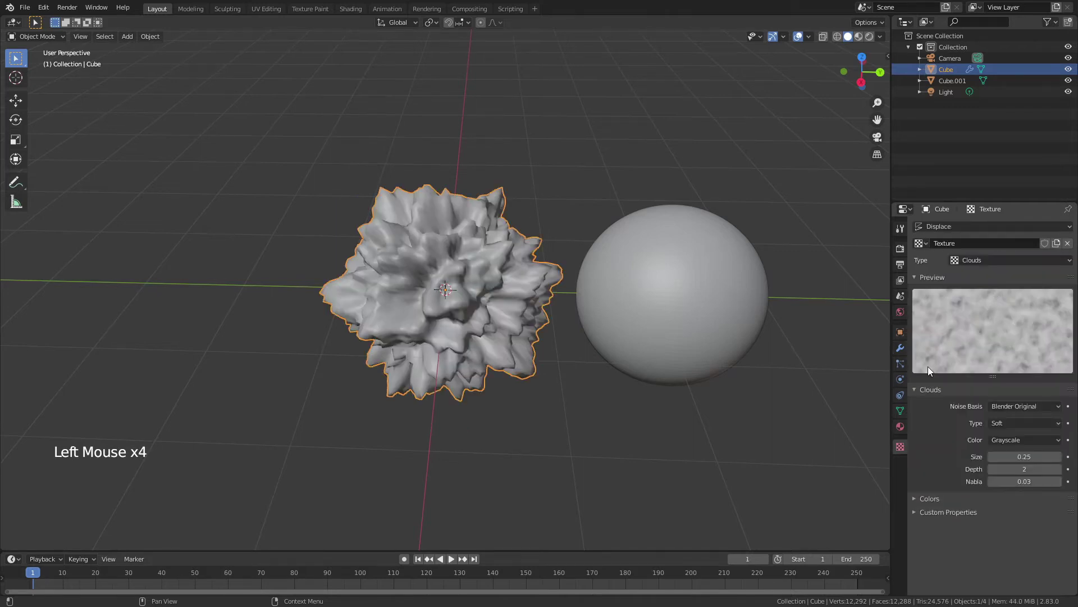
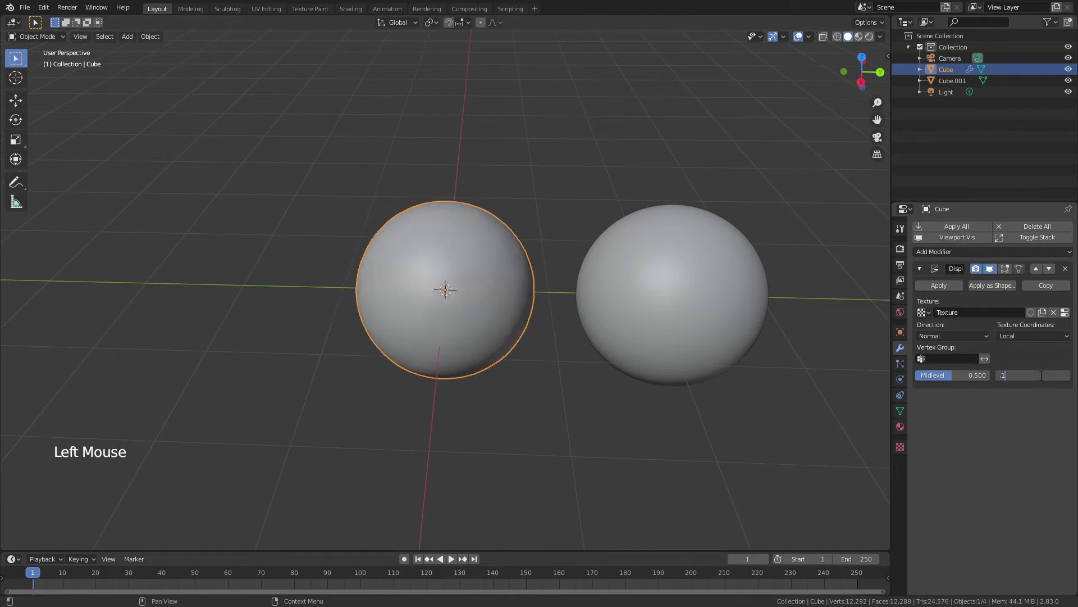
Step: Soften the Displace strength on the left sphere for gentler bumps
middle_click(465, 262)
right_click(481, 258)
click(925, 267)
click(940, 255)
scroll(up, 3)
scroll(up, 3)
Step: Add a Subdivision Surface modifier below the displacement with viewport level 1
click(994, 356)
click(923, 360)
middle_click(418, 338)
scroll(down, 3)
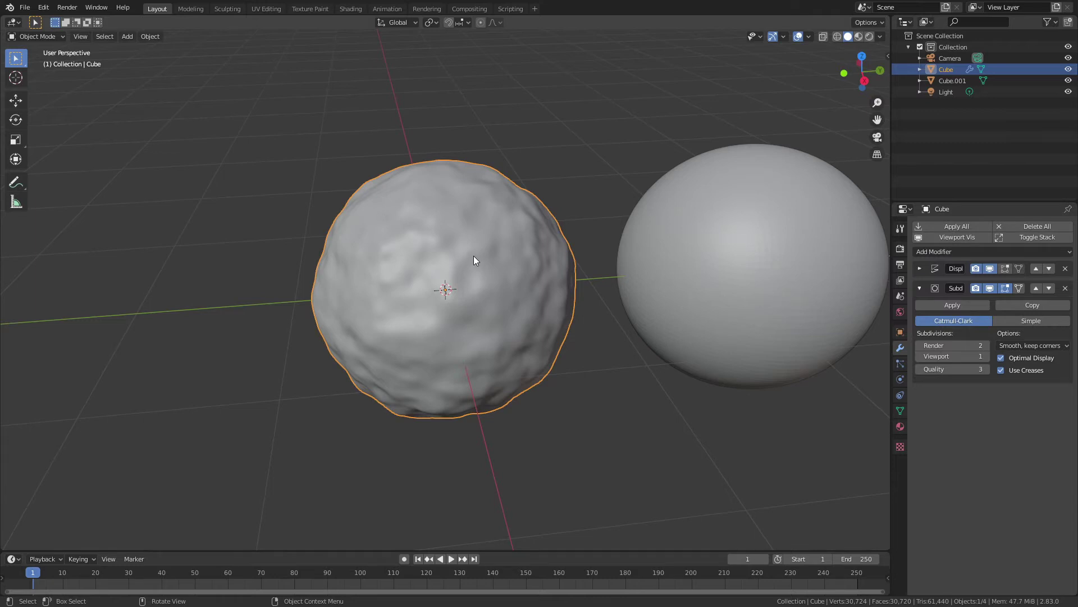
Step: Add a scaled-down cube inside the bumpy sphere and switch the viewport to Material Preview
key(shift+a)
key(s)
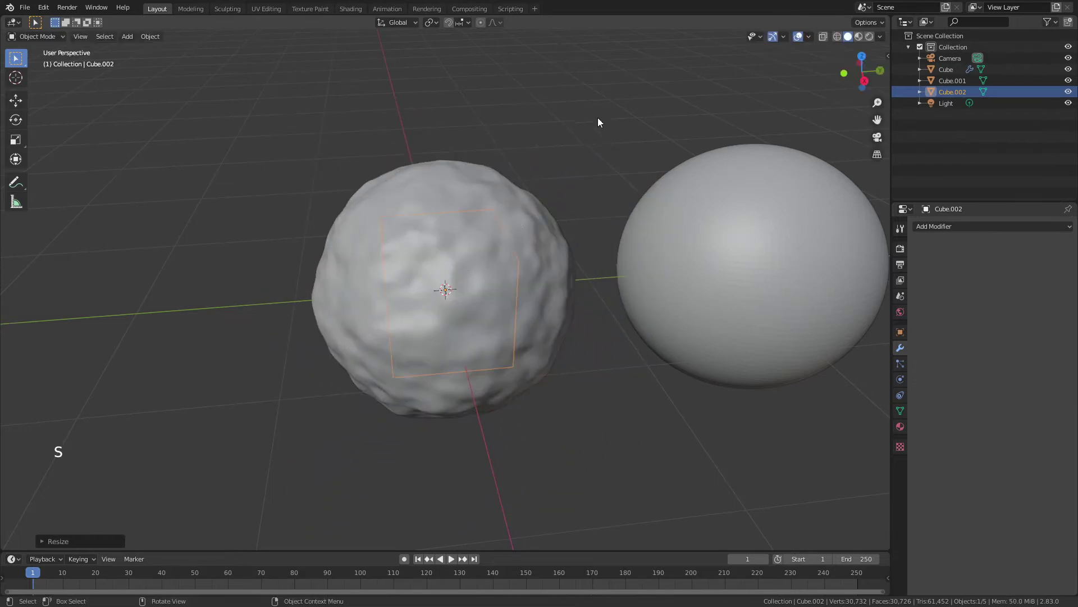
click(602, 119)
key(z)
click(480, 223)
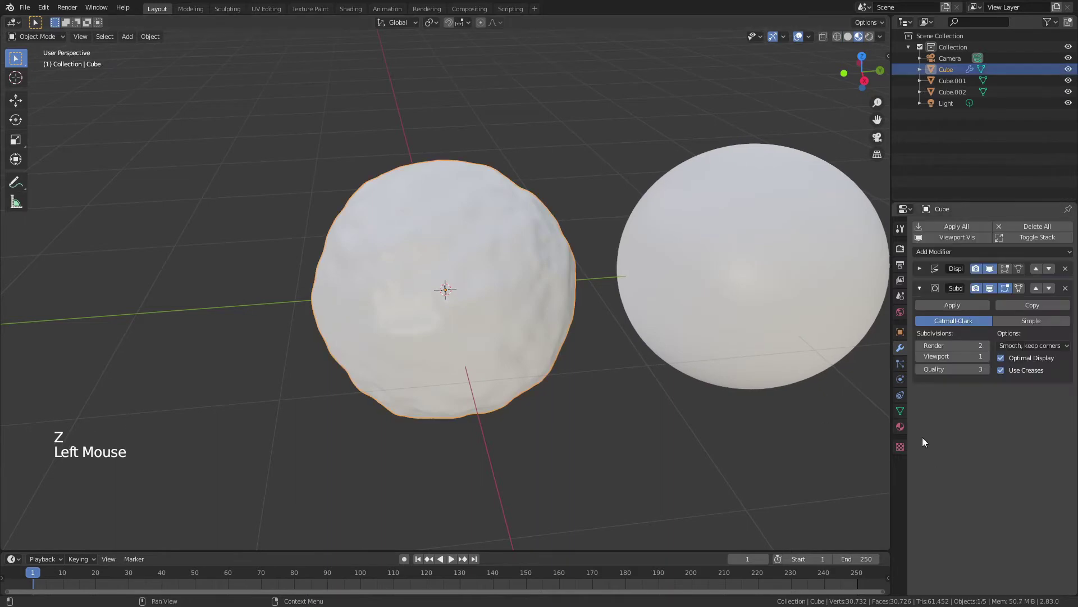
Step: Give the sphere material Roughness 0.1 and Transmission 1 for a glass-like look
click(904, 429)
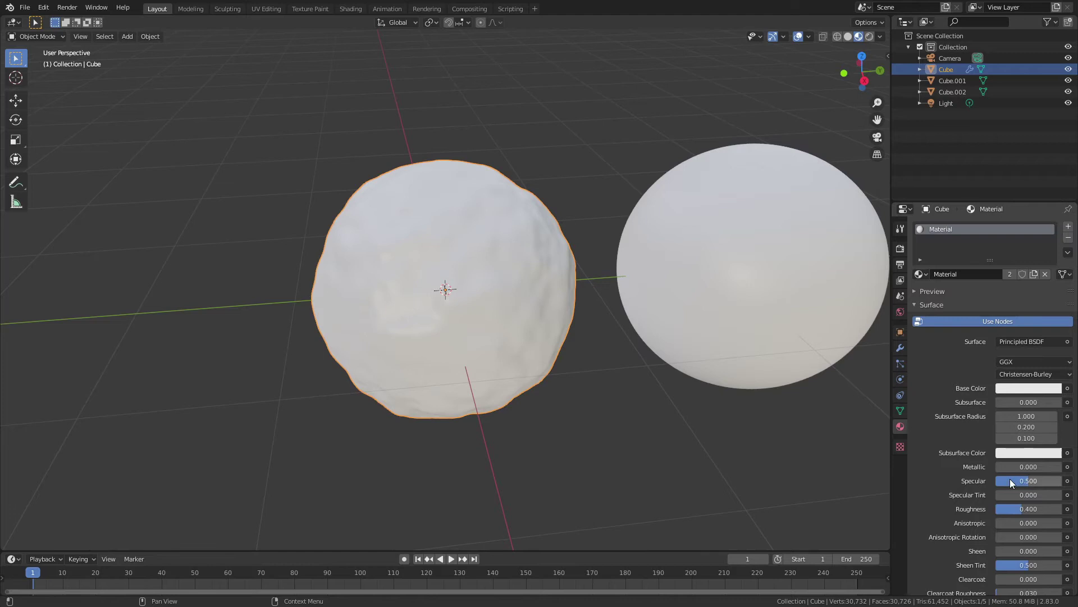
click(1025, 512)
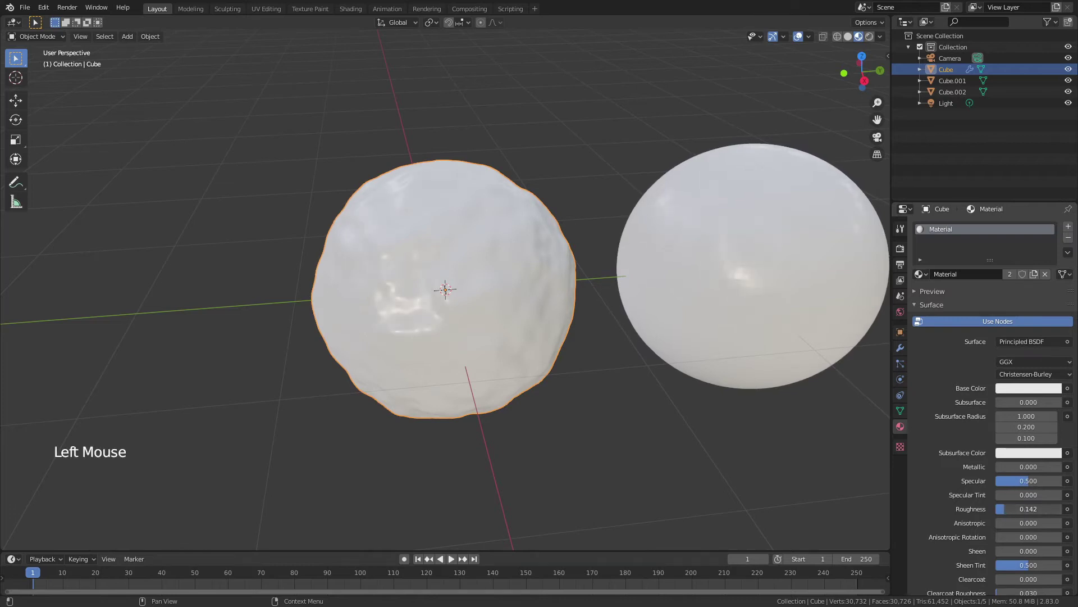
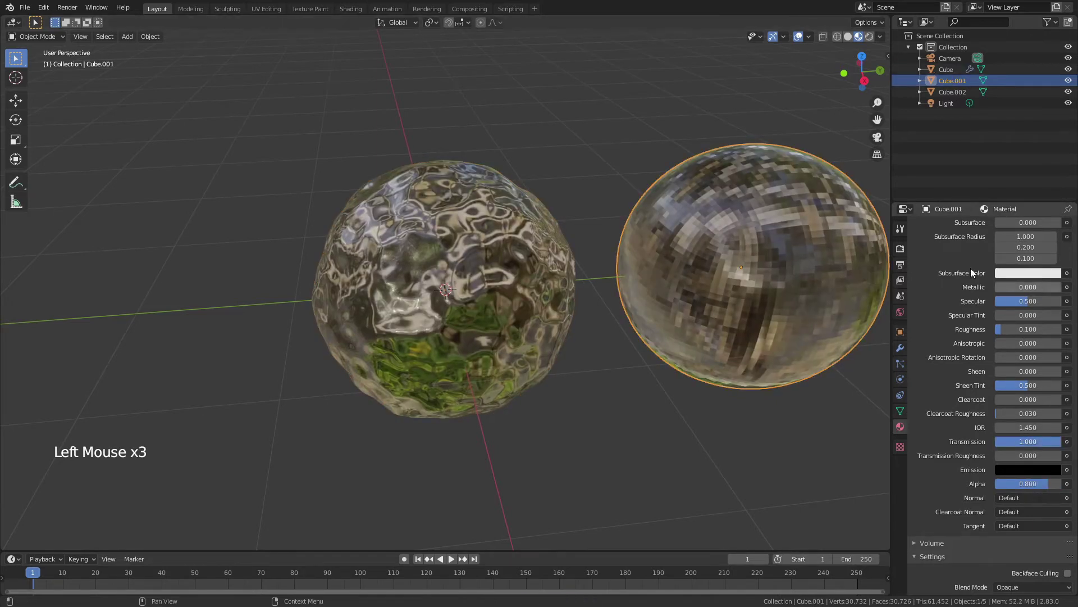
scroll(up, 3)
click(1014, 251)
scroll(up, 3)
click(480, 302)
Step: Lower the material's Alpha to 0.8 so the sphere becomes partly transparent
click(762, 258)
right_click(761, 258)
click(386, 284)
scroll(down, 3)
scroll(down, 3)
Step: Use Alpha Blend, untick Show Backface and enable Screen Space Refraction with depth 0
click(1026, 499)
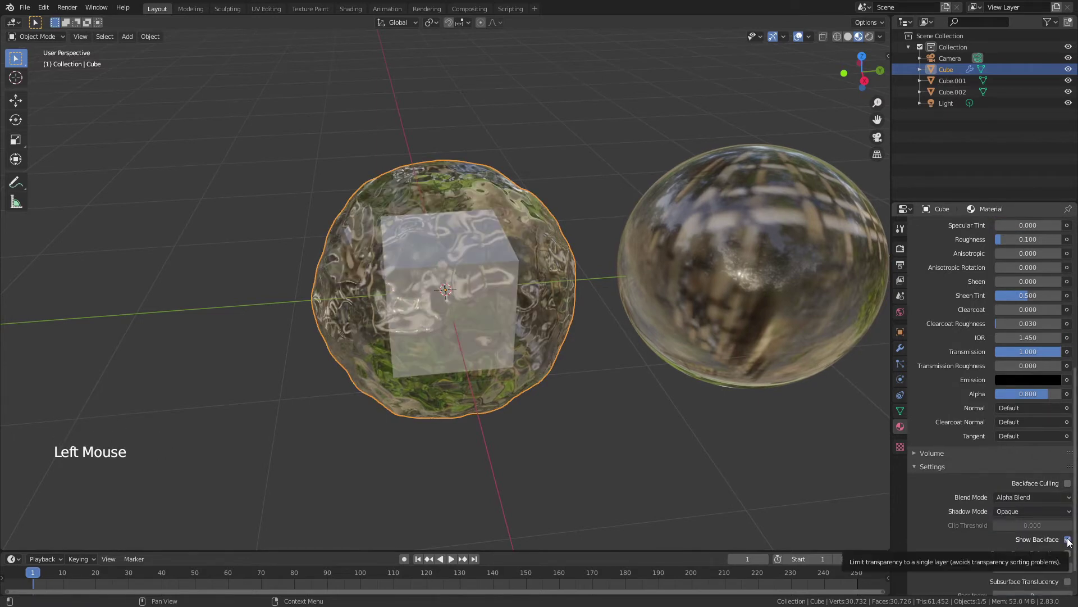
click(1072, 541)
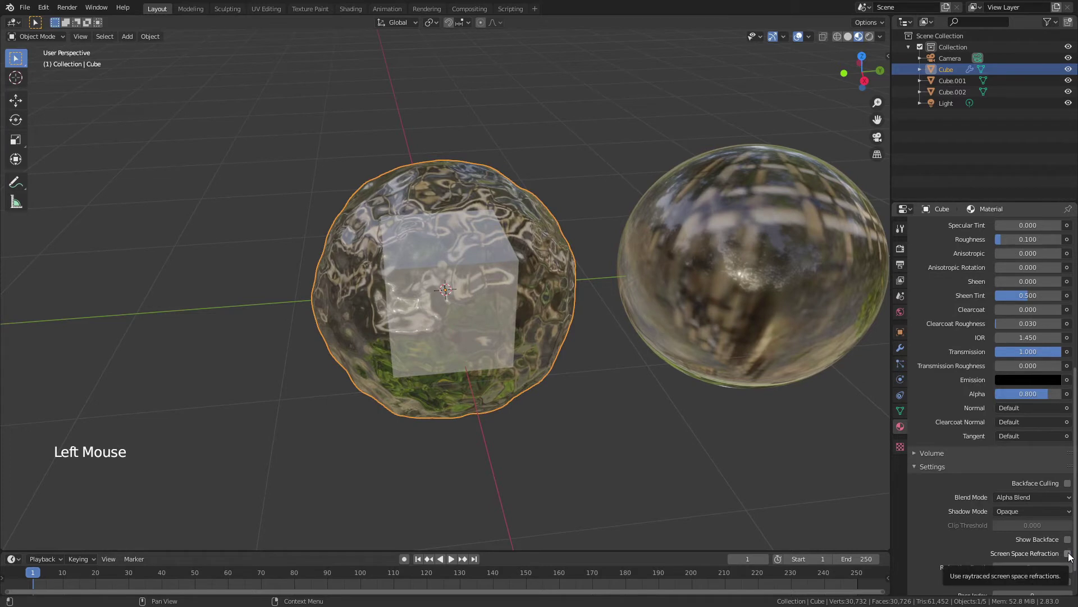
click(1074, 555)
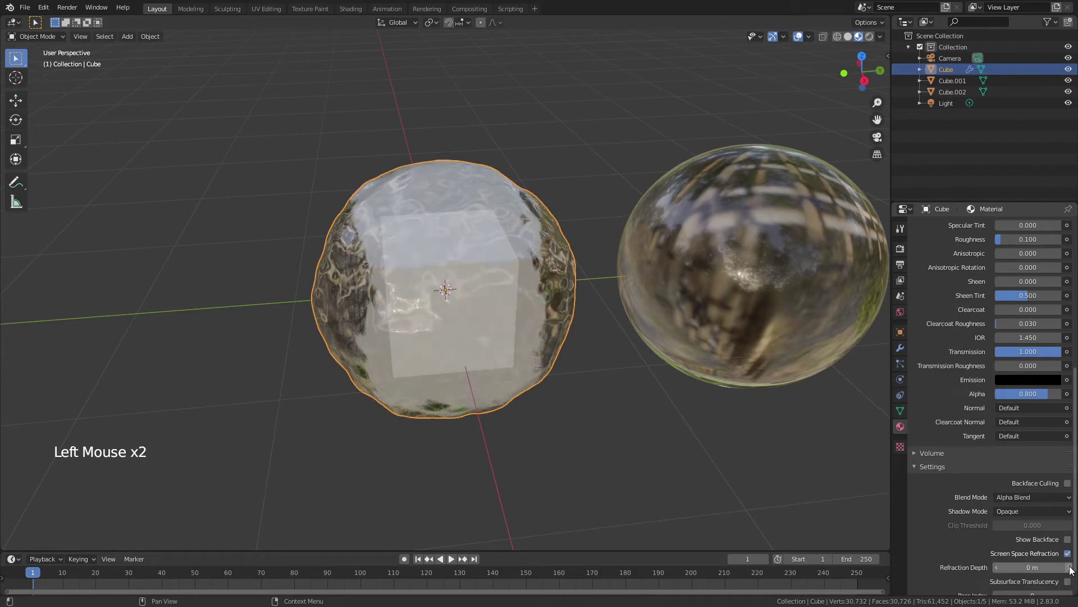
click(1074, 569)
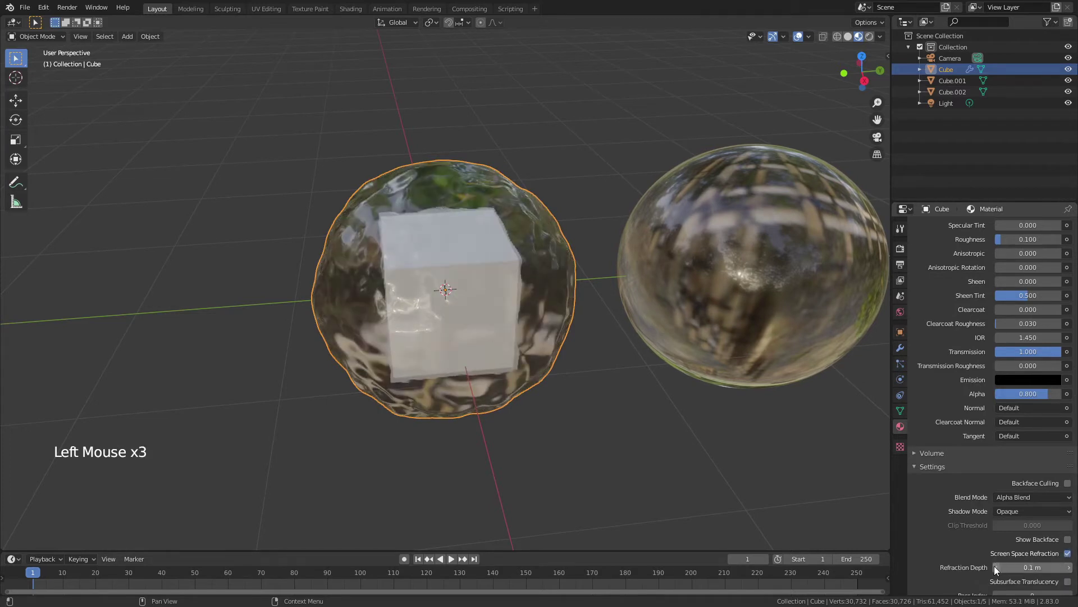
click(1000, 568)
middle_click(579, 344)
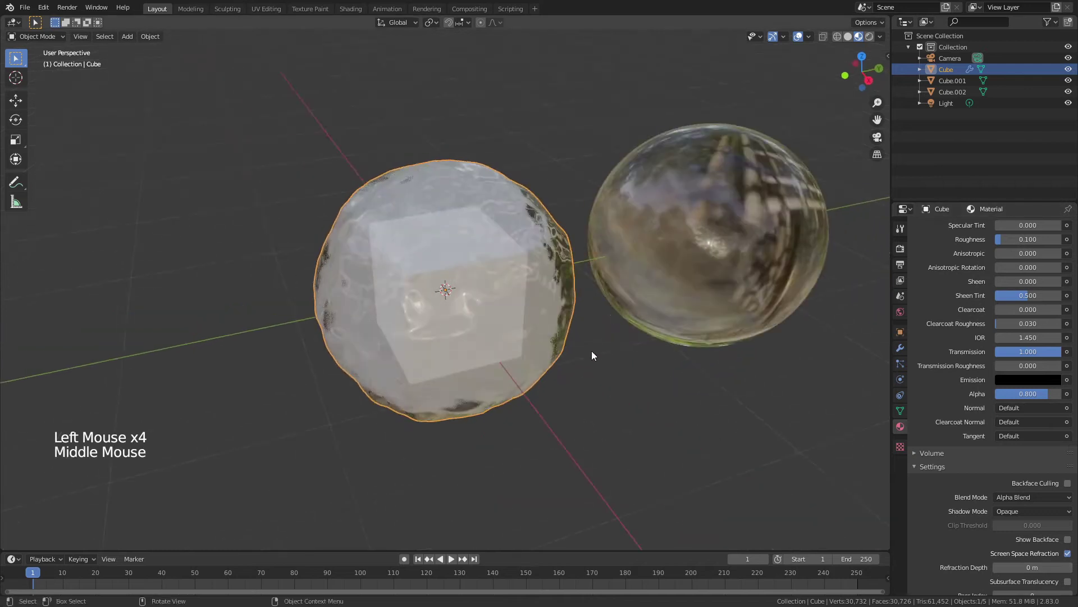
Step: Tint the bumpy sphere's Base Color light blue
click(1074, 570)
middle_click(621, 369)
scroll(up, 3)
scroll(up, 3)
scroll(up, 3)
Step: Set the wavy blue sphere's Subsurface to 0.3
click(1020, 391)
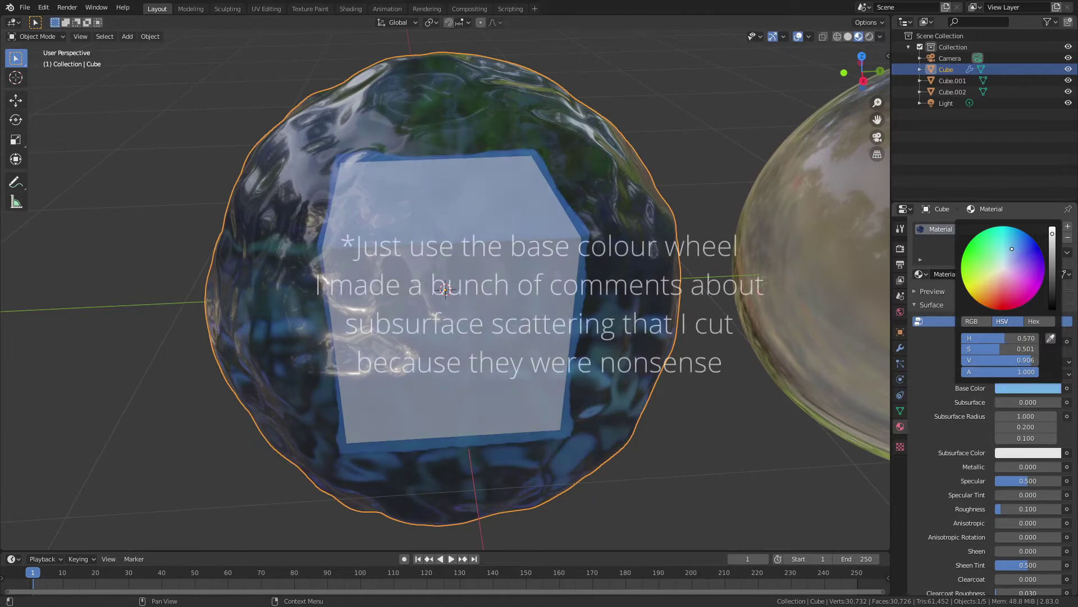
scroll(down, 3)
middle_click(599, 191)
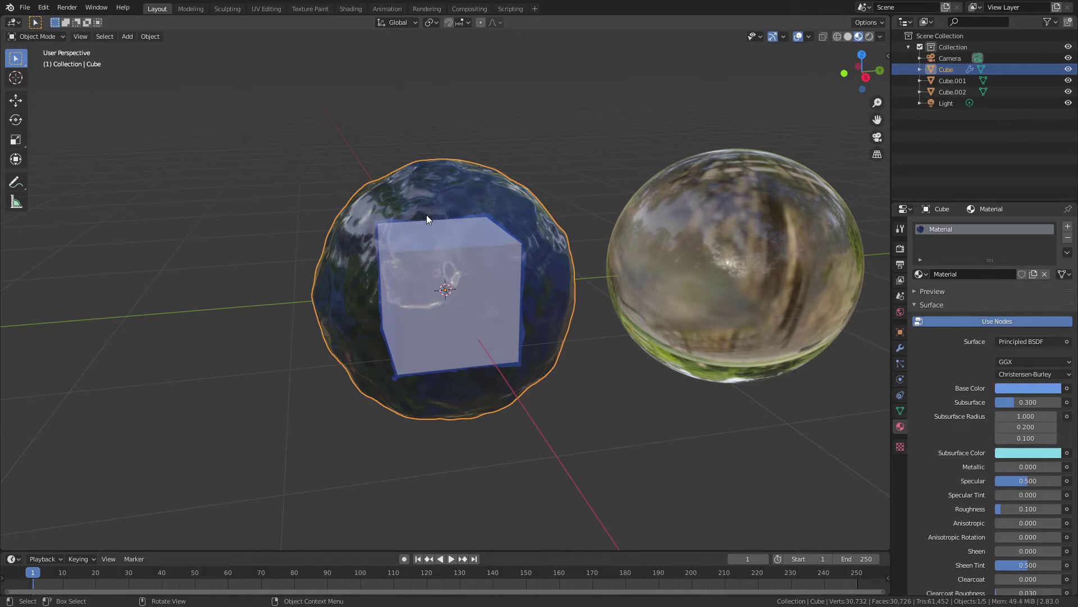
scroll(up, 3)
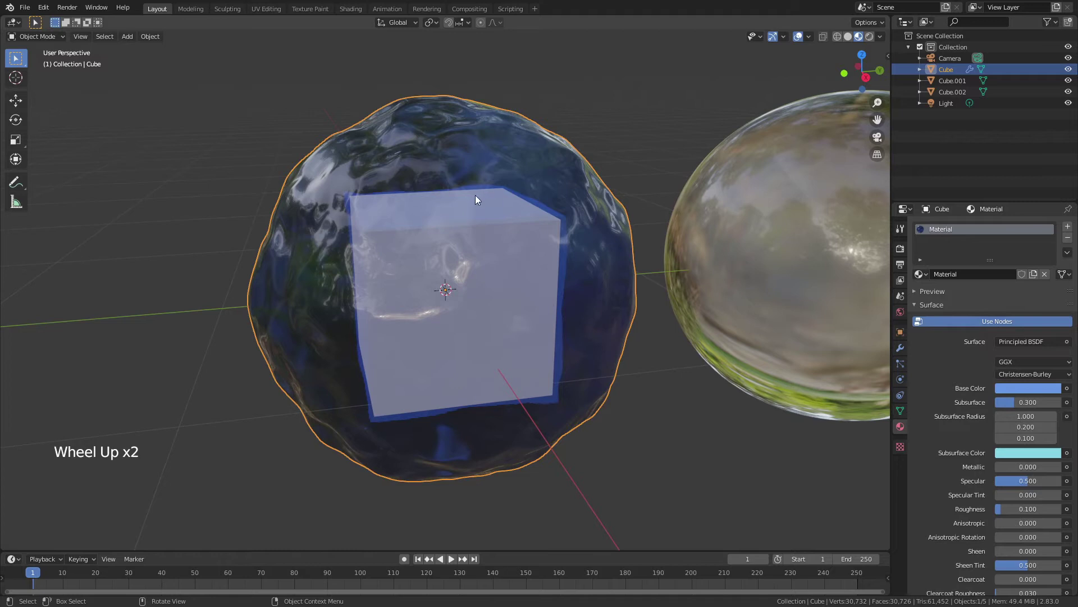
middle_click(559, 73)
click(563, 89)
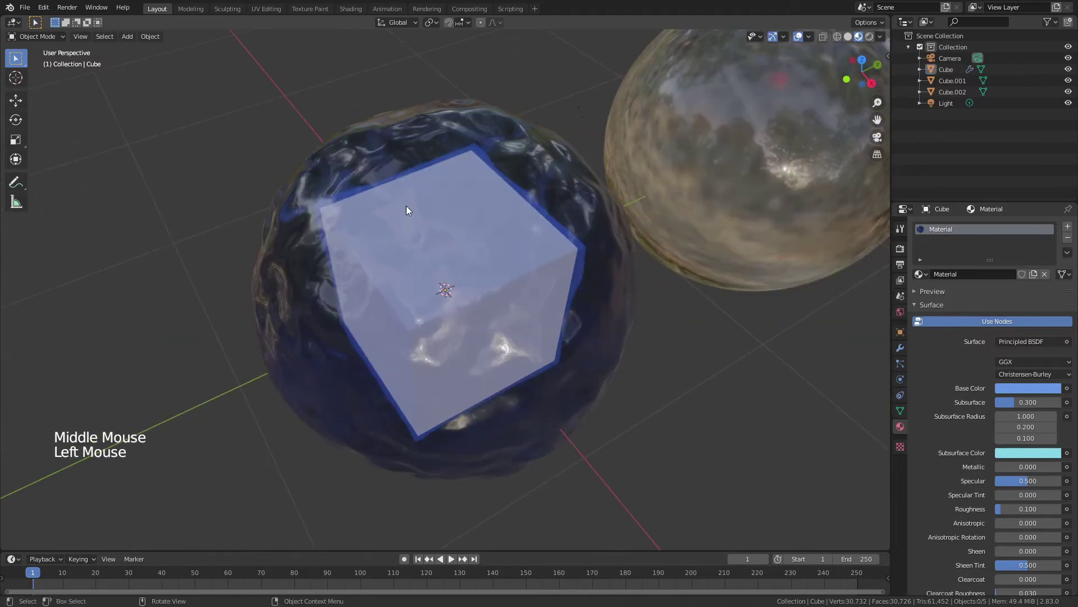
Step: Pick a pale cyan Subsurface Color for the sphere and inspect it from a level angle
click(392, 150)
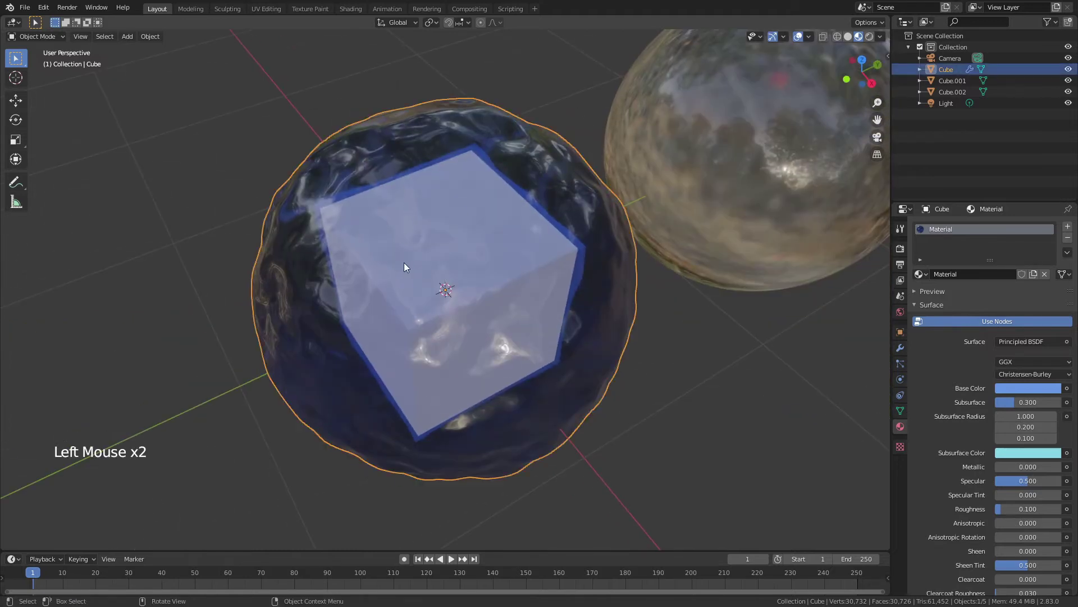
middle_click(400, 190)
middle_click(430, 152)
scroll(down, 3)
scroll(down, 3)
click(481, 161)
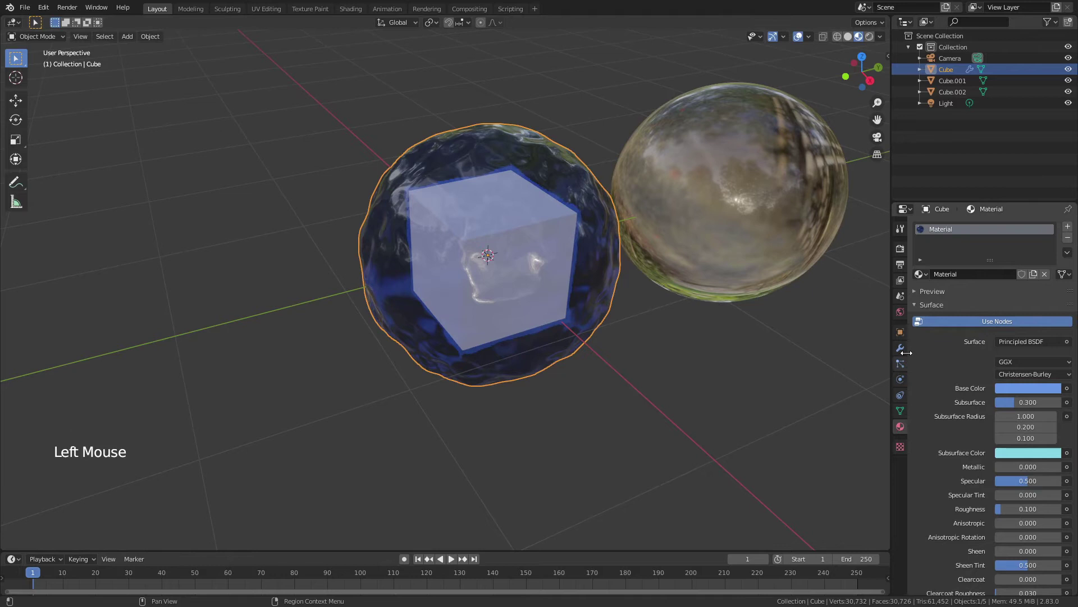
Step: Set the Displace modifier's Texture Coordinates to Object
click(904, 347)
click(923, 287)
click(922, 269)
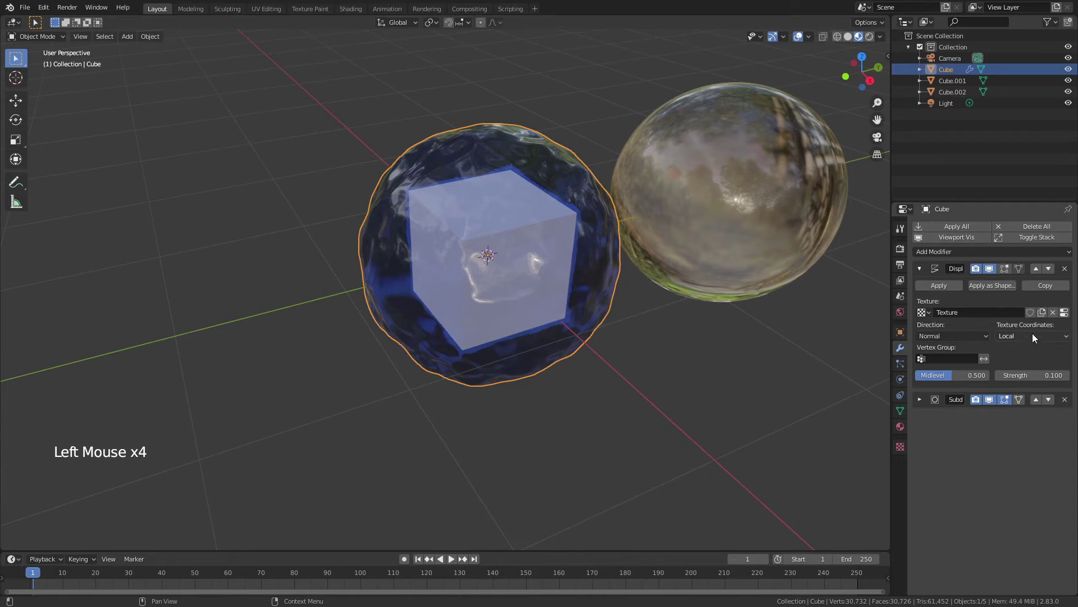
click(1033, 337)
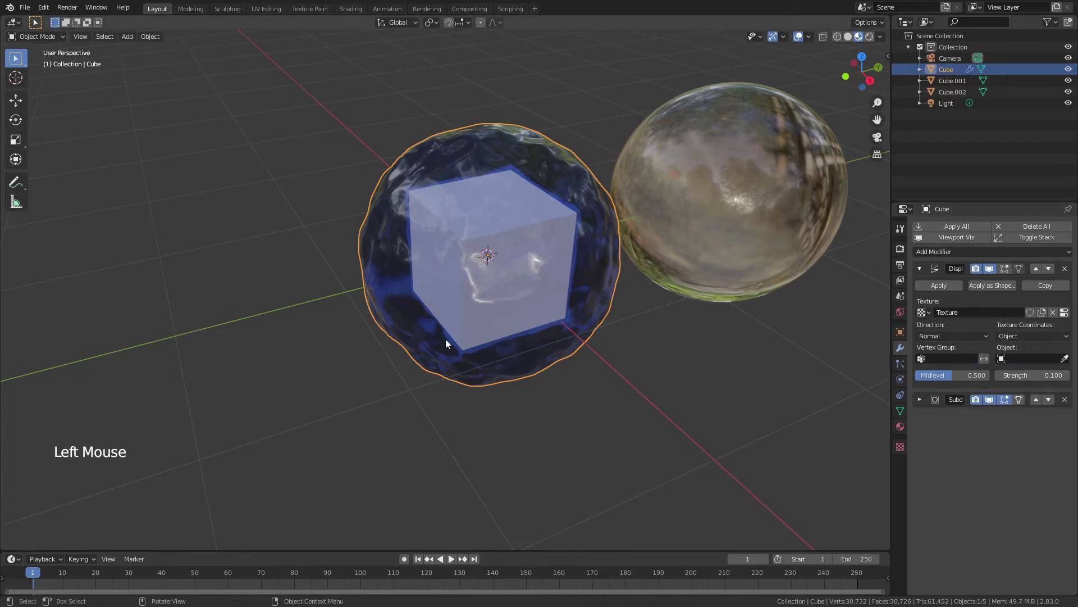
Step: Add an Empty, move it about 2 m along Y and assign it as the texture coordinate object
key(shift+a)
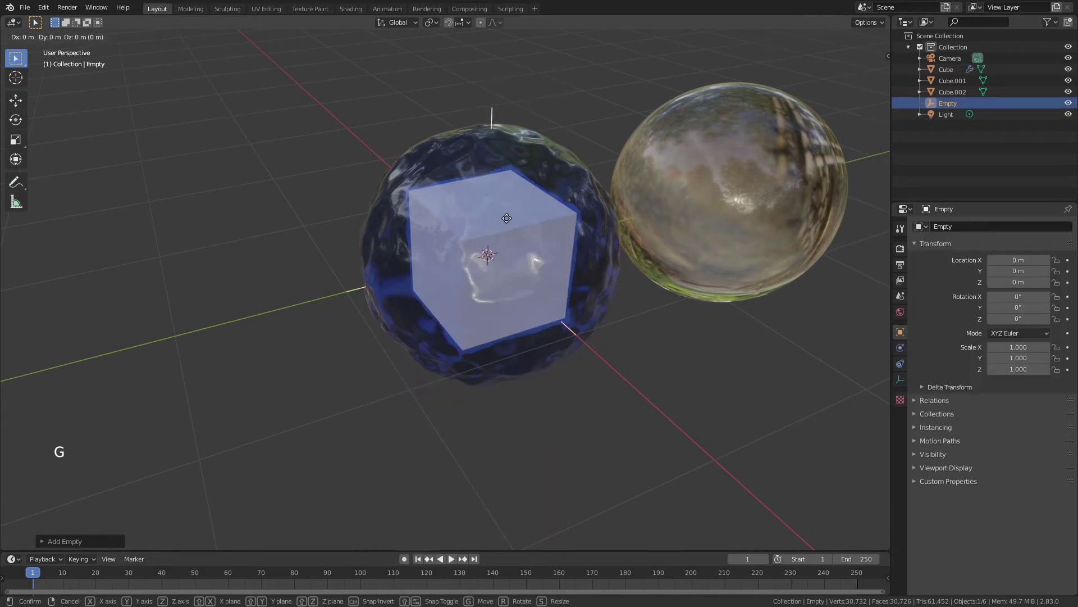
middle_click(333, 195)
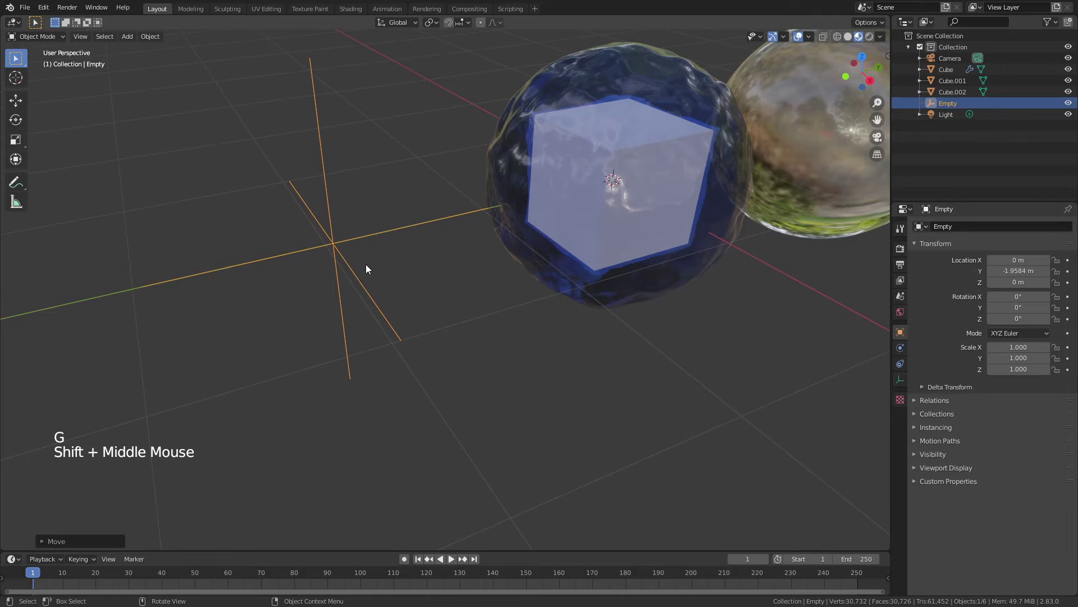
click(612, 209)
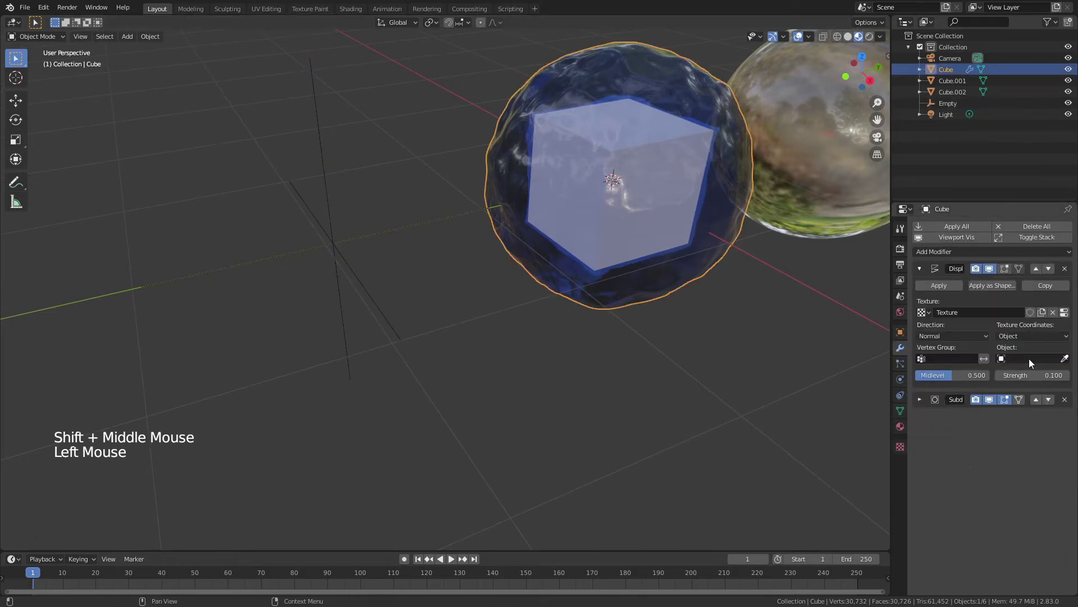
click(1031, 362)
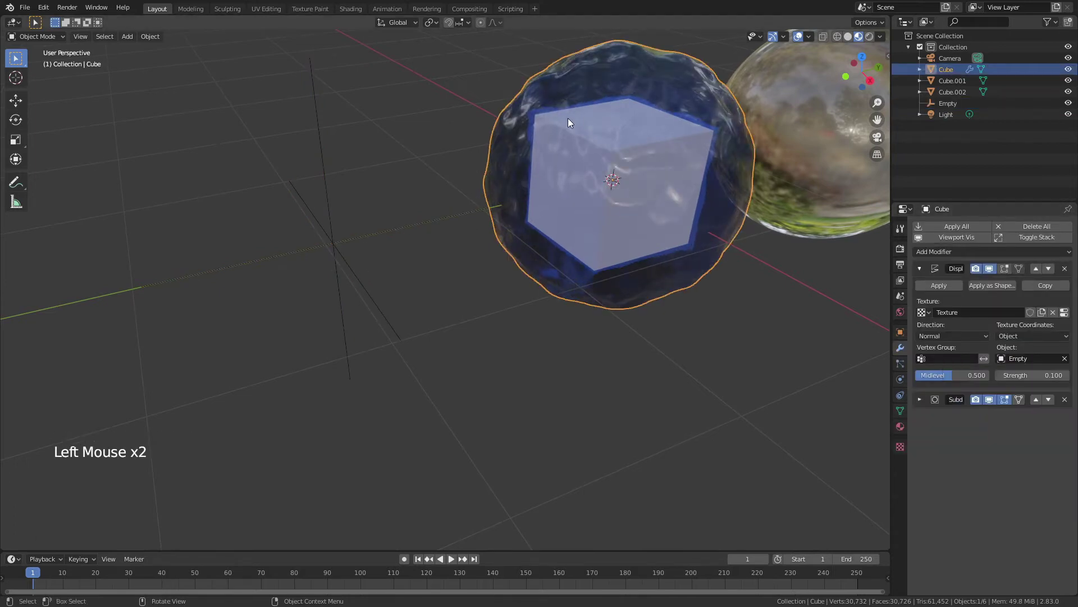
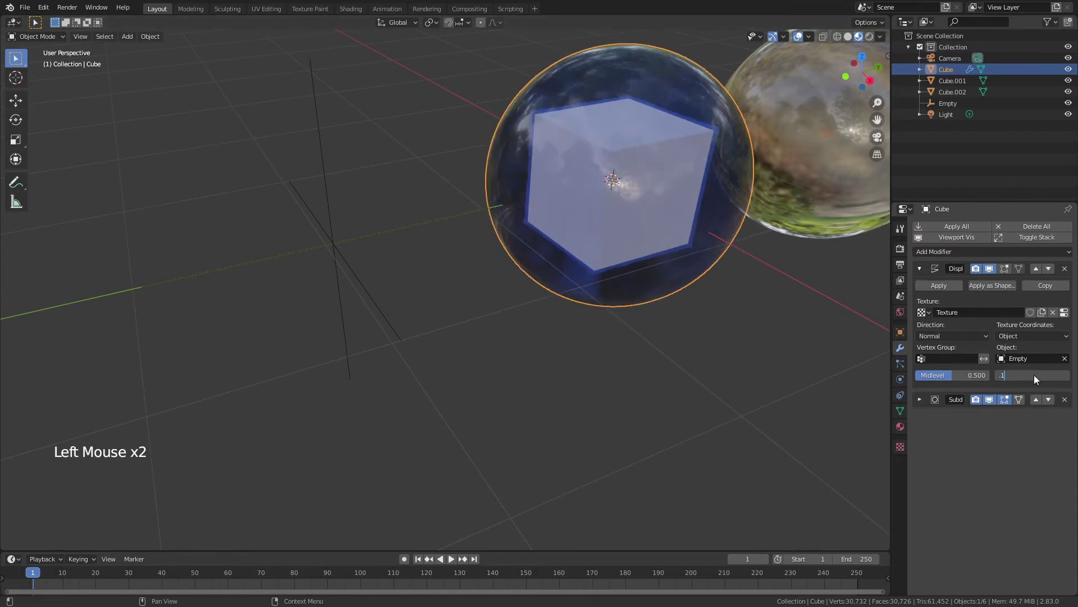
Step: Adjust the displacement strength and the Empty's rotation, scale and position
click(333, 250)
key(r)
key(s)
key(g)
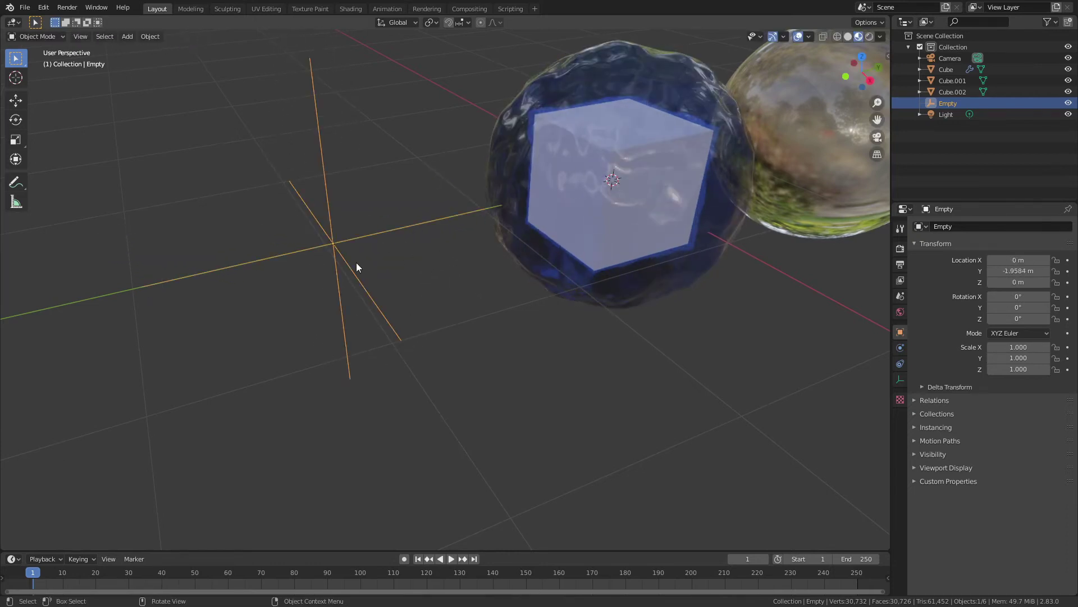
Step: Add a frame/360 driver to the Empty's Z rotation in the N sidebar, reading 0.159°
key(n)
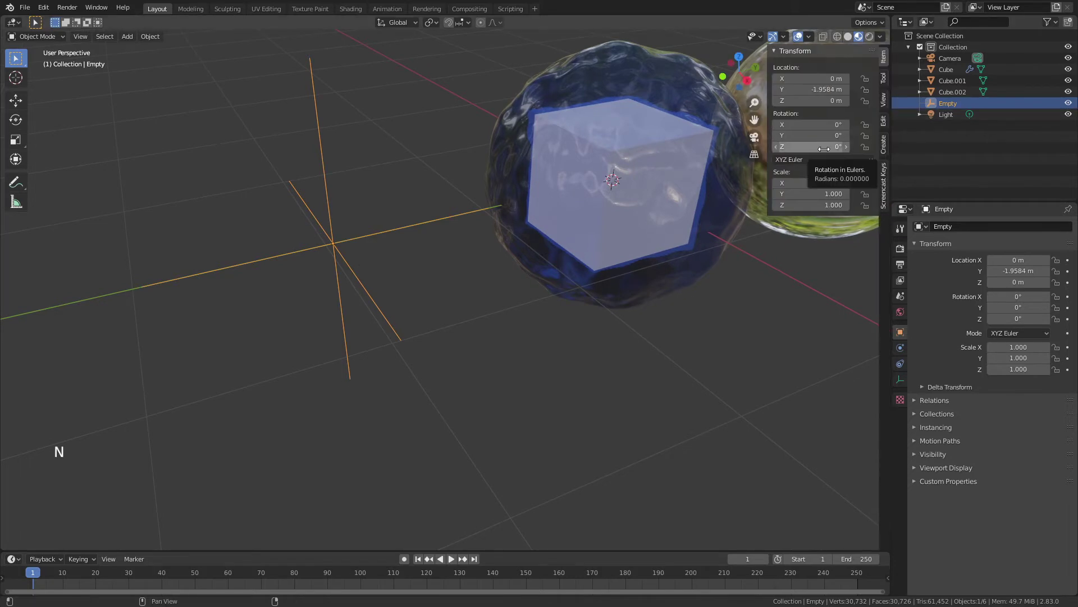
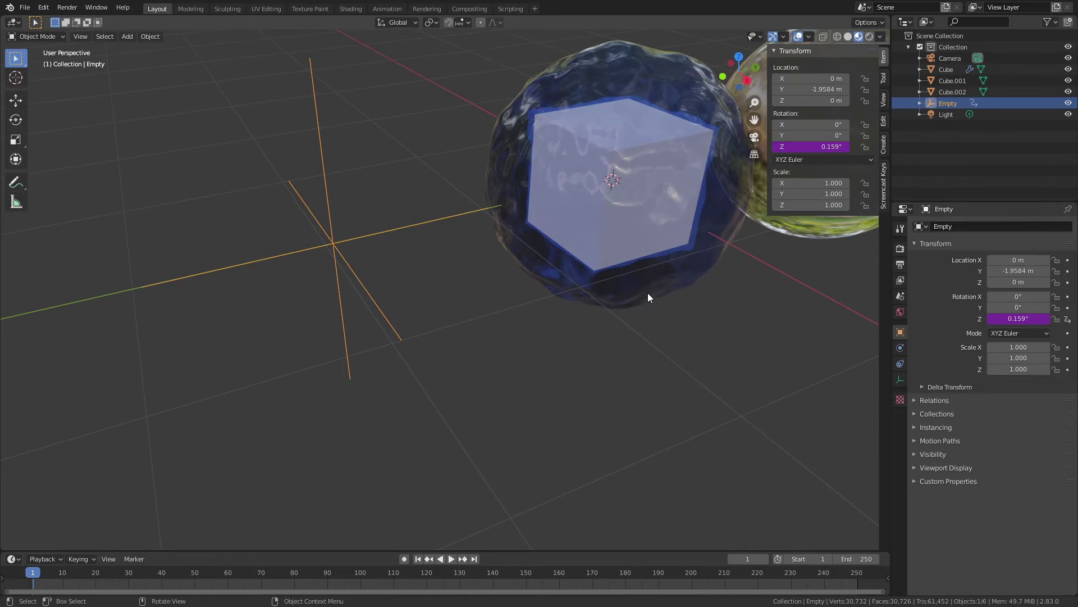
click(601, 413)
Step: Pick a timeline frame and play the ripple animation on the spheres
middle_click(520, 372)
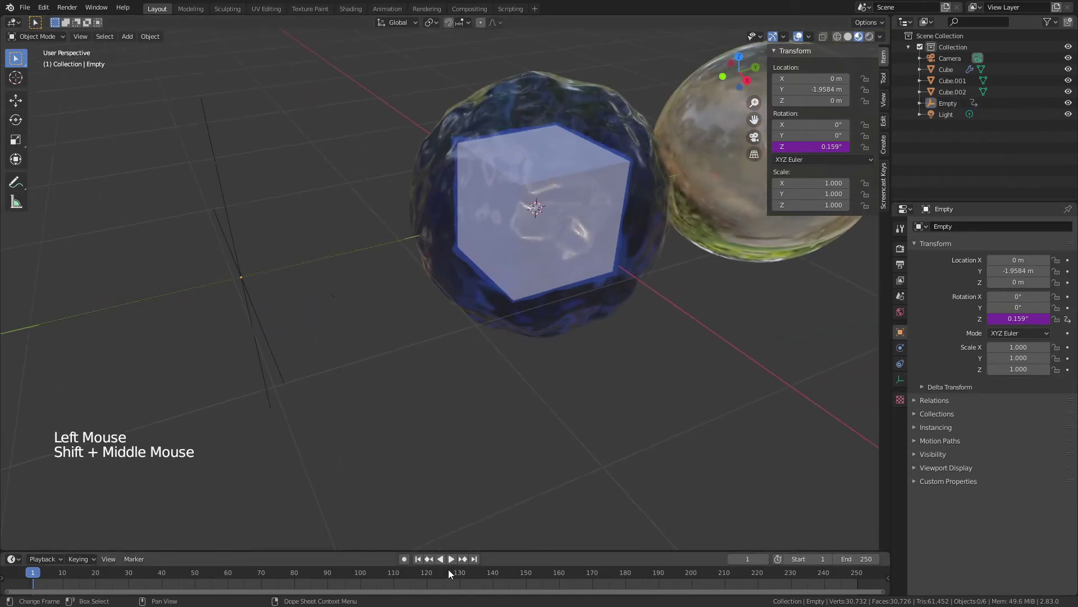
click(456, 565)
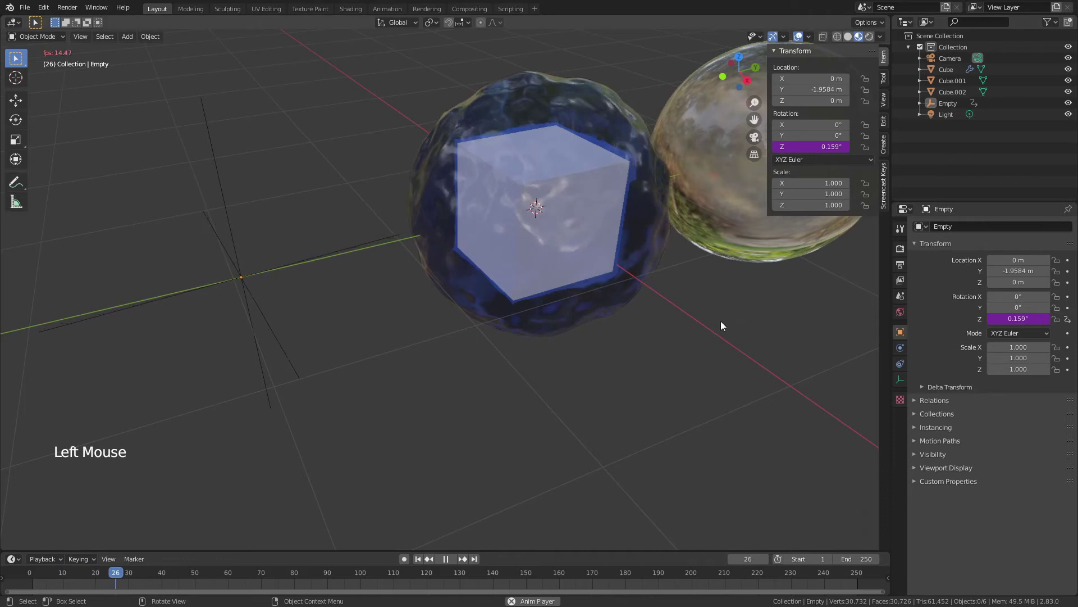
key(n)
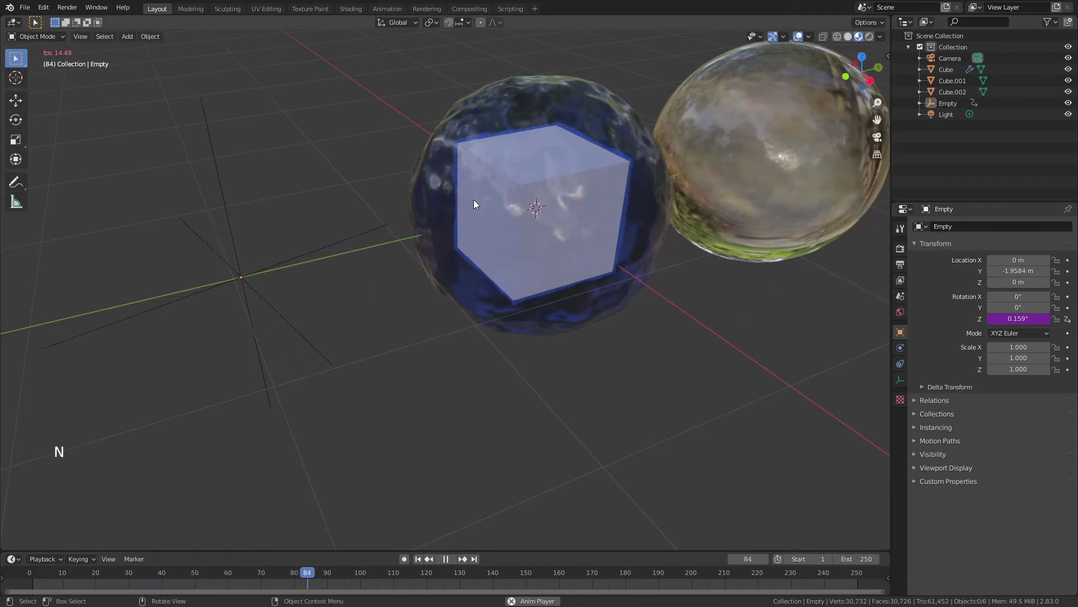
middle_click(713, 288)
Step: Duplicate the wavy blue sphere twice (Shift+D) and place the copies floating above the originals
click(603, 159)
scroll(down, 3)
key(shift+d)
scroll(down, 3)
key(shift+d)
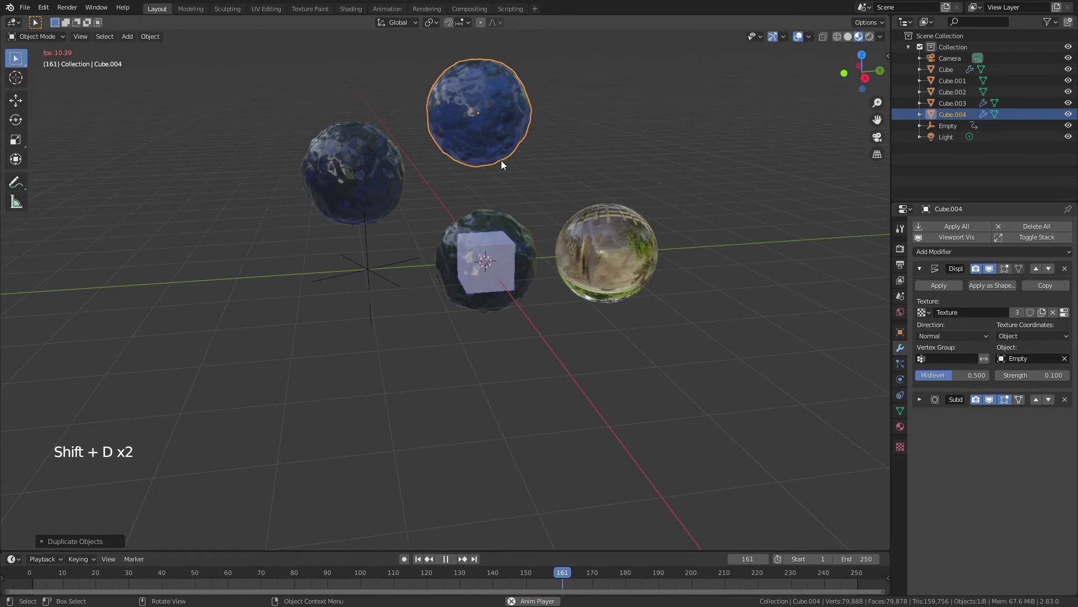
scroll(up, 3)
middle_click(504, 258)
click(594, 197)
middle_click(441, 192)
middle_click(443, 230)
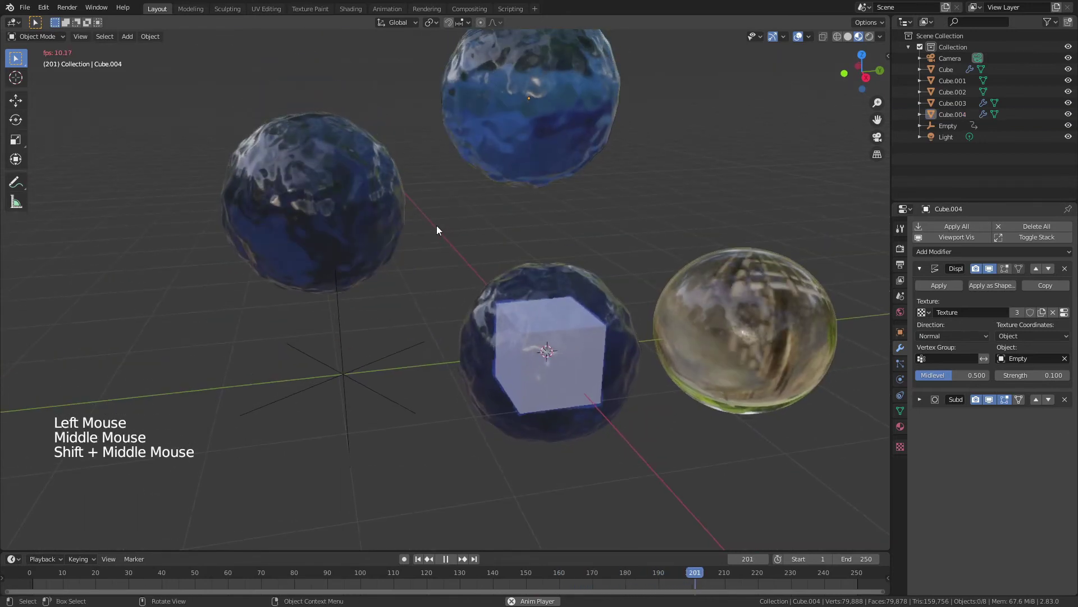
click(310, 223)
Step: Give the left copy Cube.003 its own new material with a green base colour
click(960, 338)
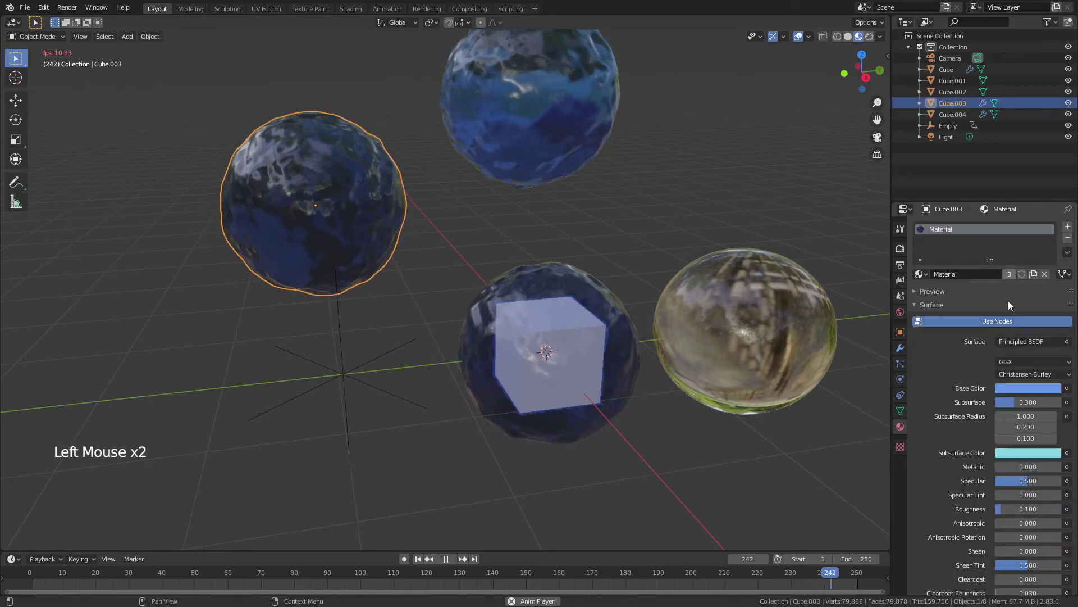
click(1029, 389)
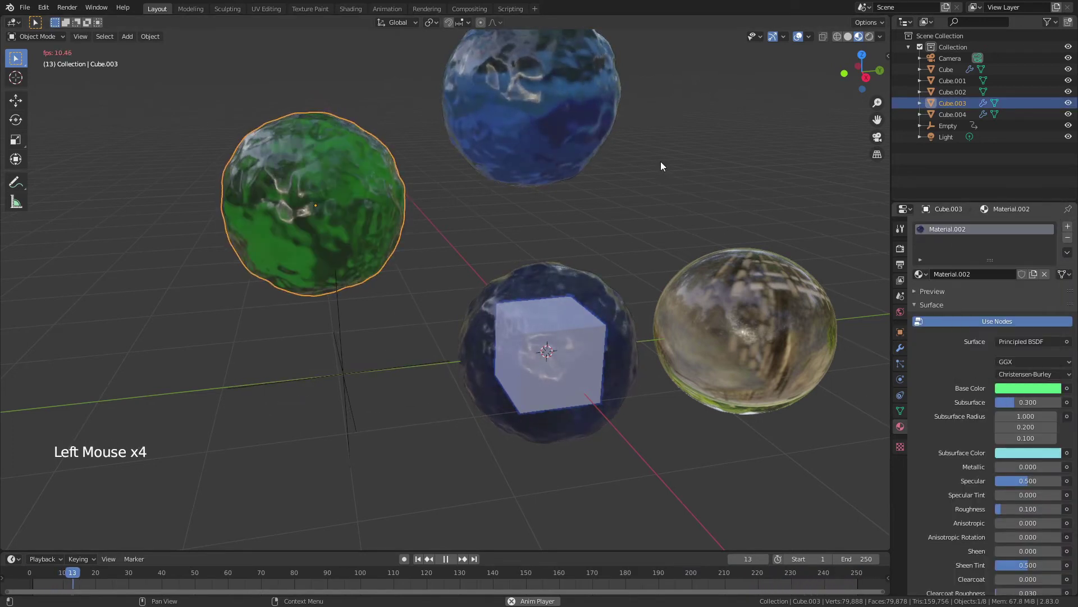
click(550, 241)
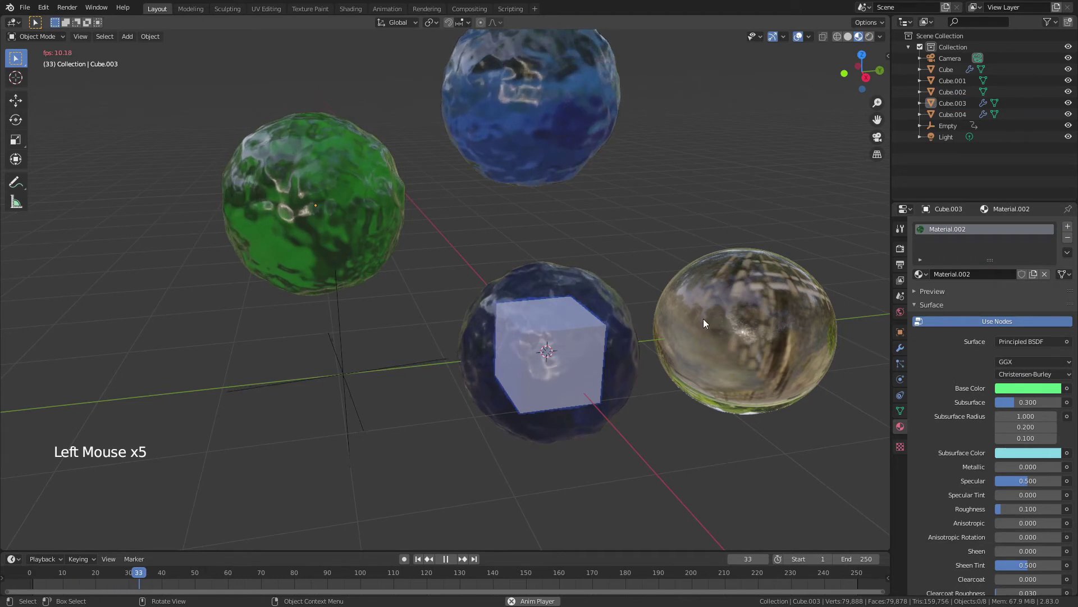
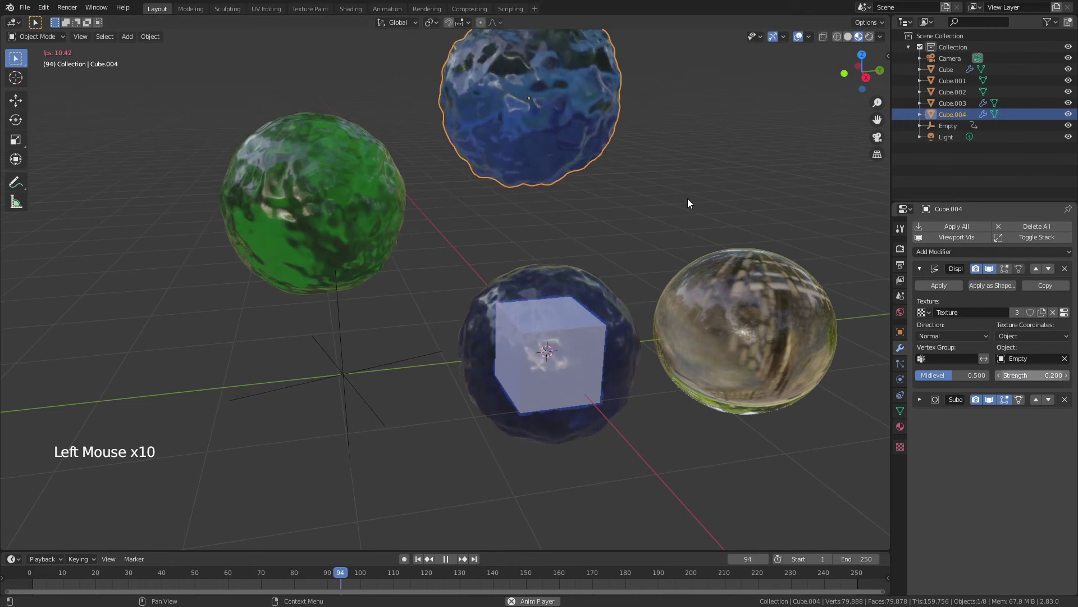
Step: Set the top copy Cube.004's Displace strength to 0.2 and stop the playback
click(686, 194)
middle_click(601, 236)
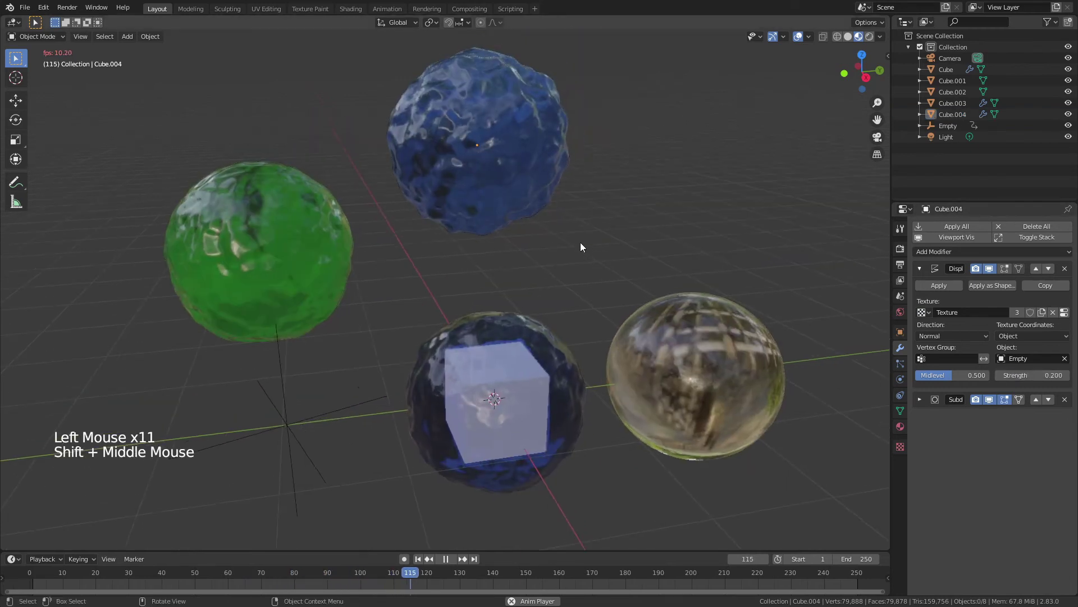
middle_click(560, 237)
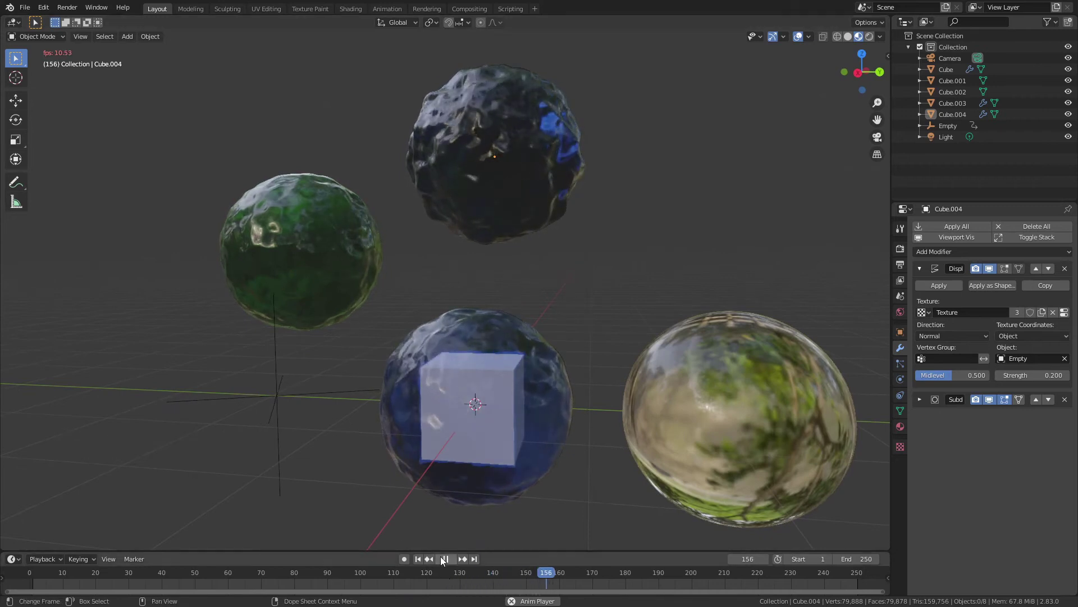
click(473, 370)
scroll(down, 3)
middle_click(407, 234)
Step: Hide the other objects and snap the clear glass sphere to the 3D cursor
click(334, 195)
key(h)
click(594, 325)
key(shift+s)
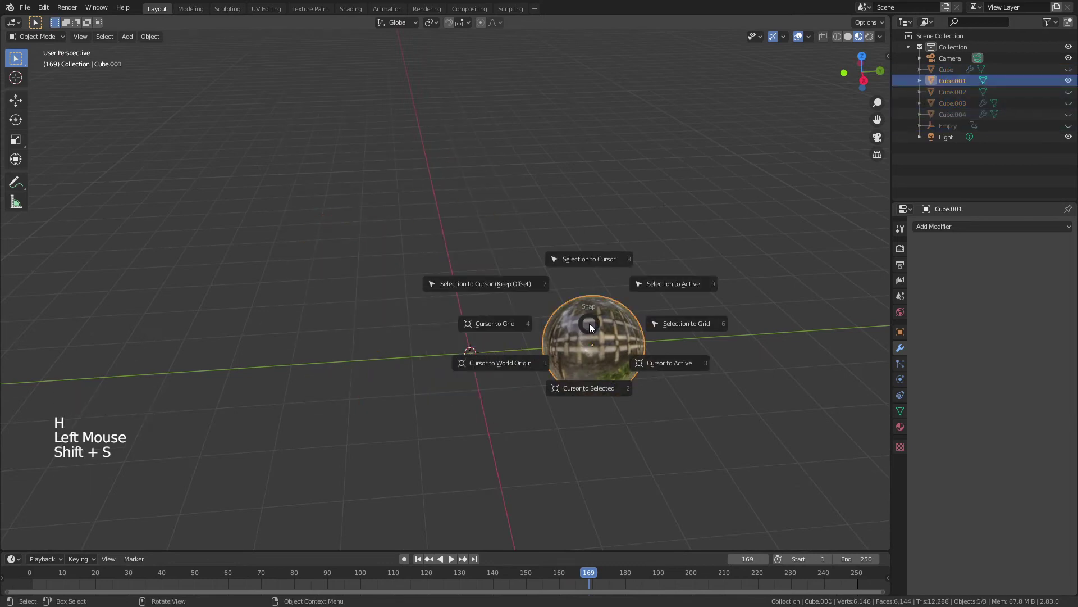
click(592, 302)
middle_click(556, 321)
scroll(up, 3)
Step: Make the sphere's material opaque chrome: Transmission 0, Metallic 1, darker base colour
click(525, 392)
click(902, 427)
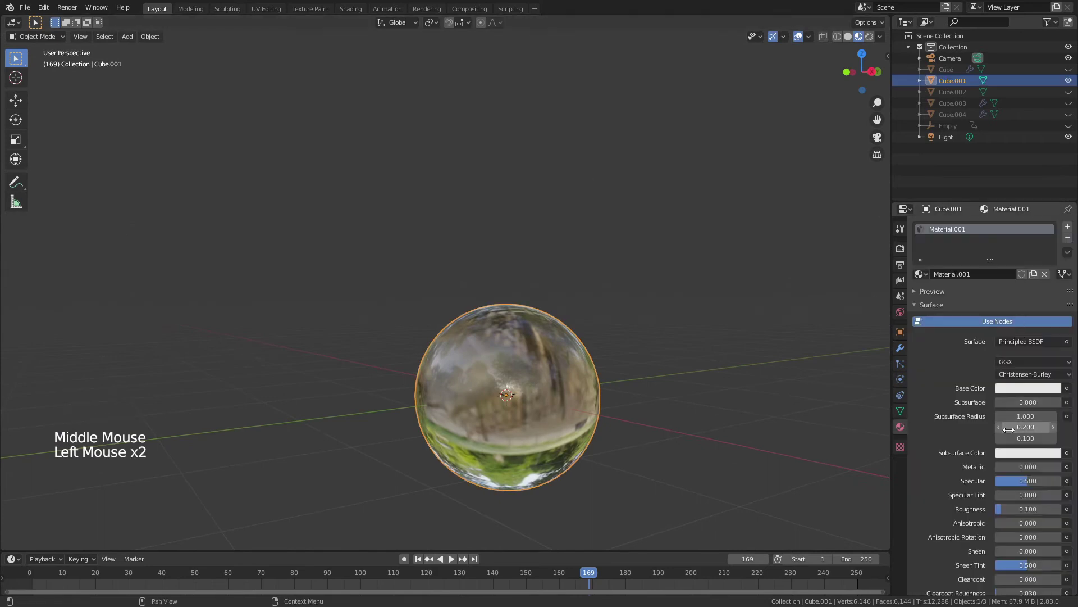
scroll(down, 3)
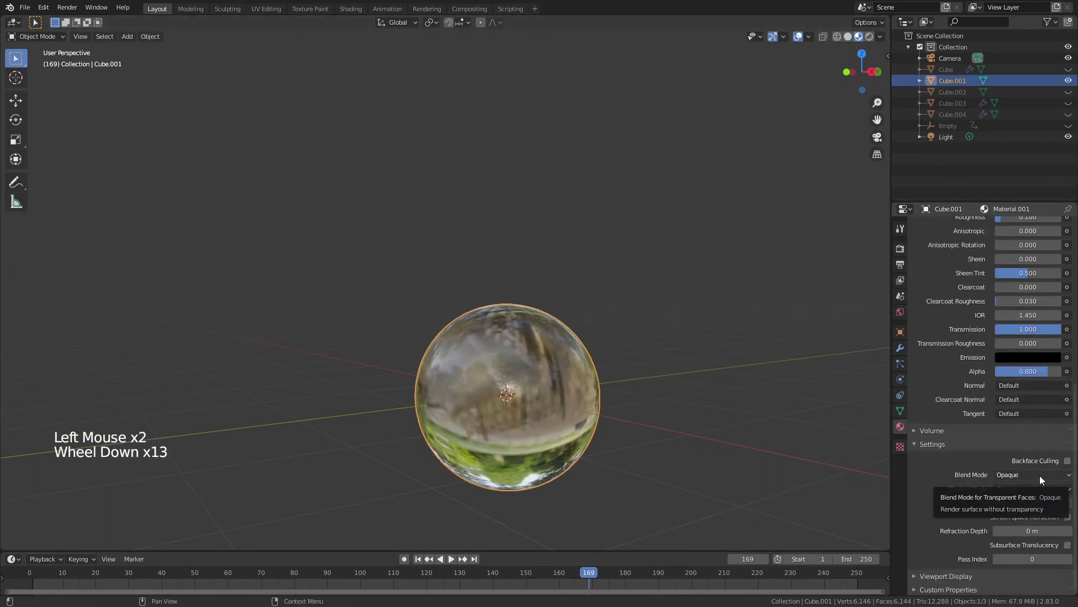
scroll(down, 3)
scroll(up, 3)
click(1048, 515)
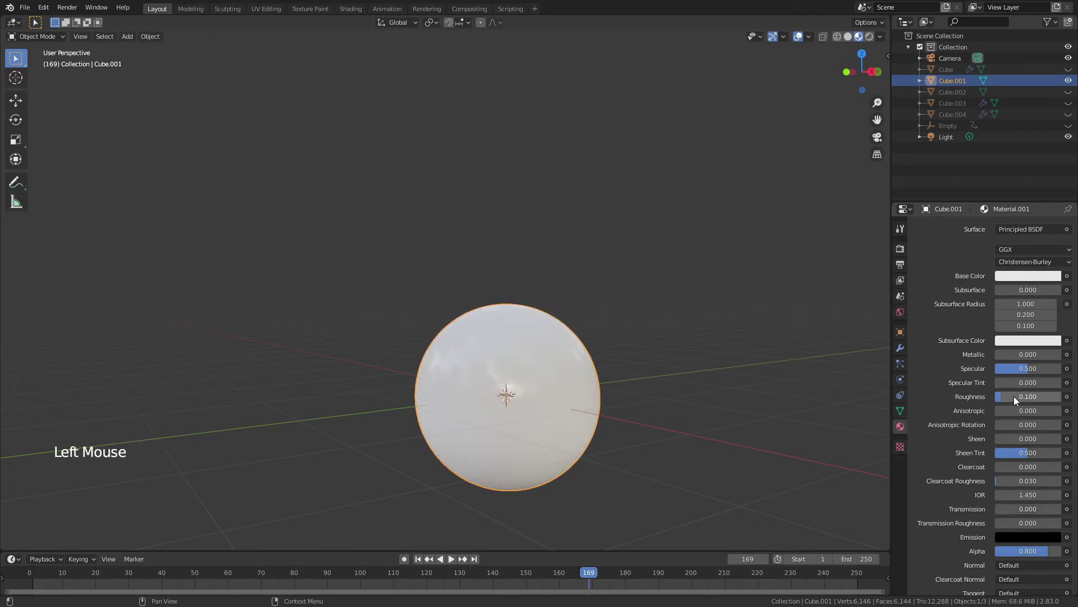
click(1015, 359)
click(1032, 279)
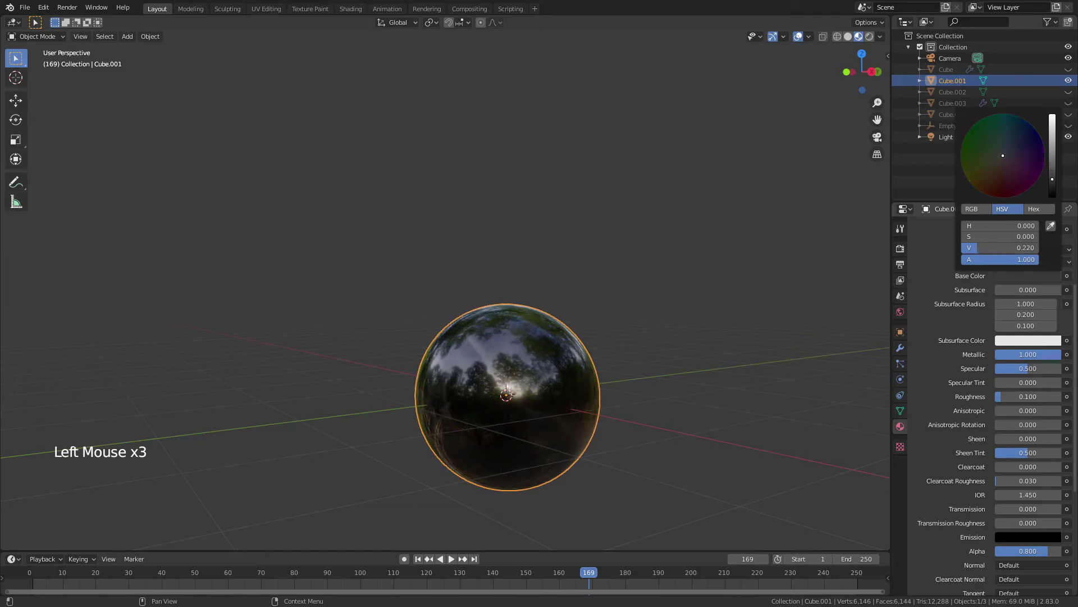
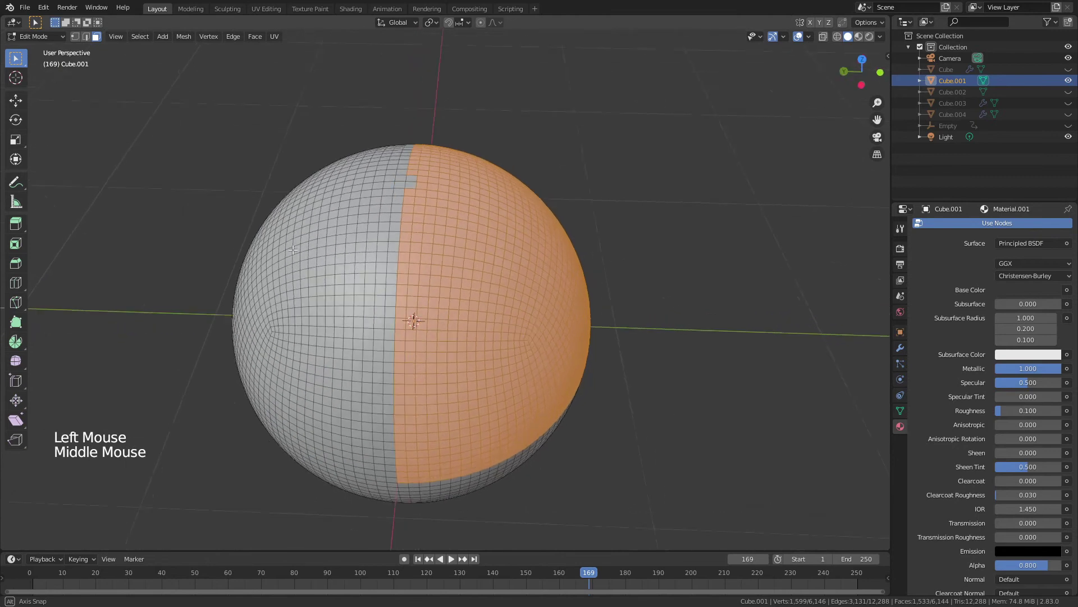
Step: Select half of the sphere's faces and delete them with X
click(419, 246)
click(425, 237)
middle_click(502, 267)
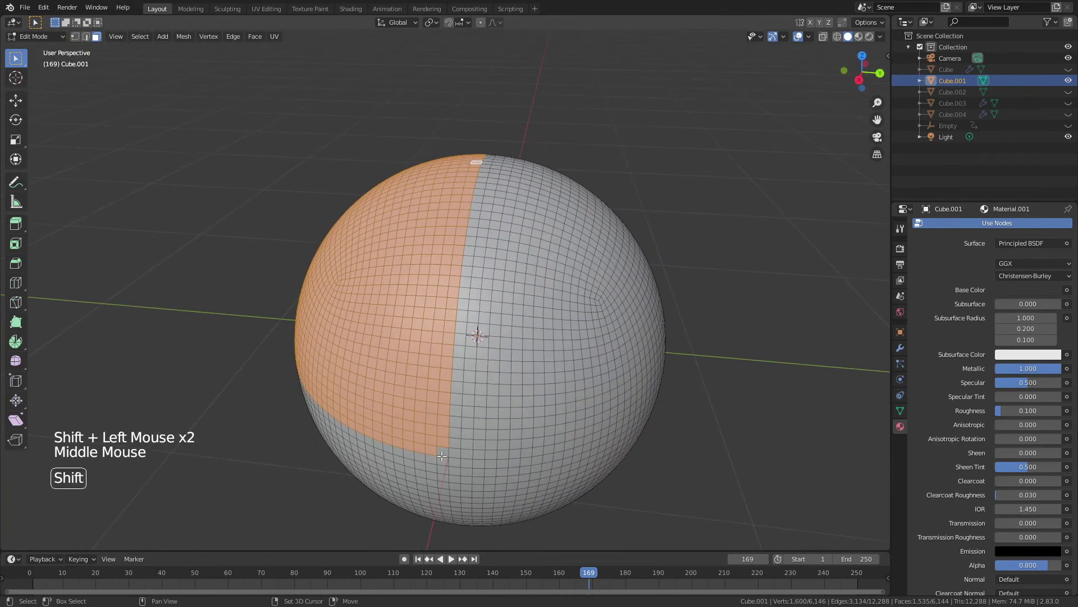
click(449, 452)
key(x)
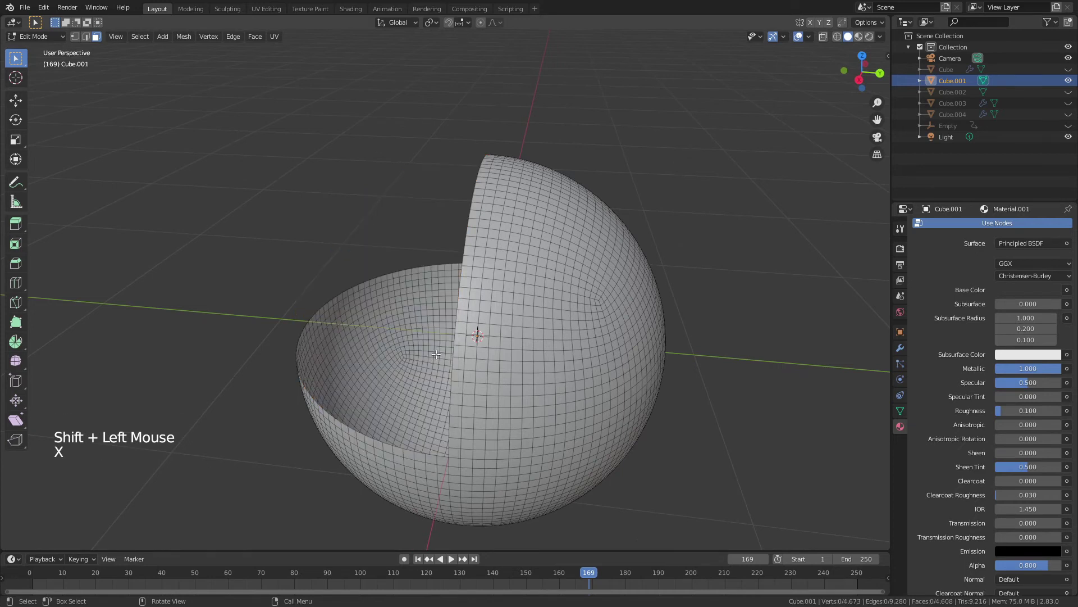
Step: Set the pivot point and mirror/rotate the remaining mesh into a rounded heart form
key(Tab)
middle_click(343, 320)
key(Tab)
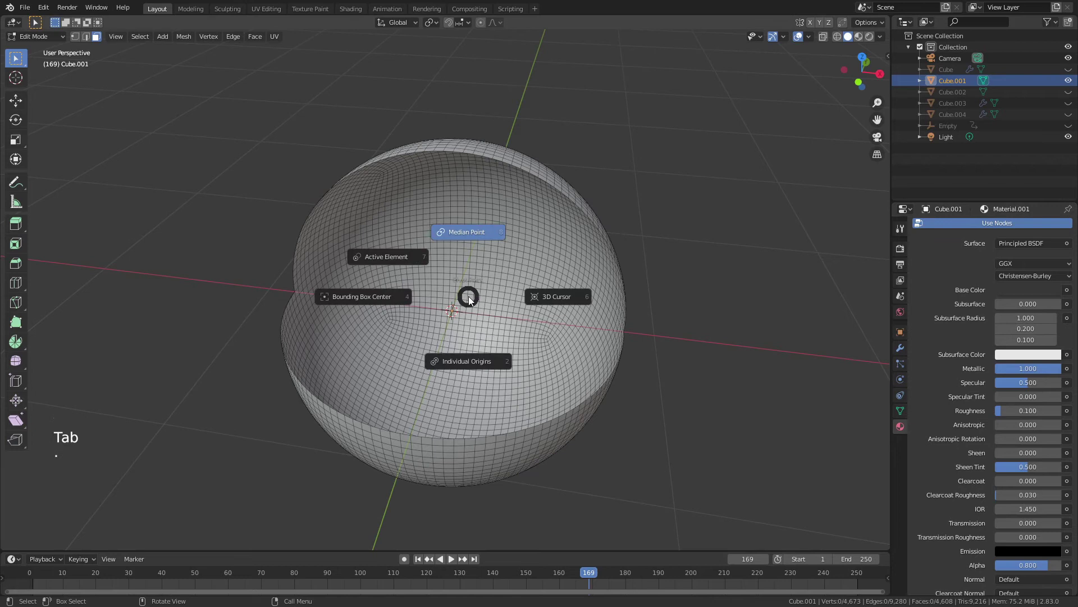
middle_click(513, 317)
key(.)
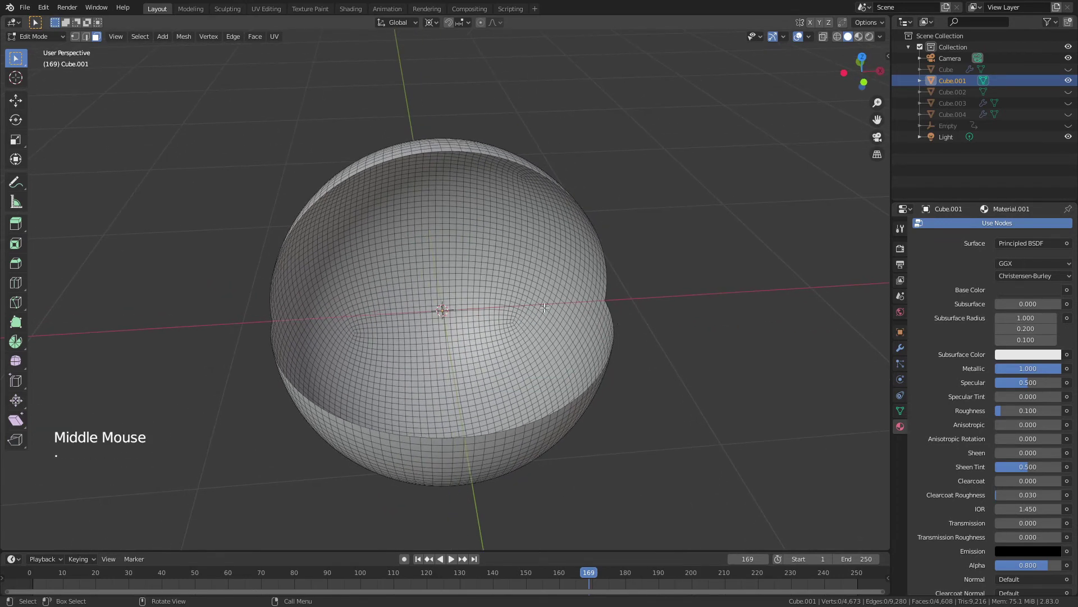
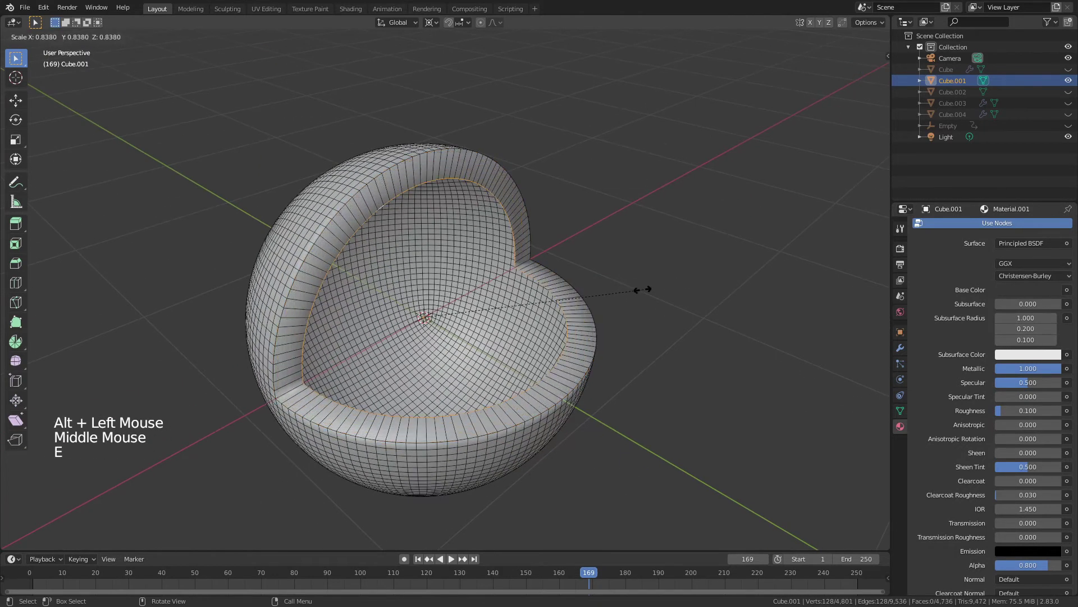
Step: Extrude and scale the open cut edge inward in repeated rings, shrinking to a small central hole
key(e)
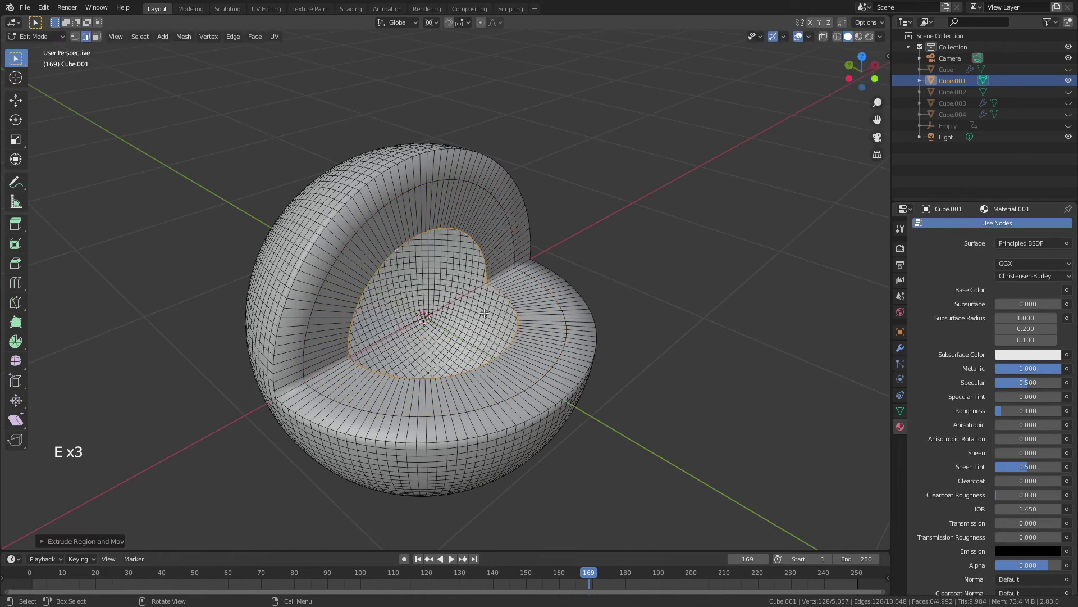
key(e)
key(e)
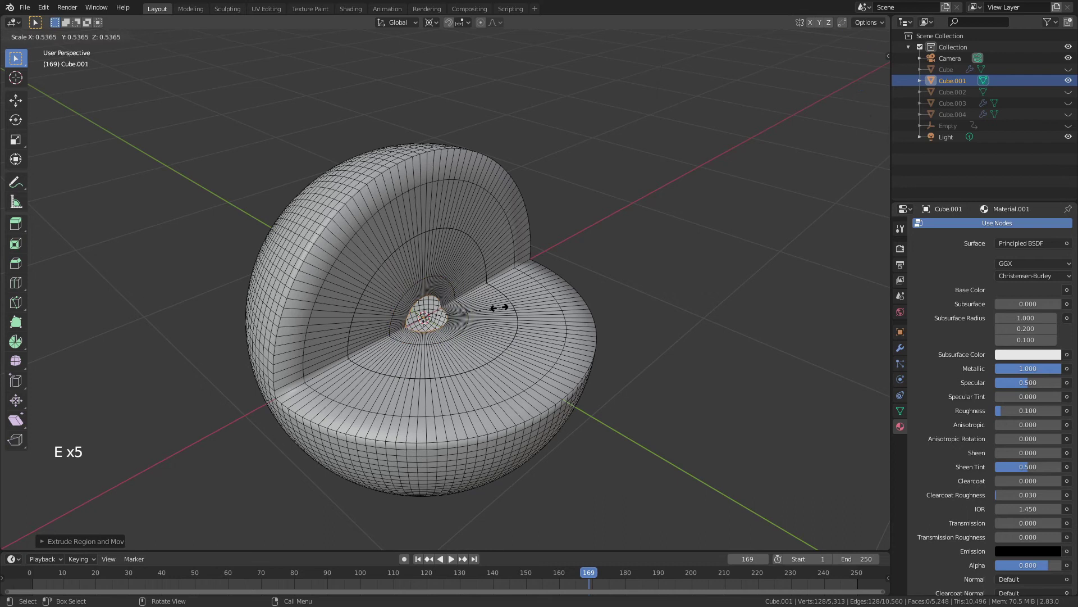
key(e)
key(s)
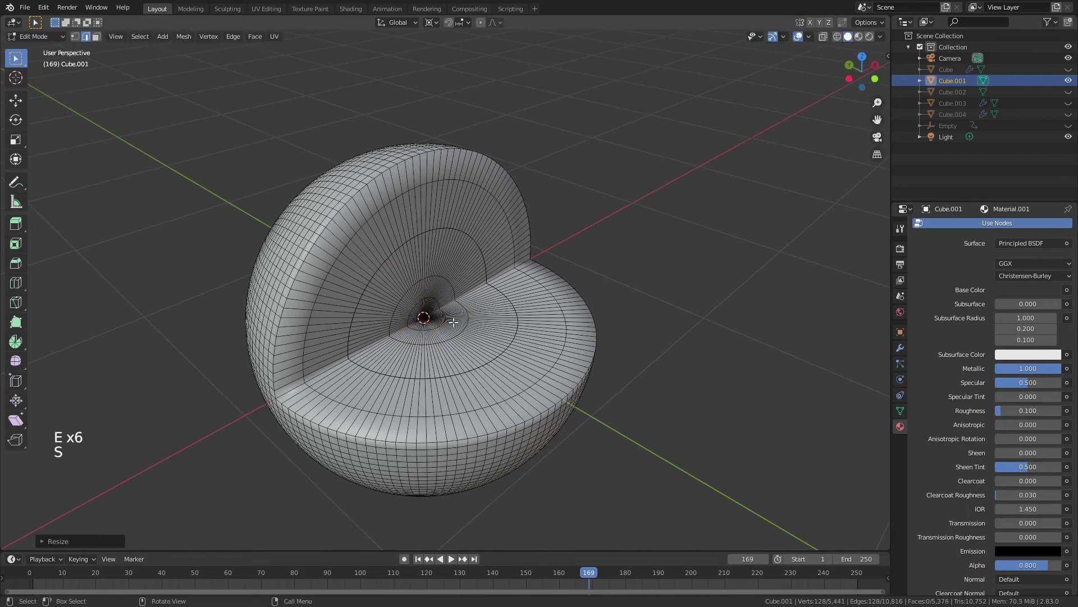
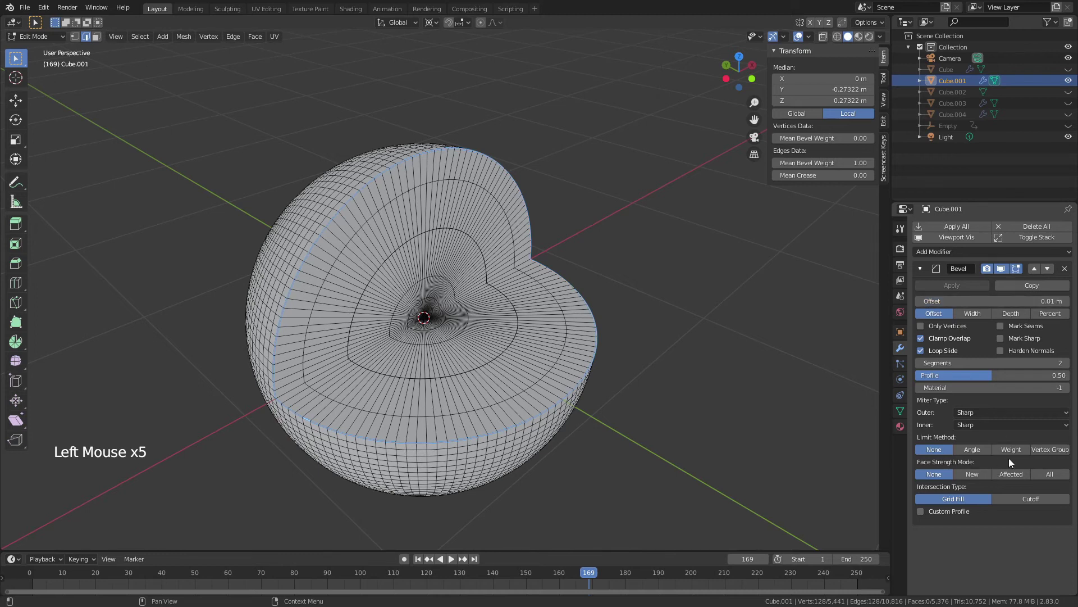
Step: Add a Subdivision Surface modifier at viewport level 2 to smooth the heart
click(1014, 451)
click(923, 267)
click(926, 257)
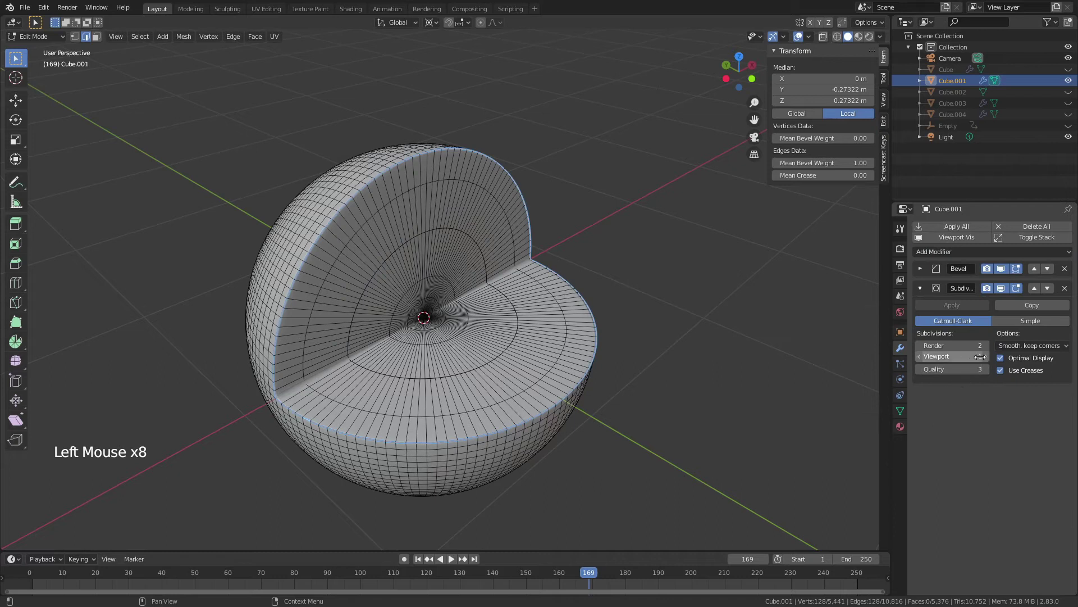
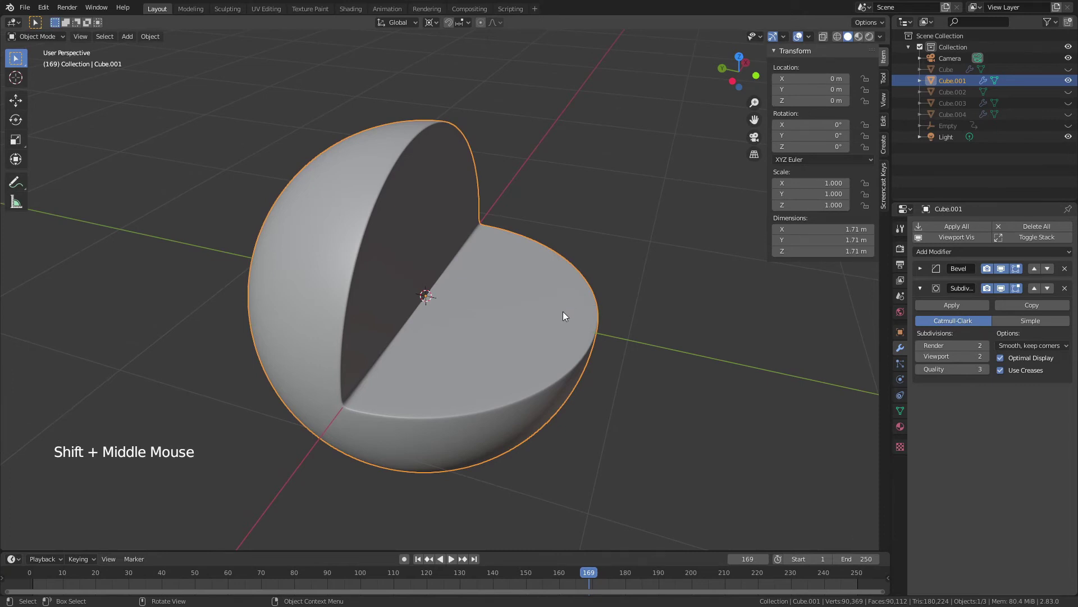
click(903, 426)
scroll(up, 3)
Step: Grow the selection across the flat cut face and assign it a new plain white material slot
key(Tab)
scroll(up, 3)
middle_click(458, 310)
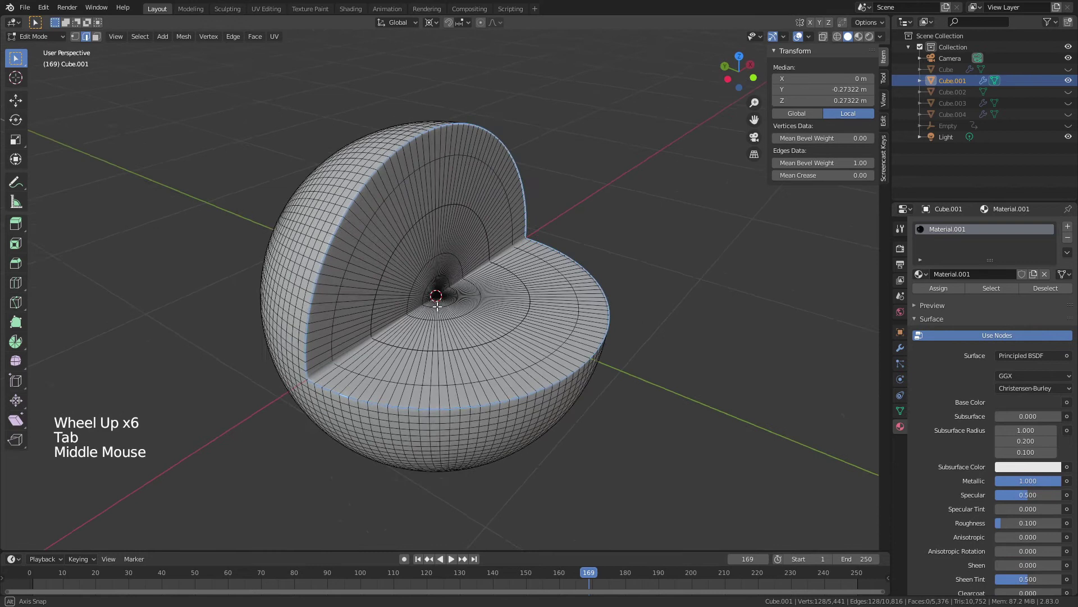
key(z)
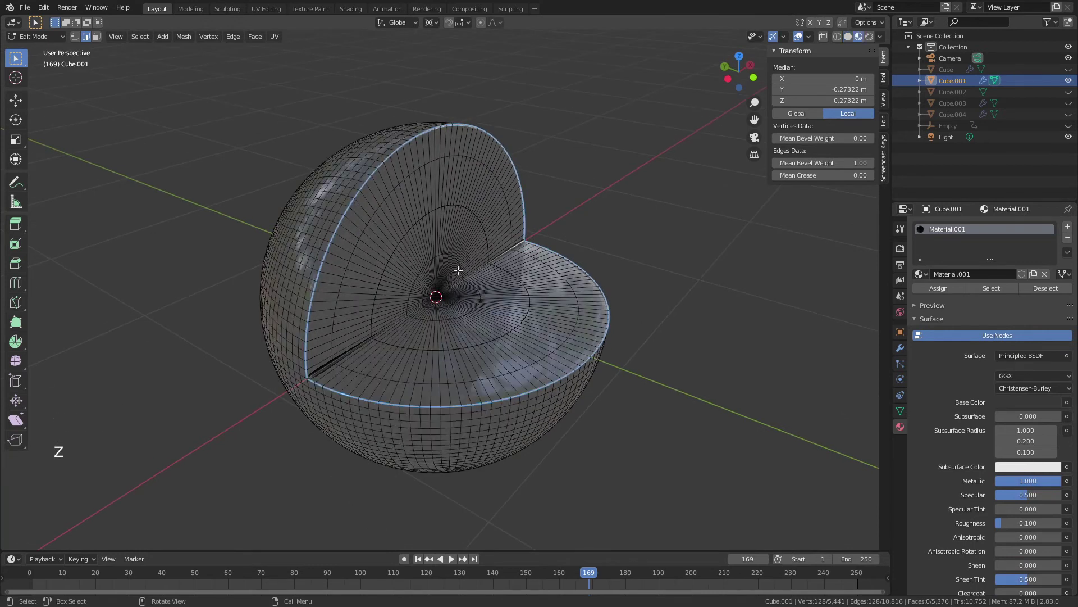
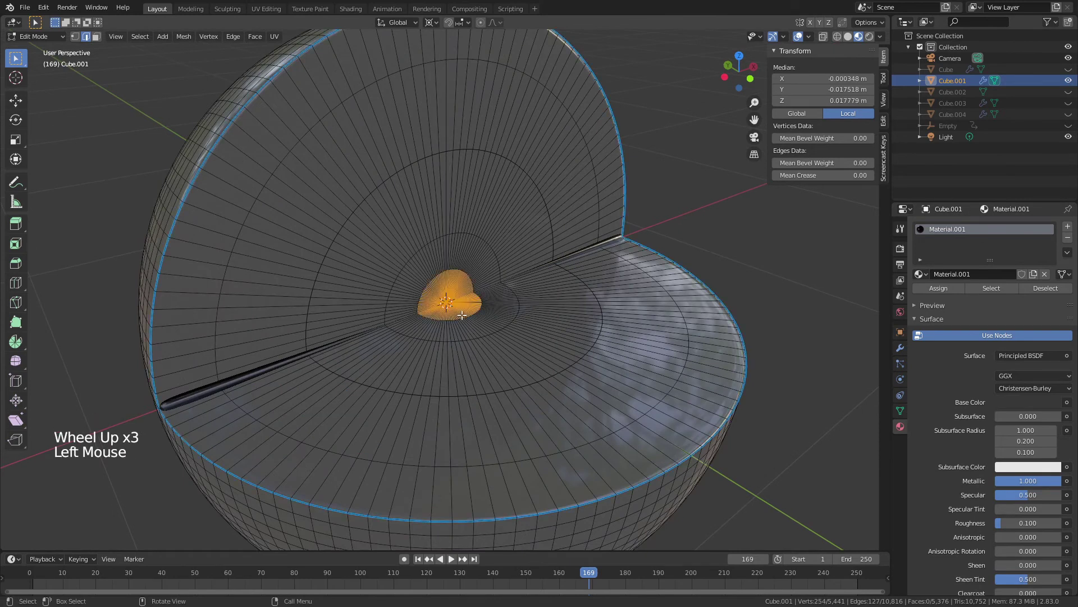
key(ctrl+KP_Add)
key(ctrl+KP_Add)
key(ctrl+KP_Add)
key(ctrl+KP_Add)
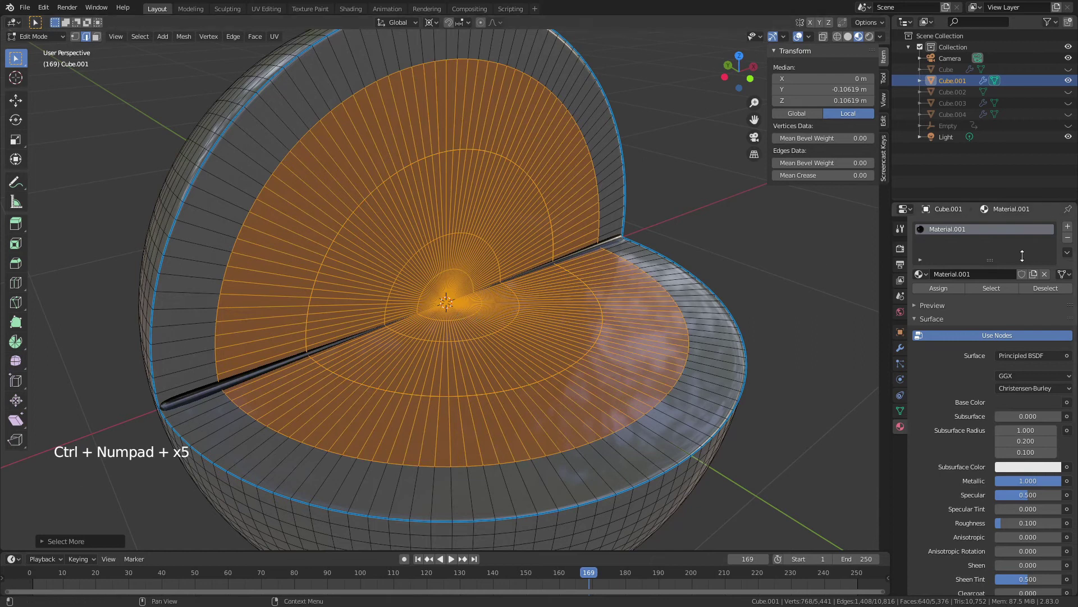
click(1069, 230)
click(953, 296)
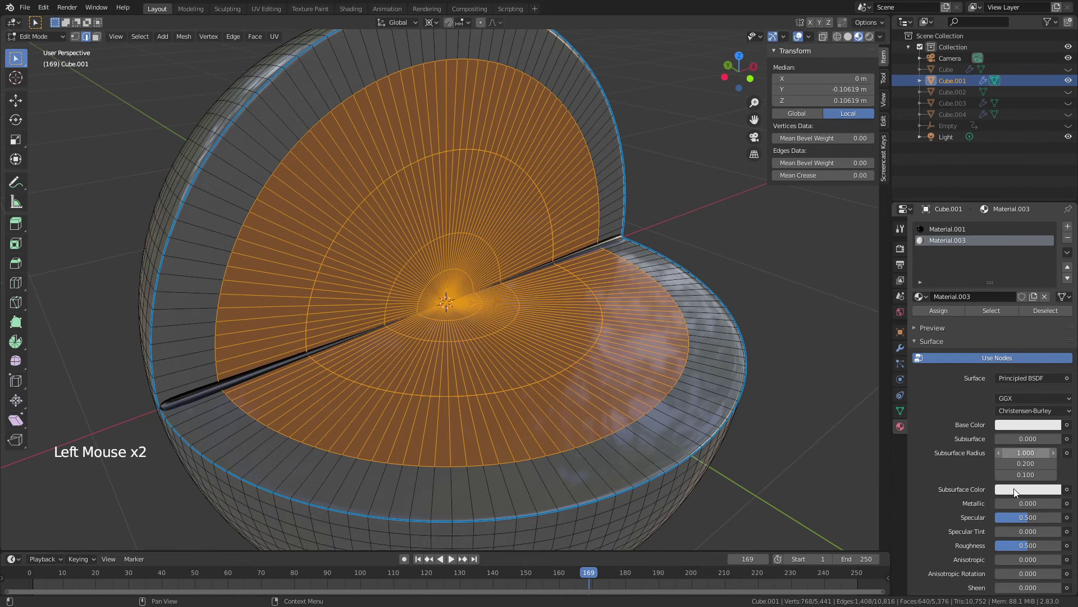
click(946, 316)
Step: Extend the selection to the rim ring, assign the white material there too, and preview
key(Tab)
middle_click(373, 279)
scroll(down, 3)
middle_click(360, 211)
key(Tab)
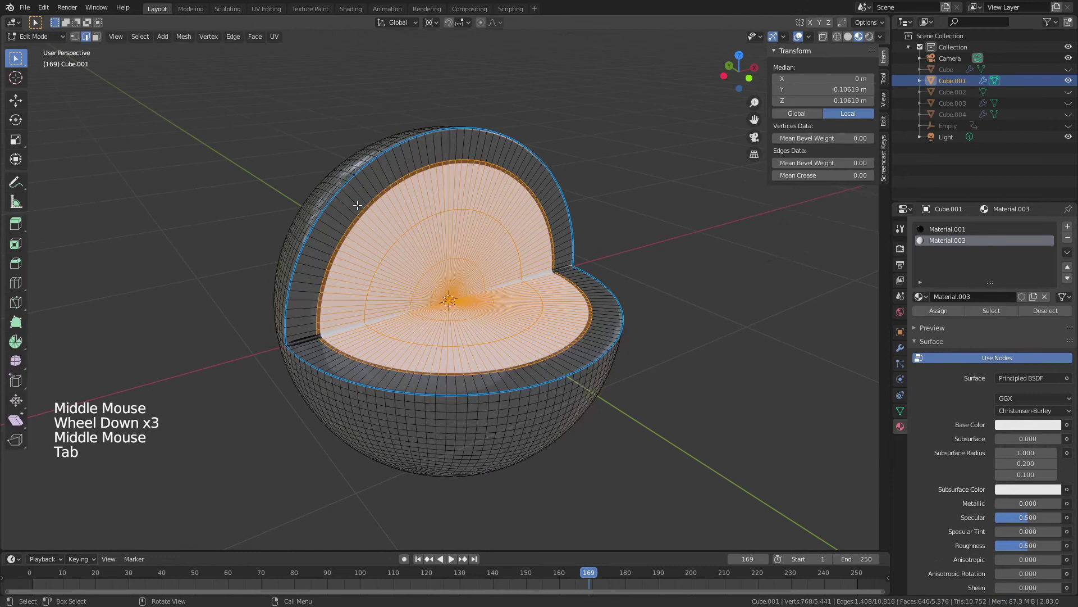
key(ctrl+KP_Add)
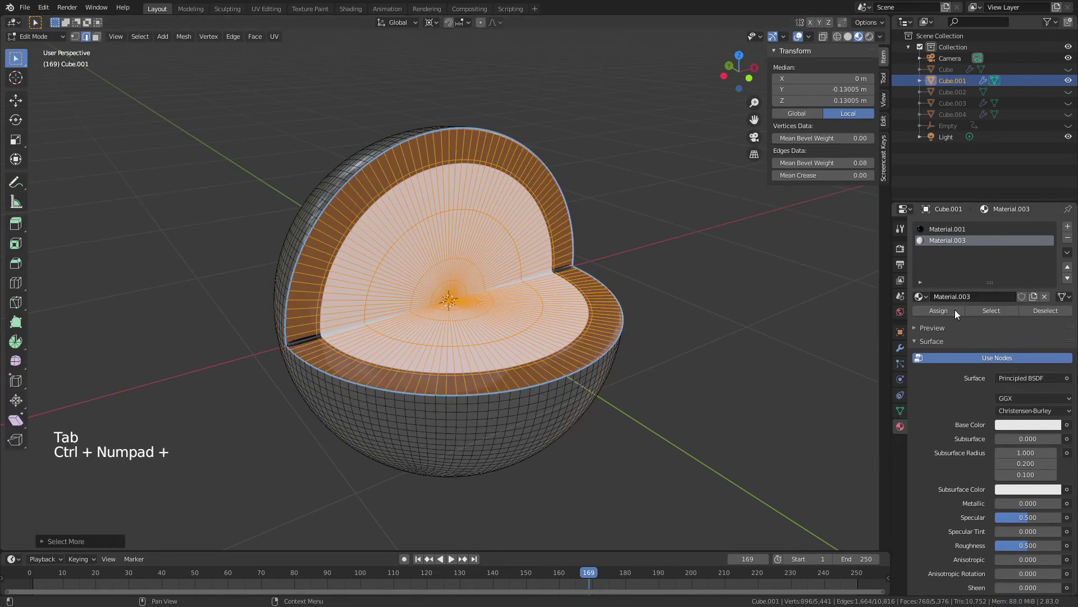
click(957, 311)
key(Tab)
middle_click(269, 287)
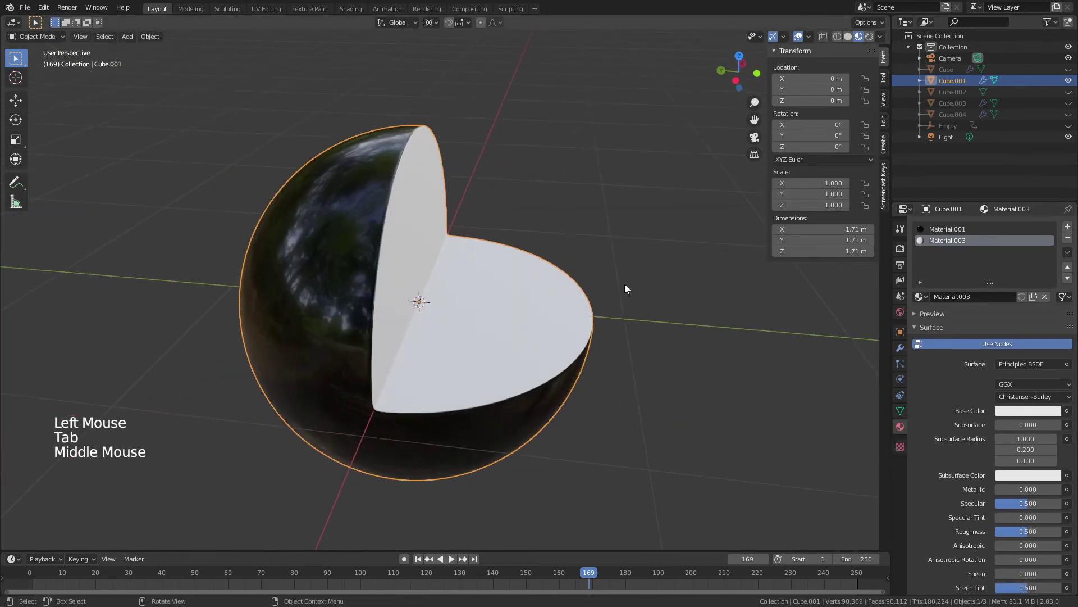
Step: In edge mode, Alt-select the rim loop, edge-slide it and add a second loop just inside the rim
middle_click(563, 286)
key(Tab)
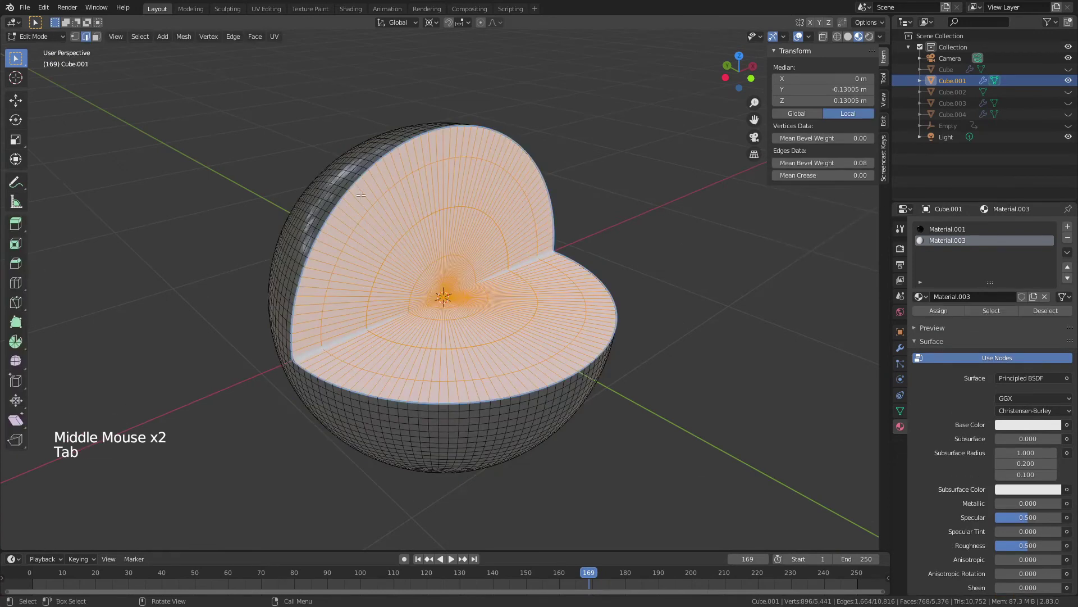
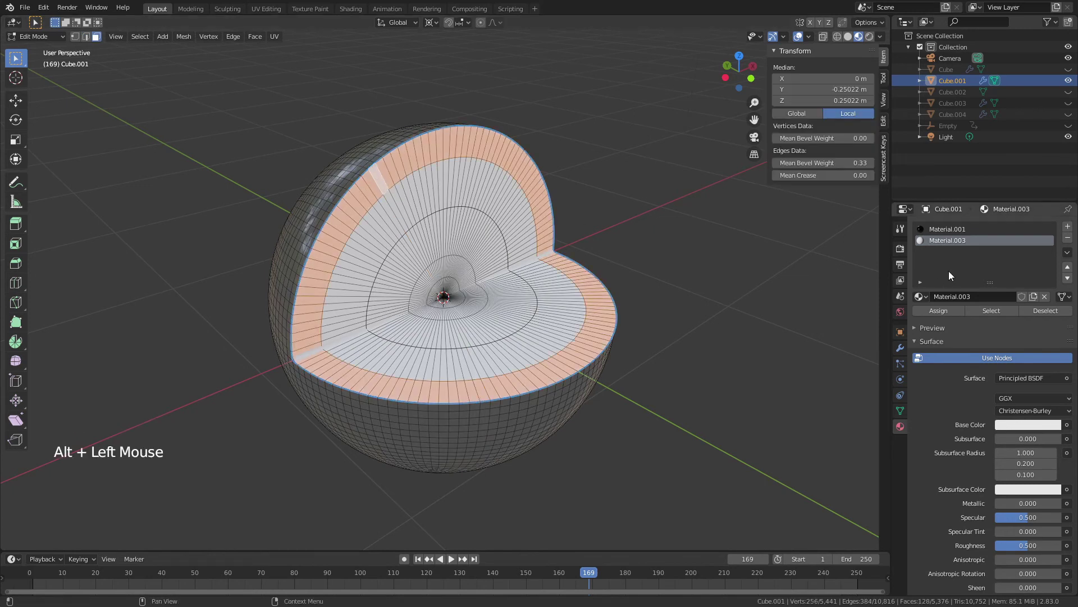
click(946, 312)
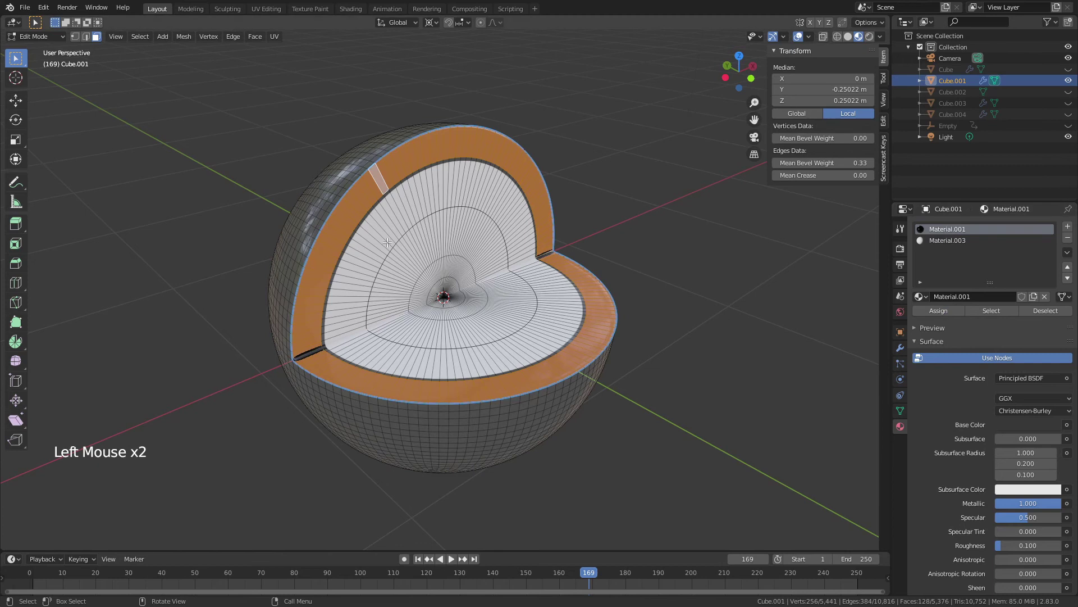
key(2)
scroll(up, 3)
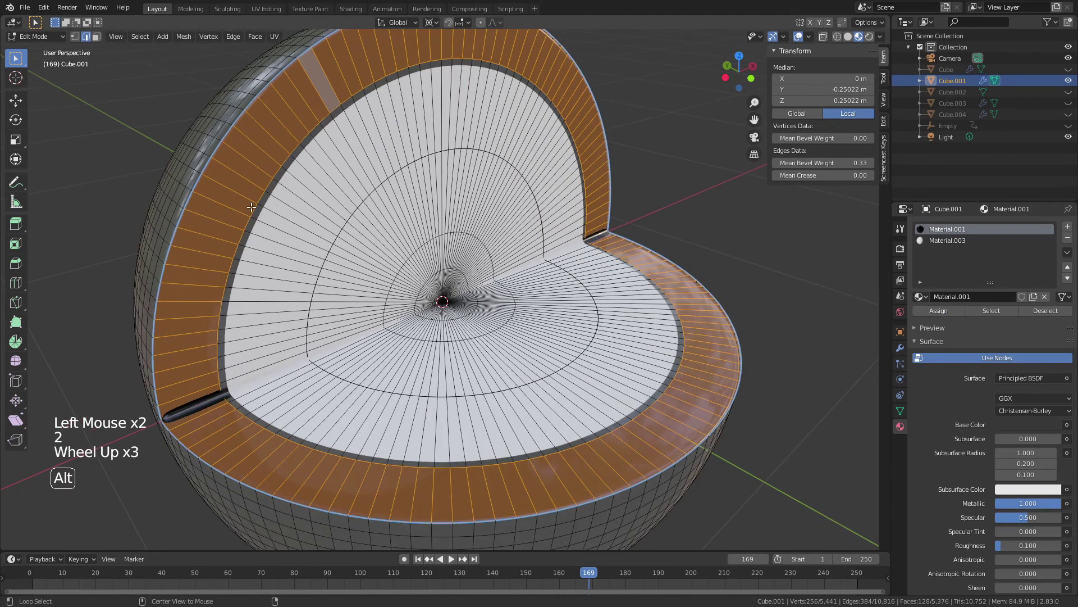
click(254, 206)
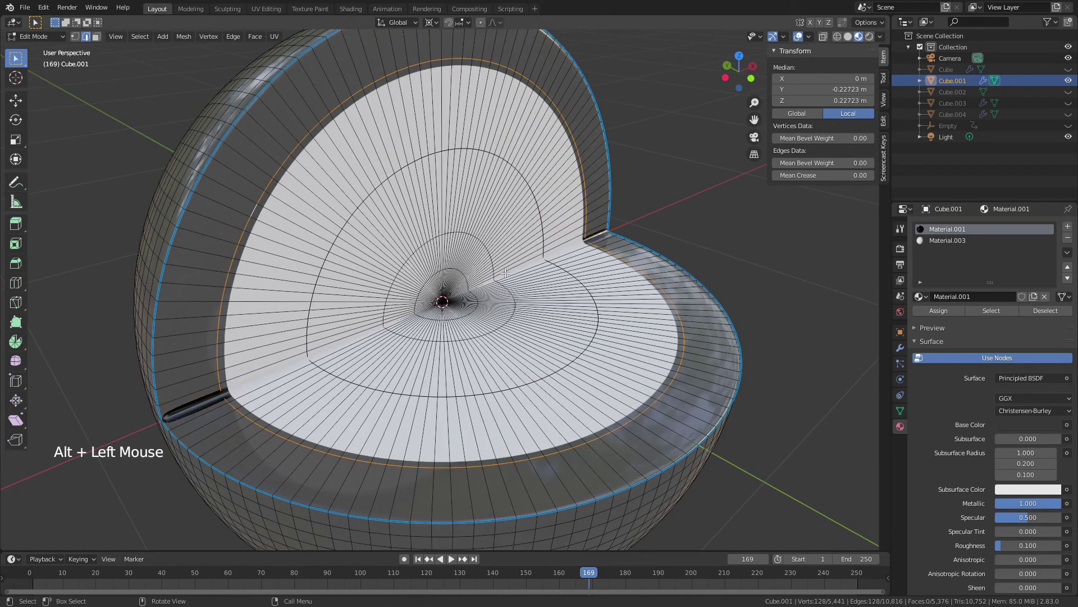
key(g)
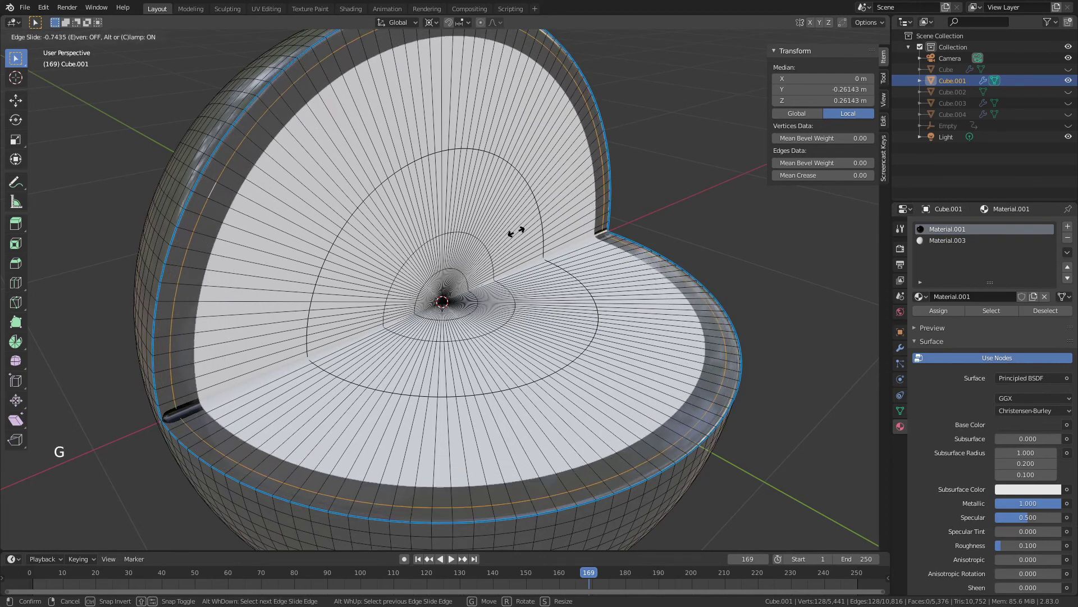
key(ctrl+r)
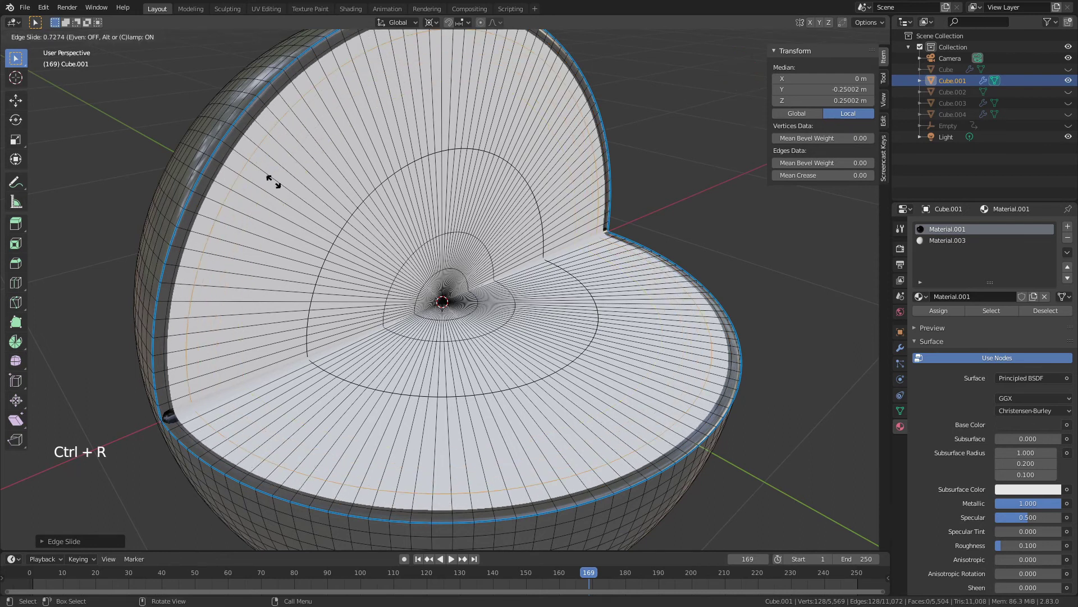
Step: Return to Object Mode and orbit to inspect the crisp white border against the chrome shell
key(Tab)
middle_click(364, 290)
middle_click(386, 284)
scroll(down, 3)
middle_click(391, 285)
scroll(down, 3)
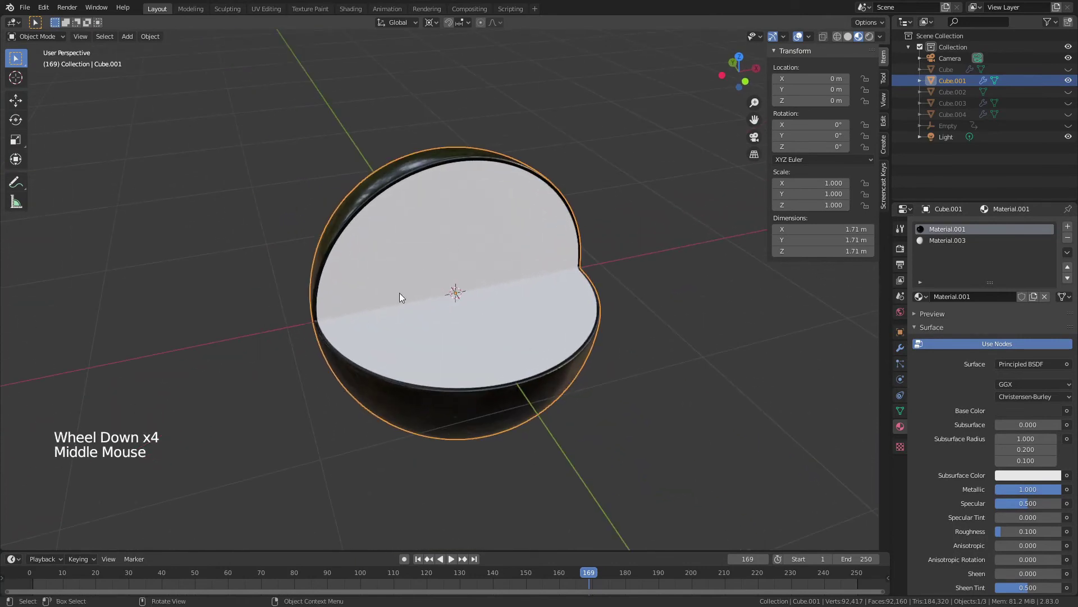
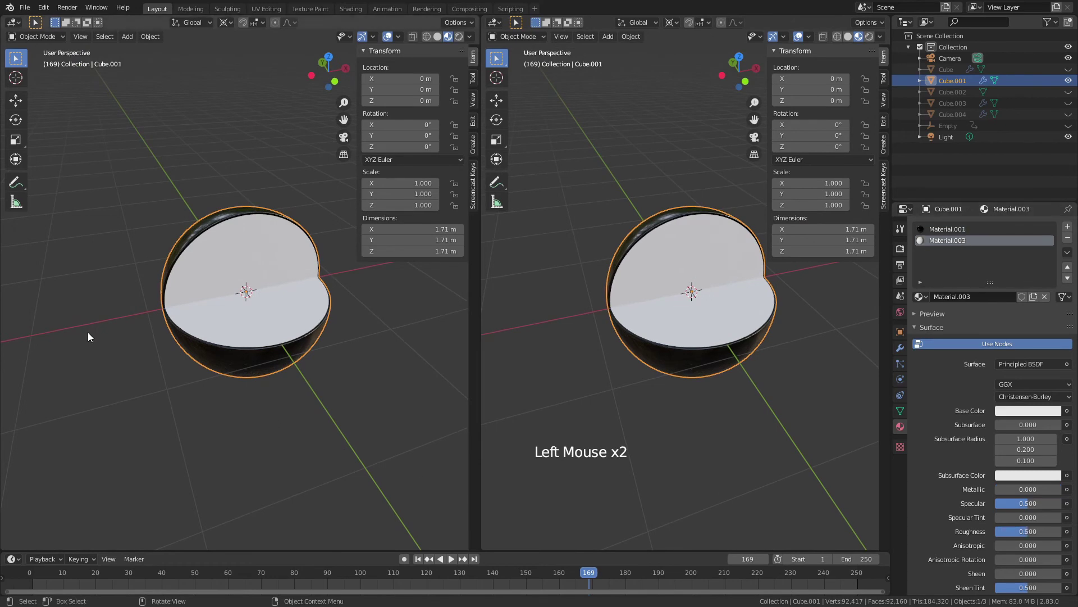
Step: Turn the left area into a Shader Editor showing Material.003's Principled BSDF node tree
click(14, 27)
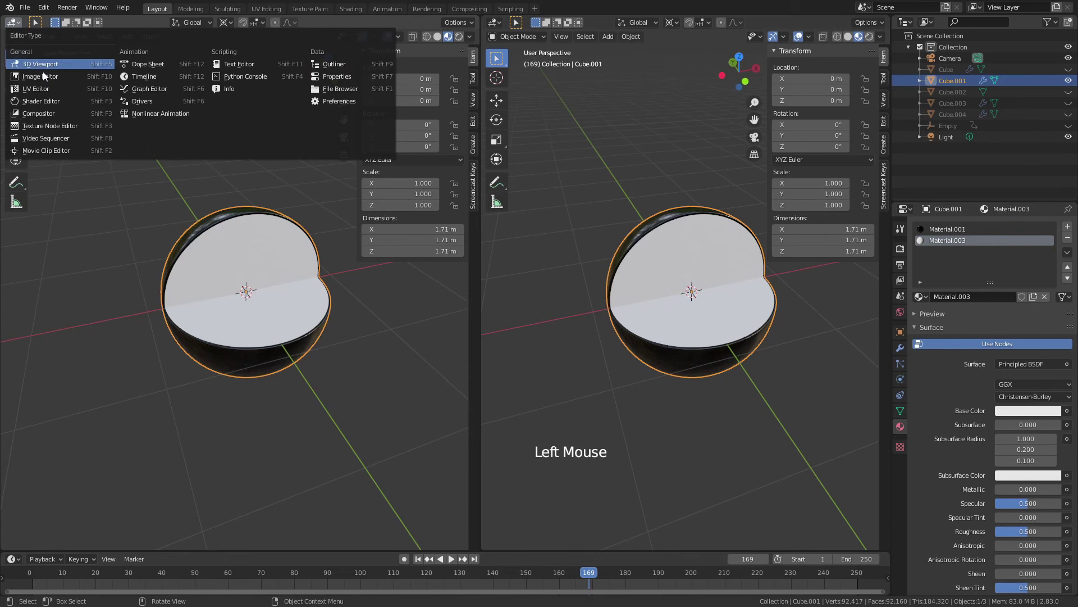
key(n)
middle_click(236, 242)
scroll(up, 3)
click(349, 185)
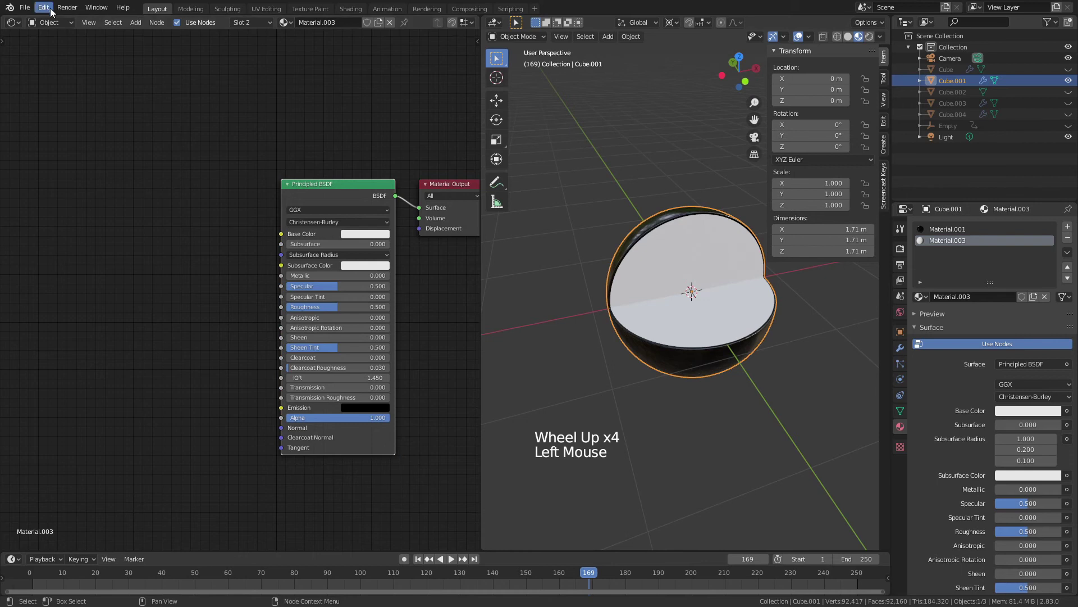
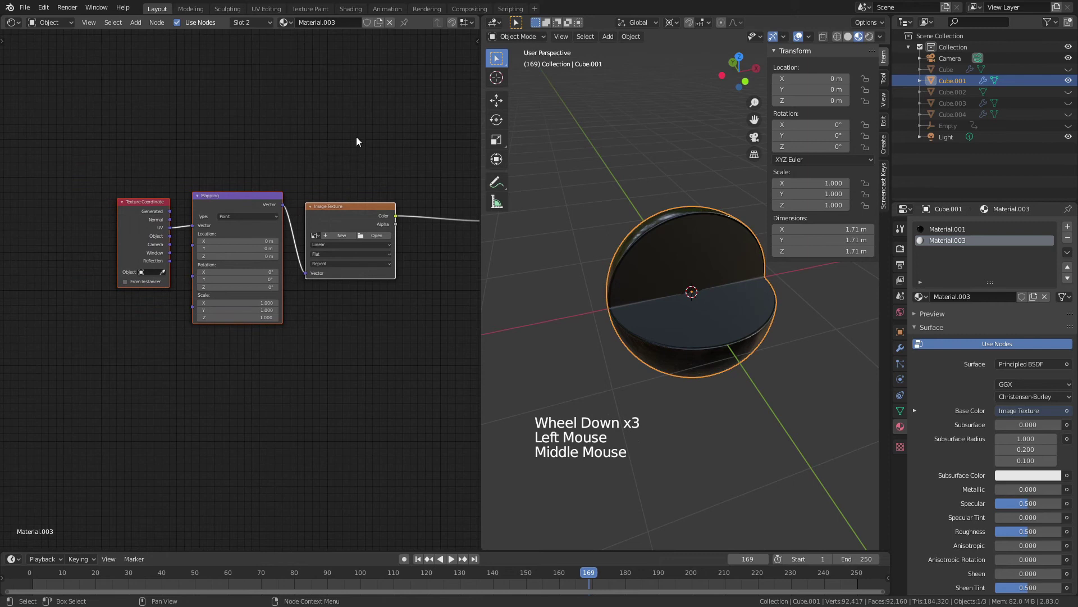
Step: Link Object coordinates to Mapping and swap the Image Texture for a spherical Gradient Texture
click(357, 141)
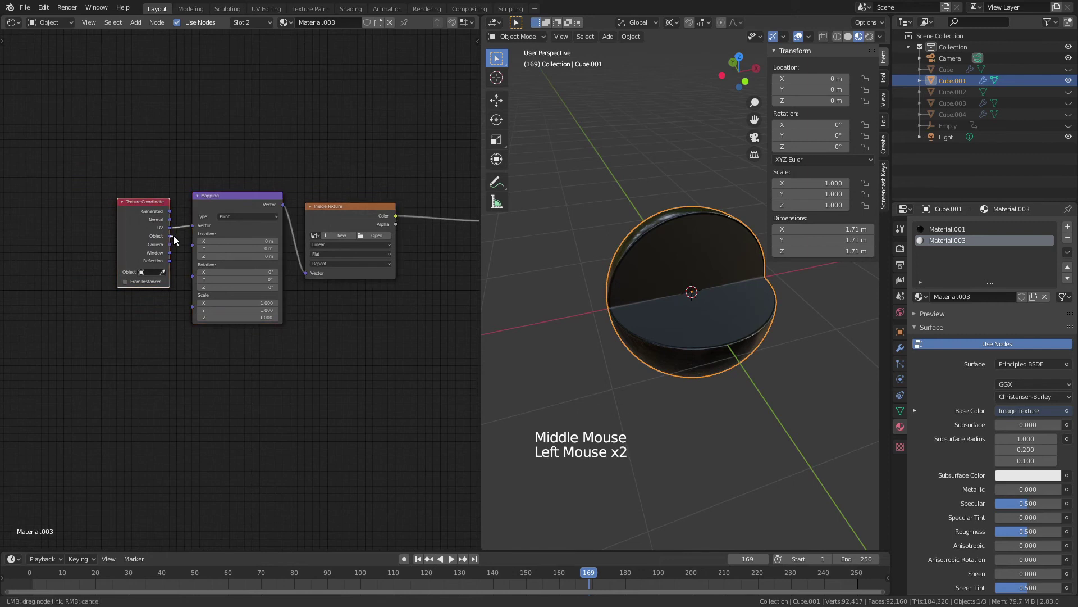
click(356, 207)
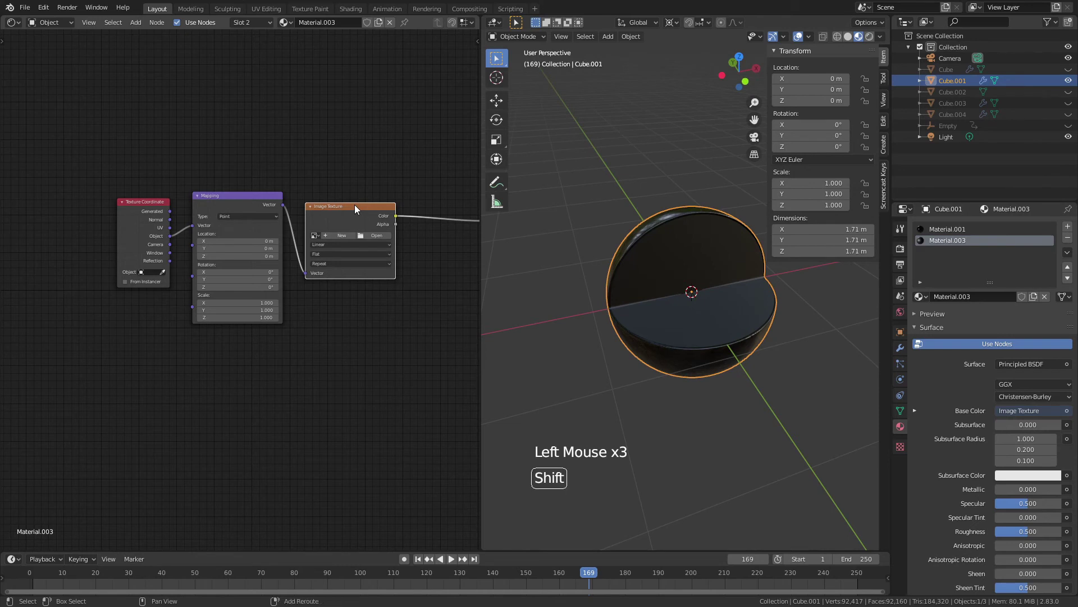
key(shift+s)
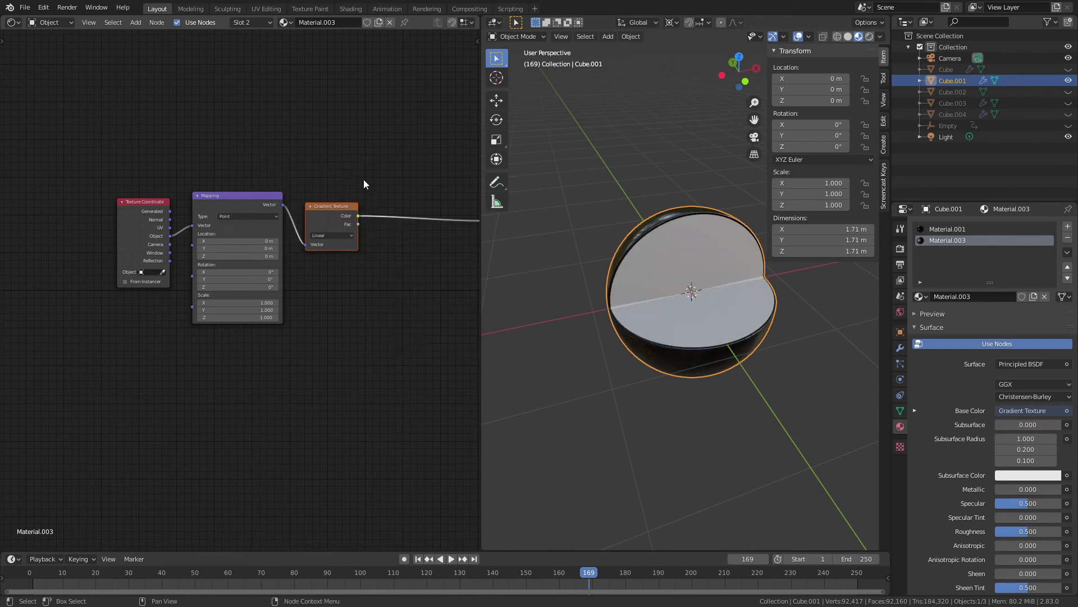
click(248, 236)
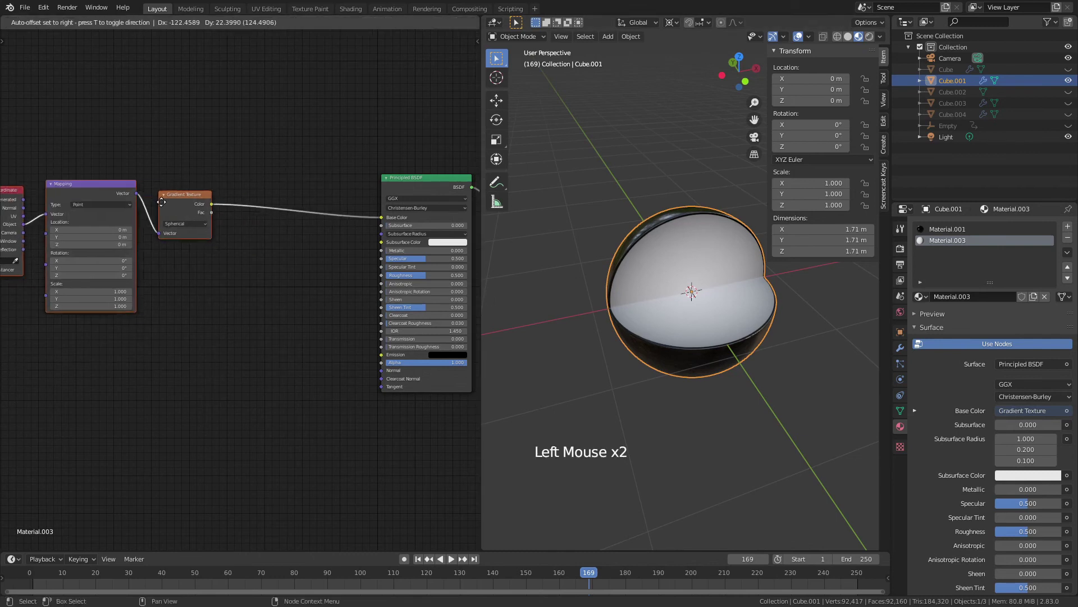
key(shift+a)
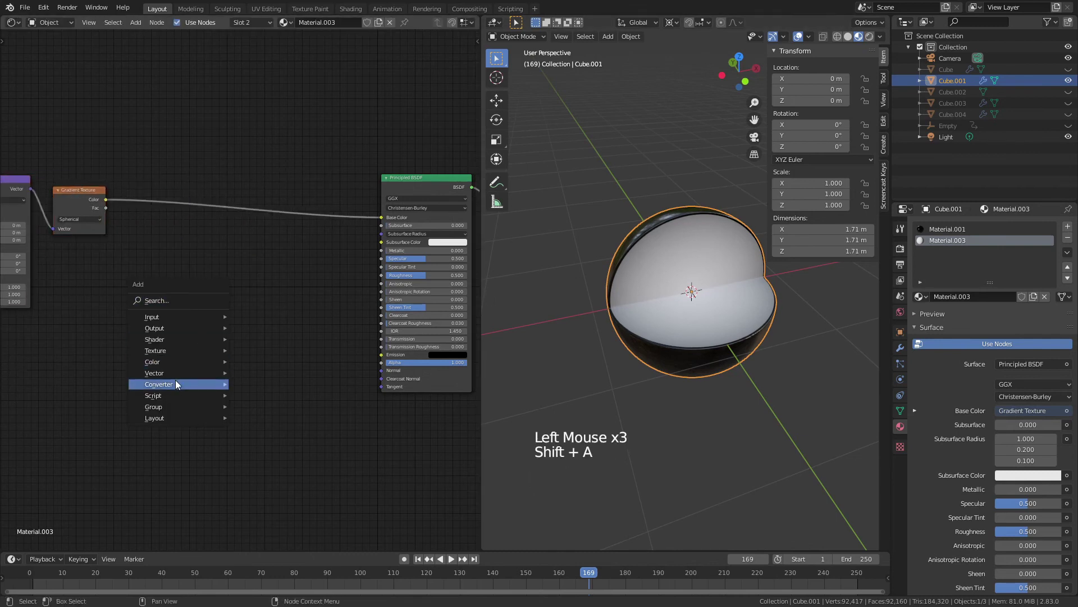
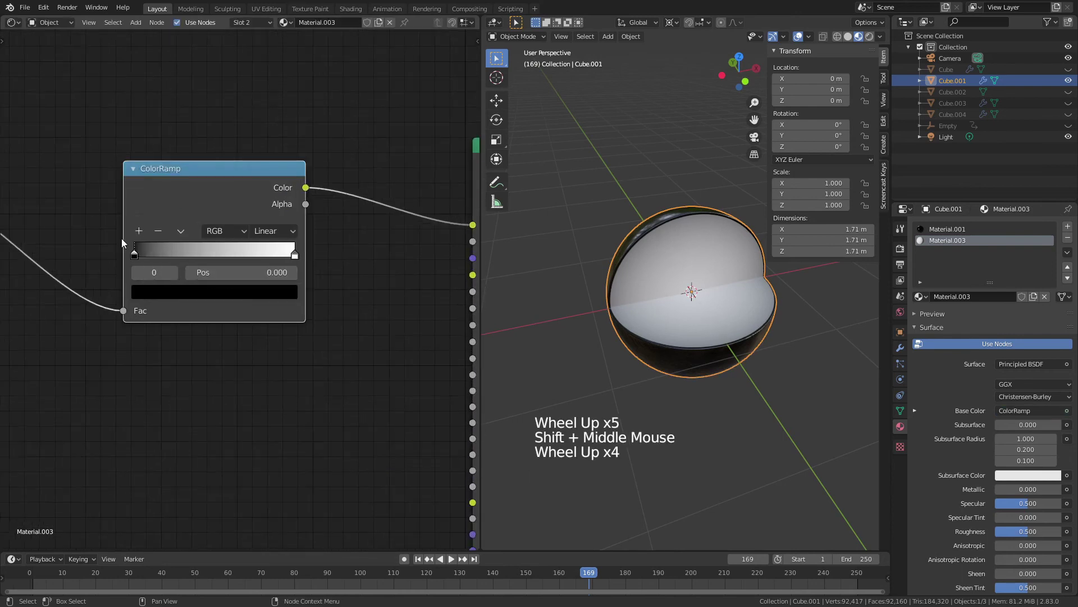
Step: Colour the ColorRamp stops red, orange, yellow and add a white centre band
click(139, 254)
scroll(up, 3)
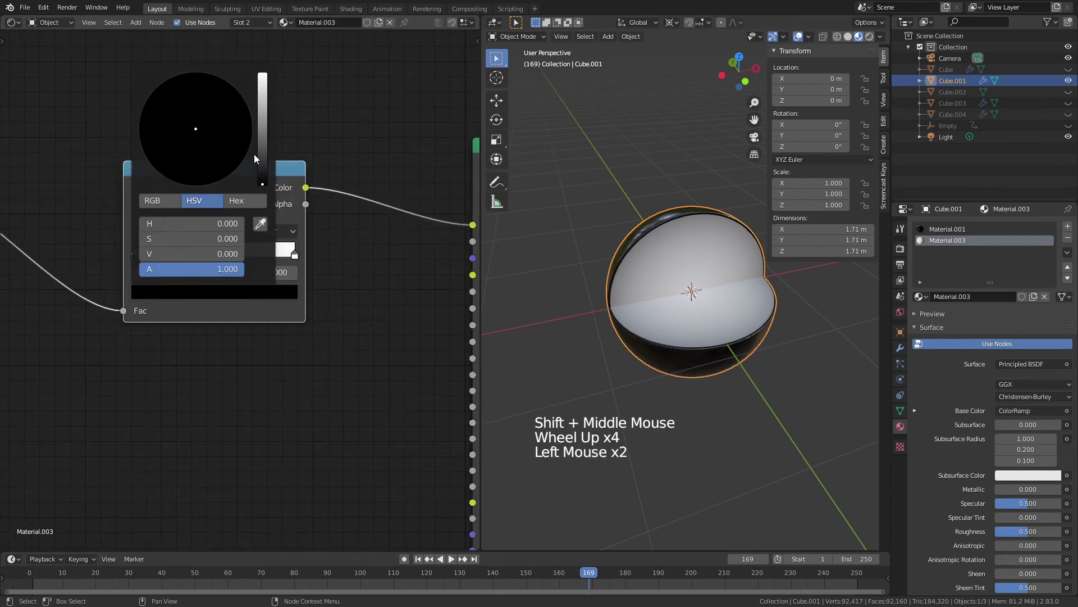
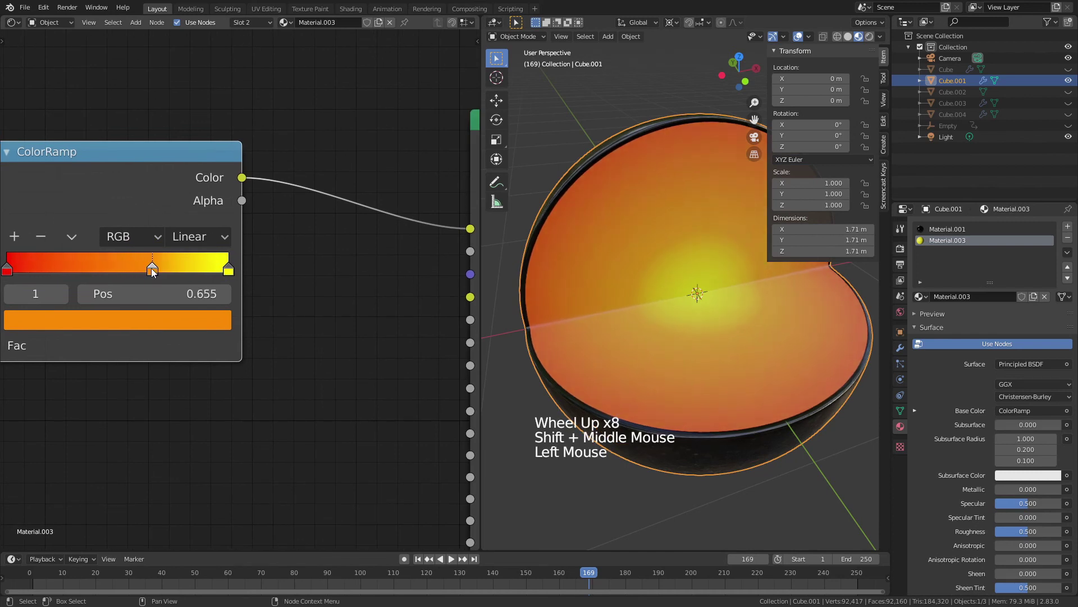
middle_click(102, 246)
click(28, 278)
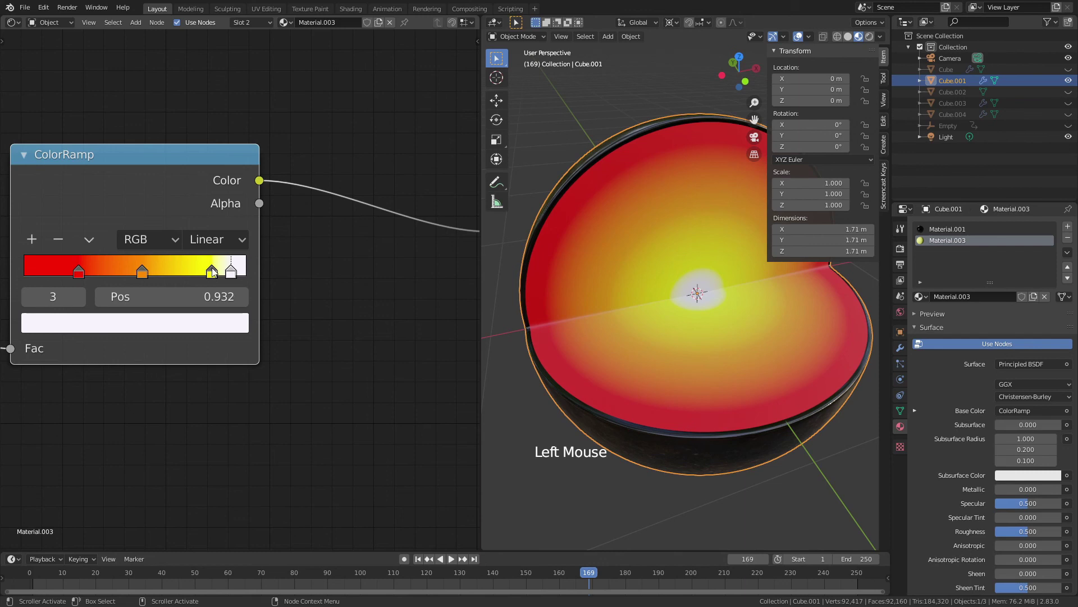
Step: Set the ramp interpolation to Constant and widen the yellow layer for hard-edged rings
middle_click(576, 328)
click(224, 243)
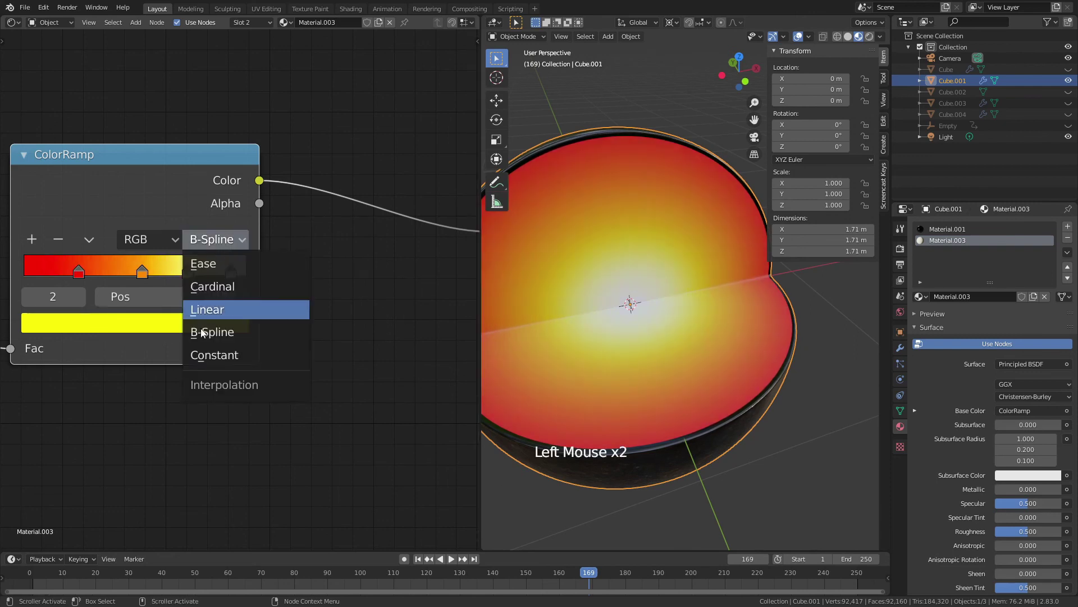
middle_click(656, 300)
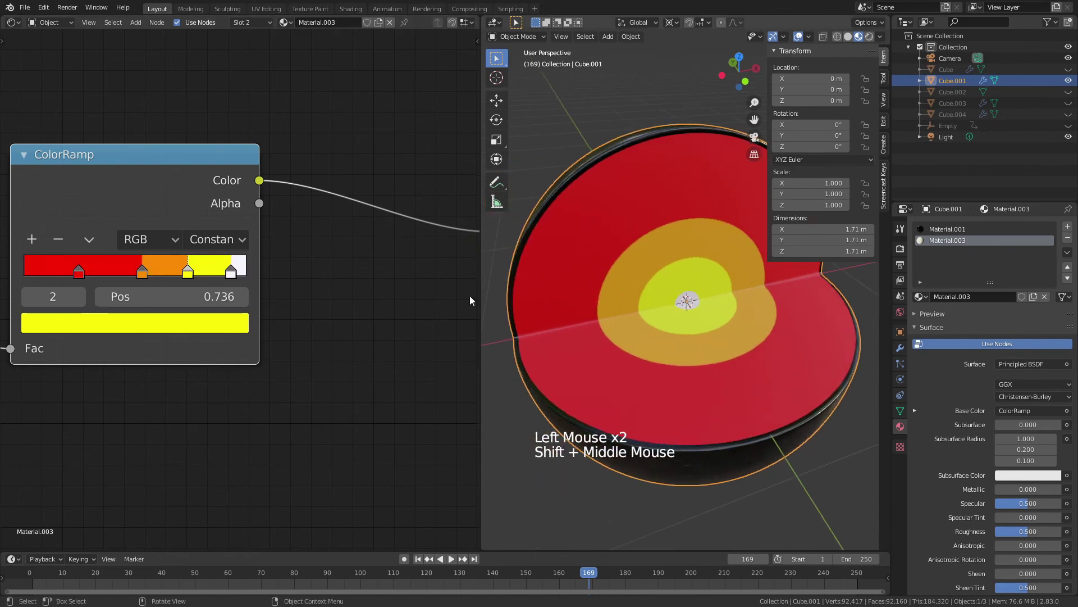
click(146, 273)
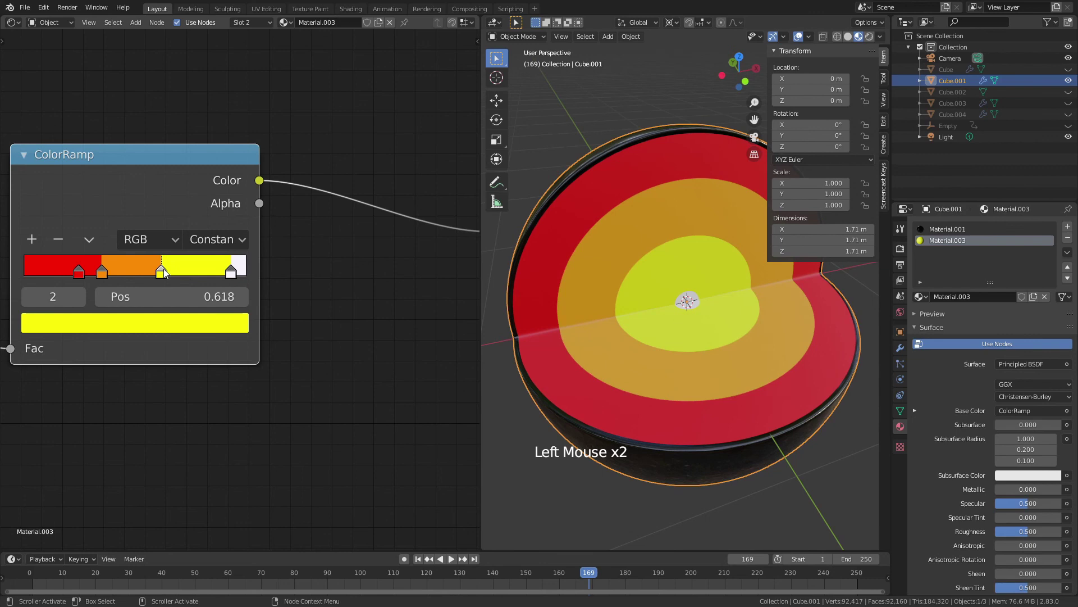
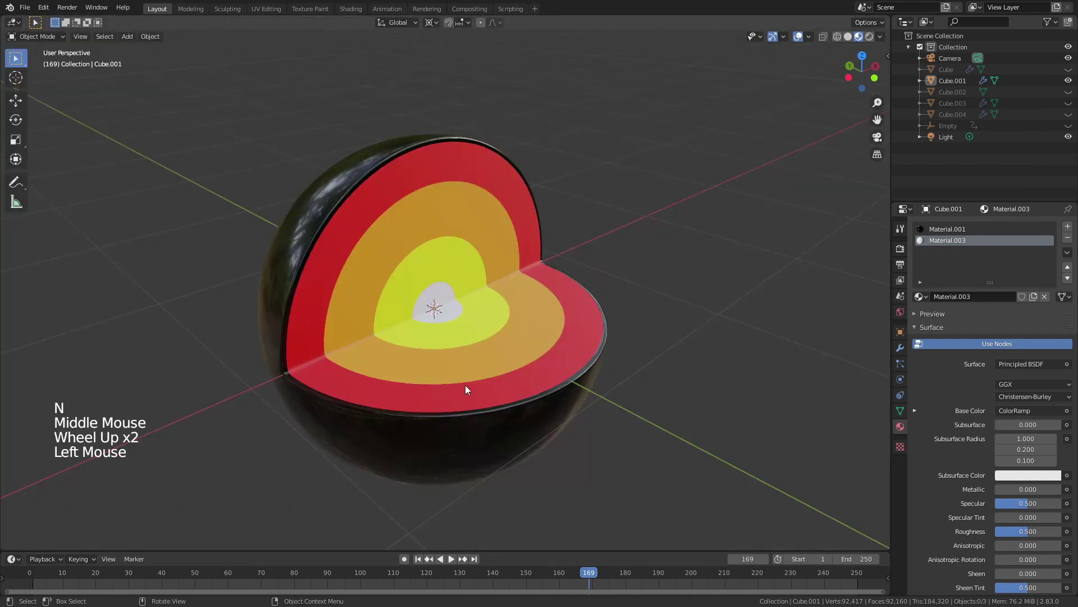
Step: Move the heart shell aside along X beside the water droplet and play the animation
middle_click(470, 351)
click(468, 328)
key(g)
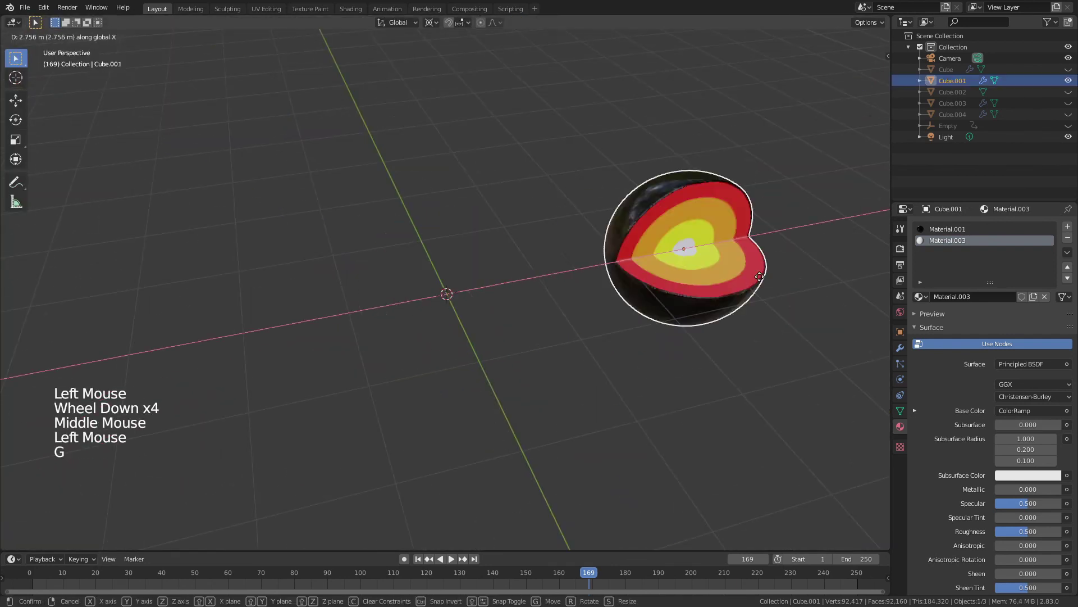
middle_click(704, 220)
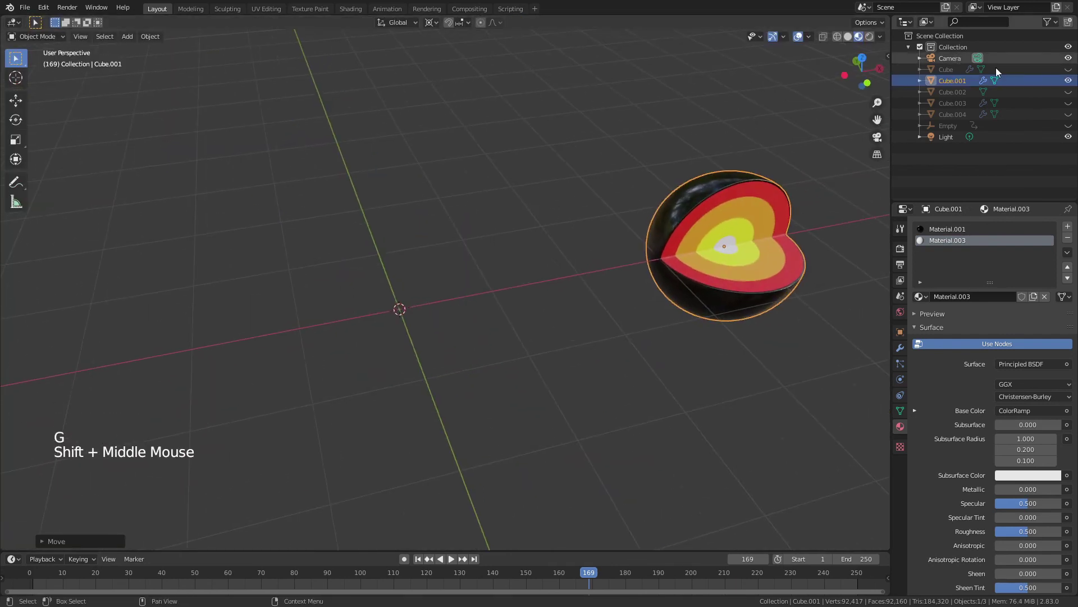
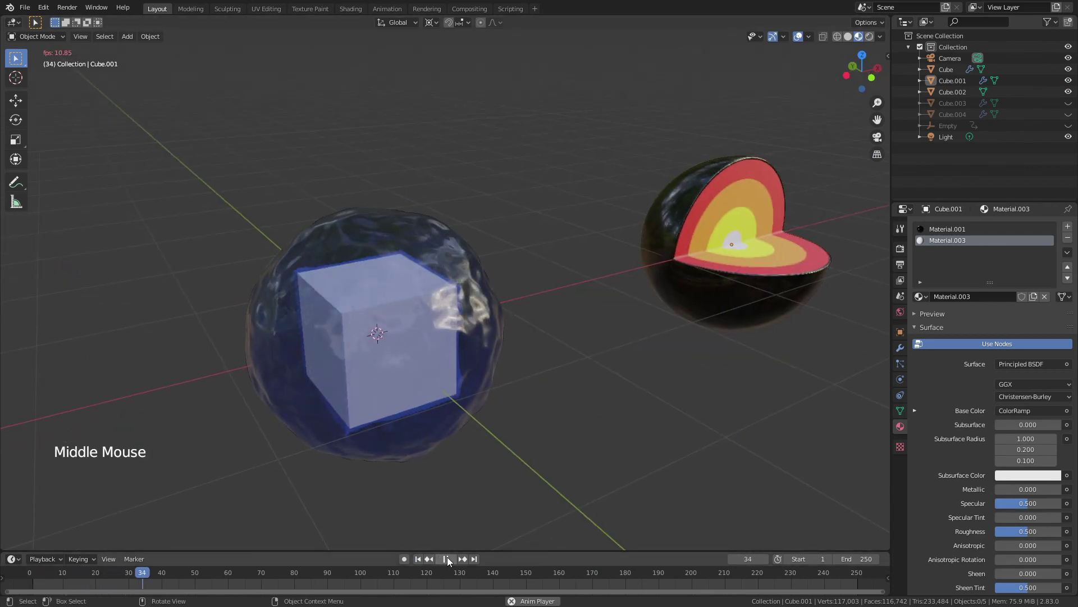
click(450, 560)
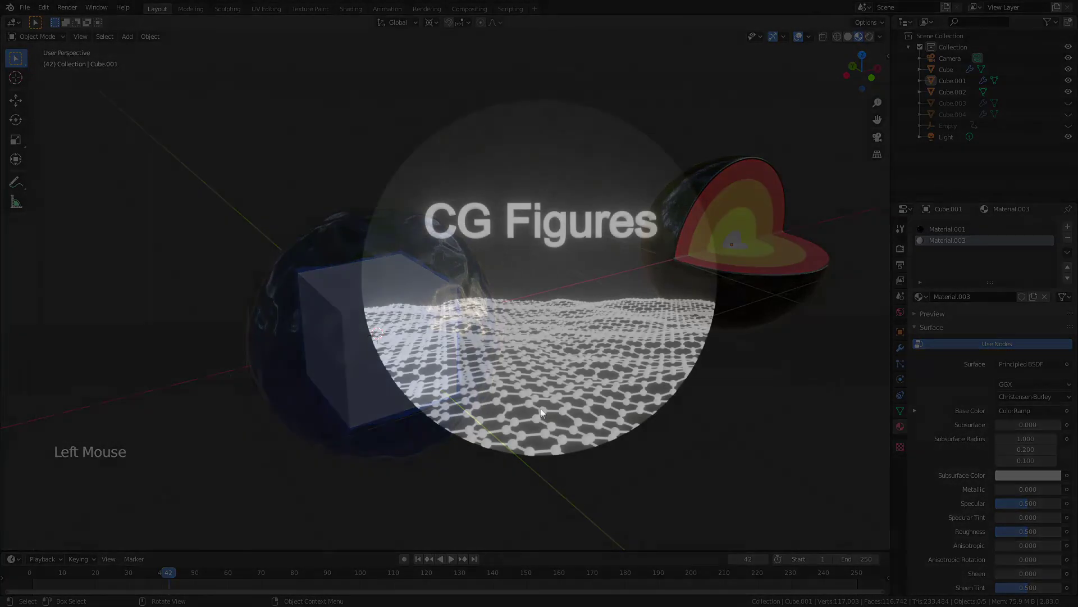